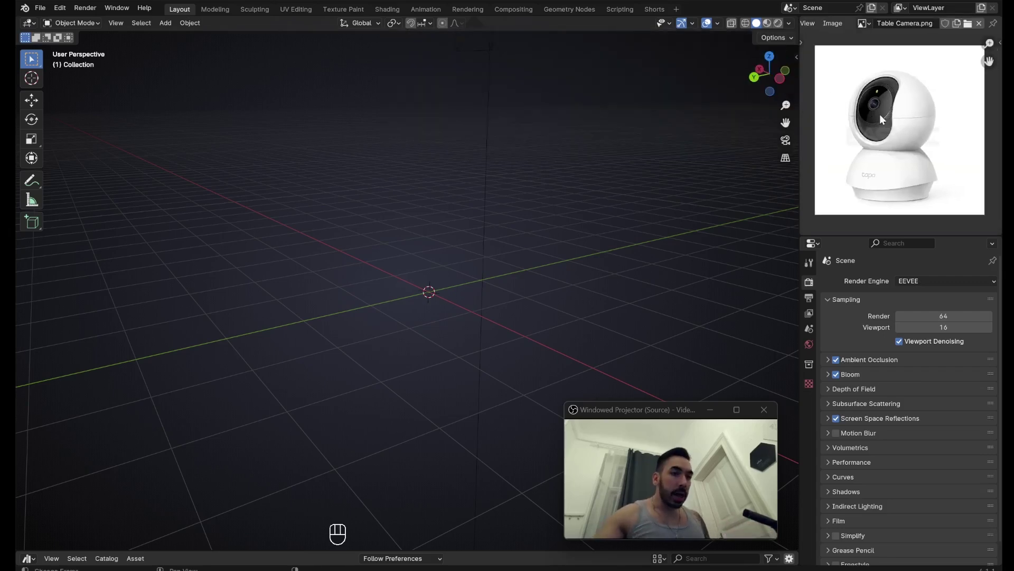
Clear the test geometry and add a fresh cube to the scene
{"action": "key", "text": "Tab"}
{"action": "key", "text": "x"}
{"action": "key", "text": "shift+a"}
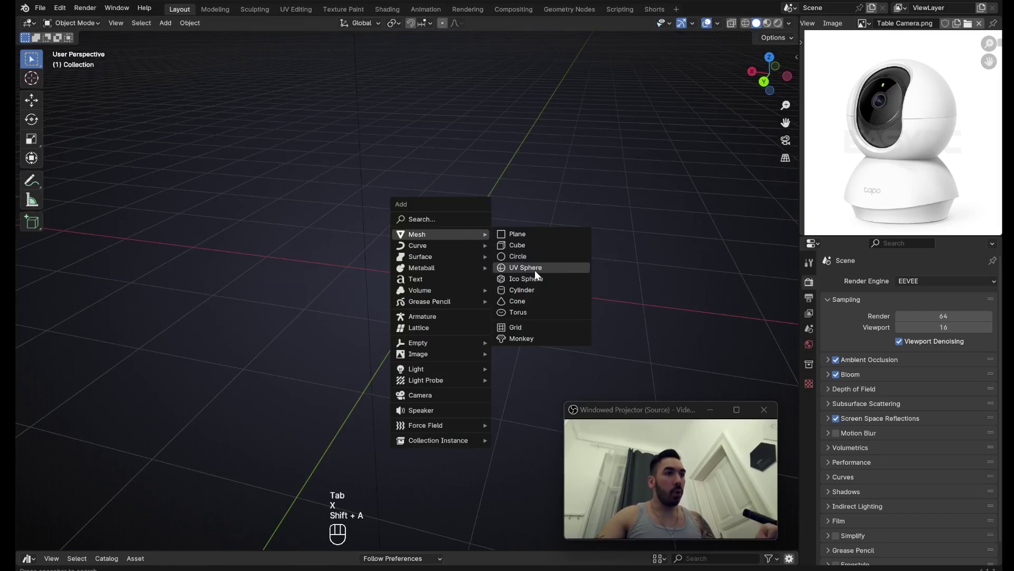
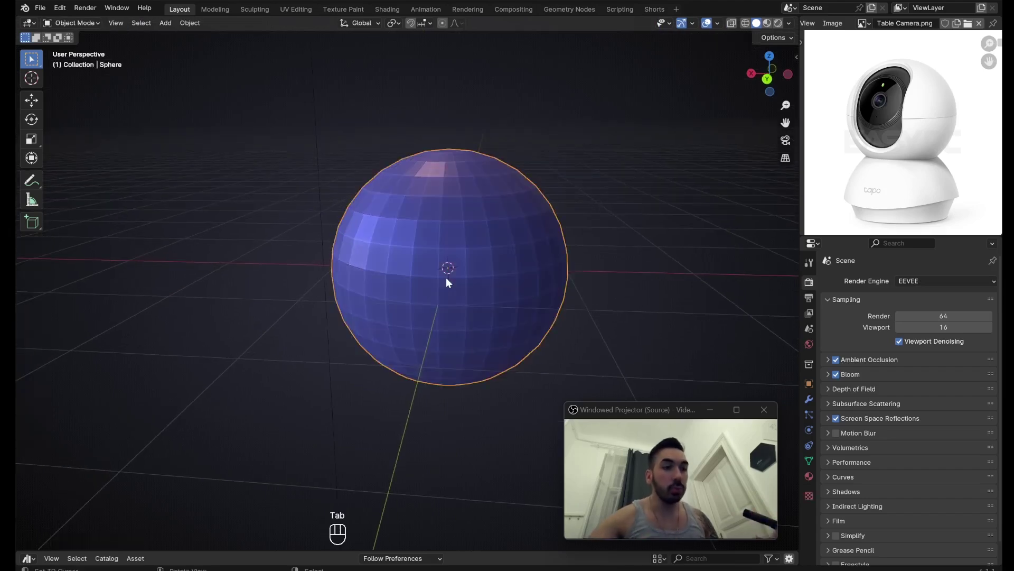
{"action": "key", "text": "ctrl+3"}
{"action": "key", "text": "x"}
{"action": "key", "text": "shift+a"}
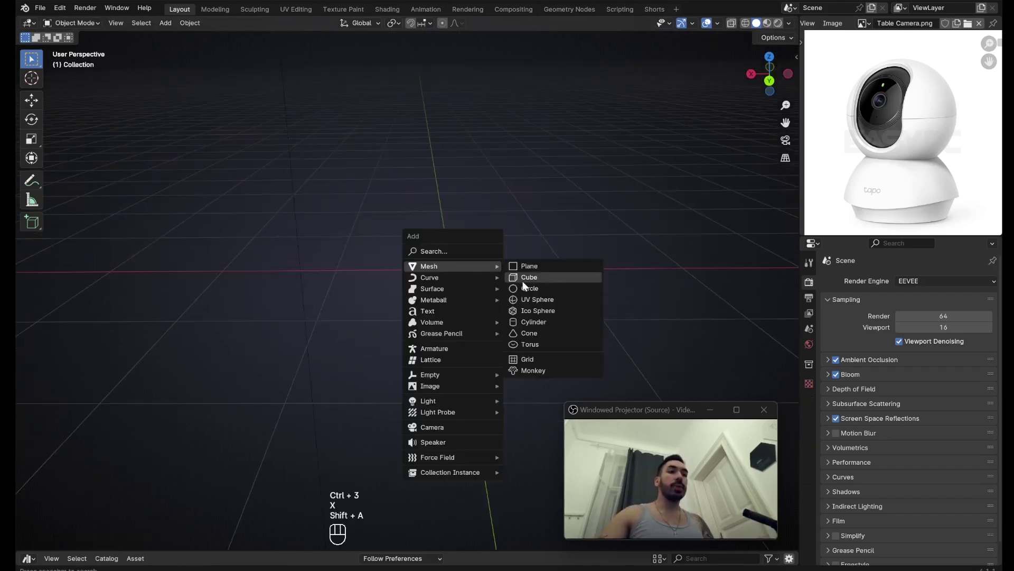
{"action": "key", "text": "ctrl+4"}
{"action": "left_click", "coordinate": [811, 399]}
Round the subdivided cube with a Cast-to-Sphere modifier at raised factor and apply it as mesh
{"action": "left_click", "coordinate": [858, 350]}
{"action": "key", "text": "ctrl+a"}
{"action": "left_click_drag", "start_coordinate": [876, 280], "coordinate": [939, 344]}
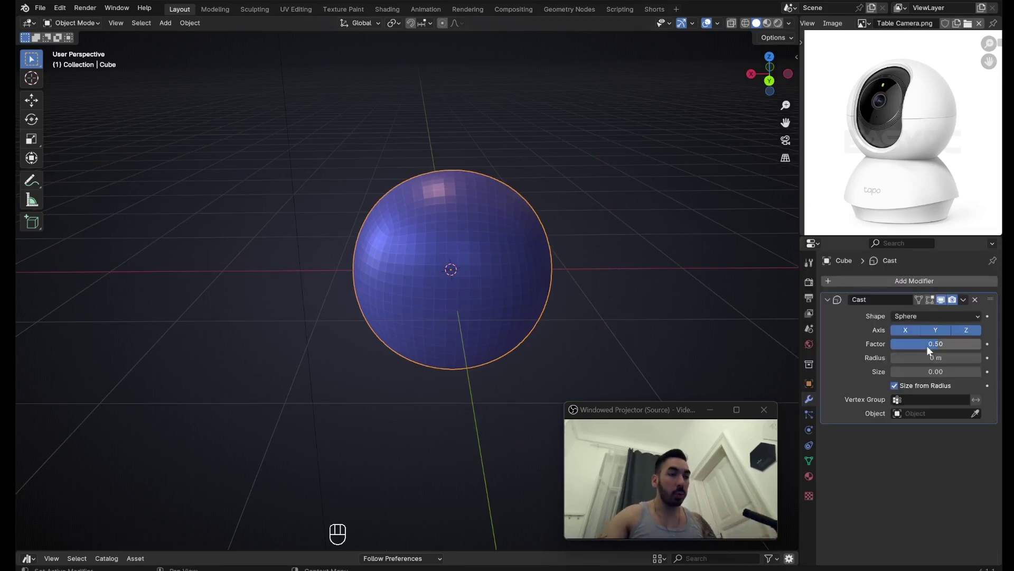
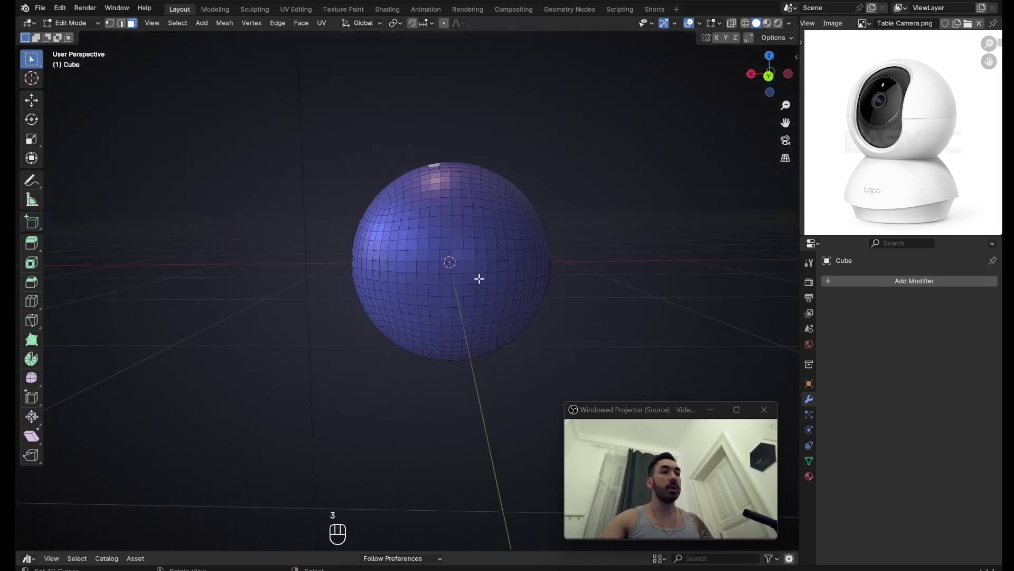
{"action": "right_click", "coordinate": [477, 295]}
{"action": "left_click_drag", "start_coordinate": [481, 278], "coordinate": [470, 293]}
{"action": "key", "text": "shift+a"}
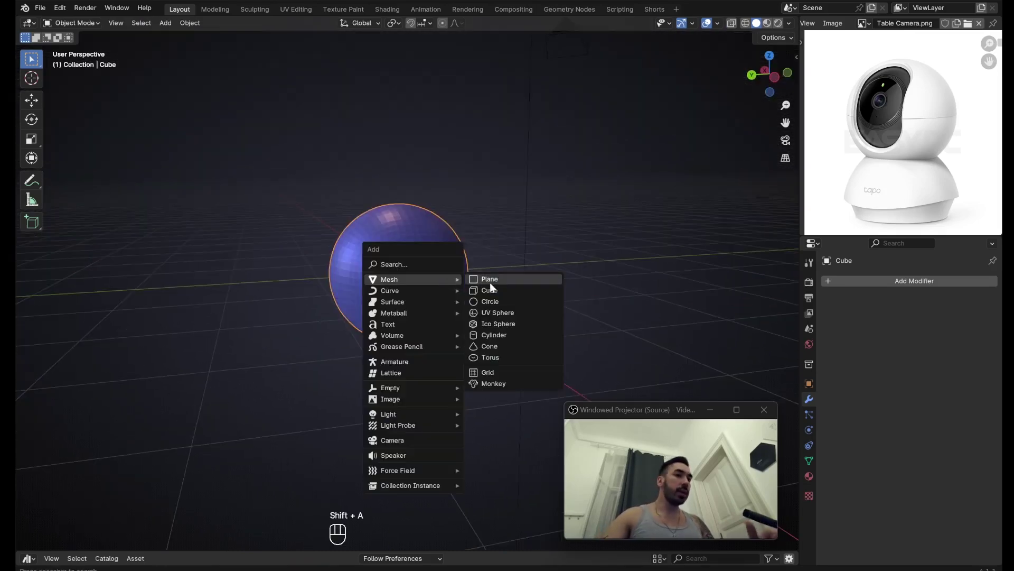
Add a low-vertex circle and project its outline onto the front of the sphere
{"action": "left_click_drag", "start_coordinate": [399, 321], "coordinate": [70, 543]}
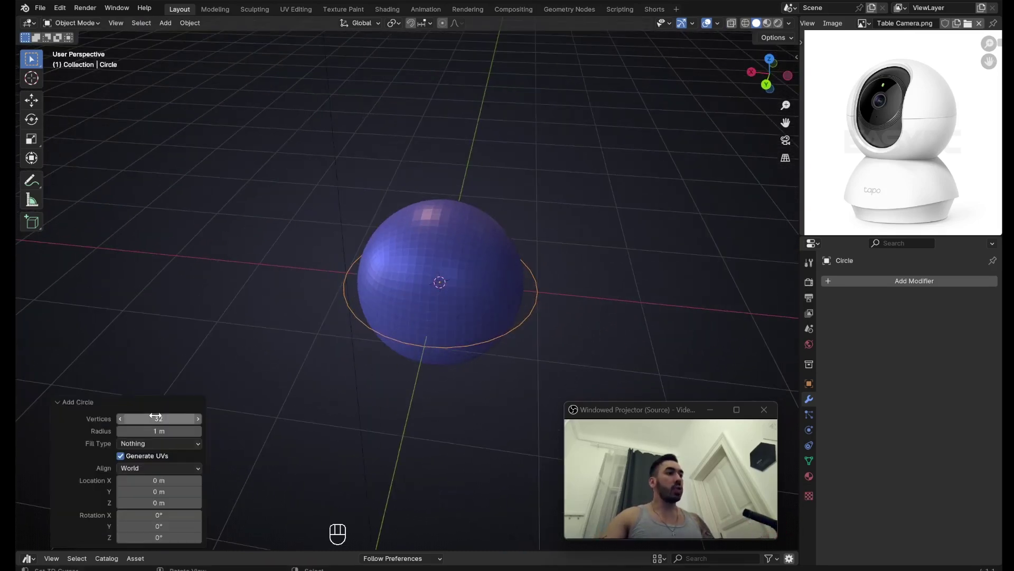
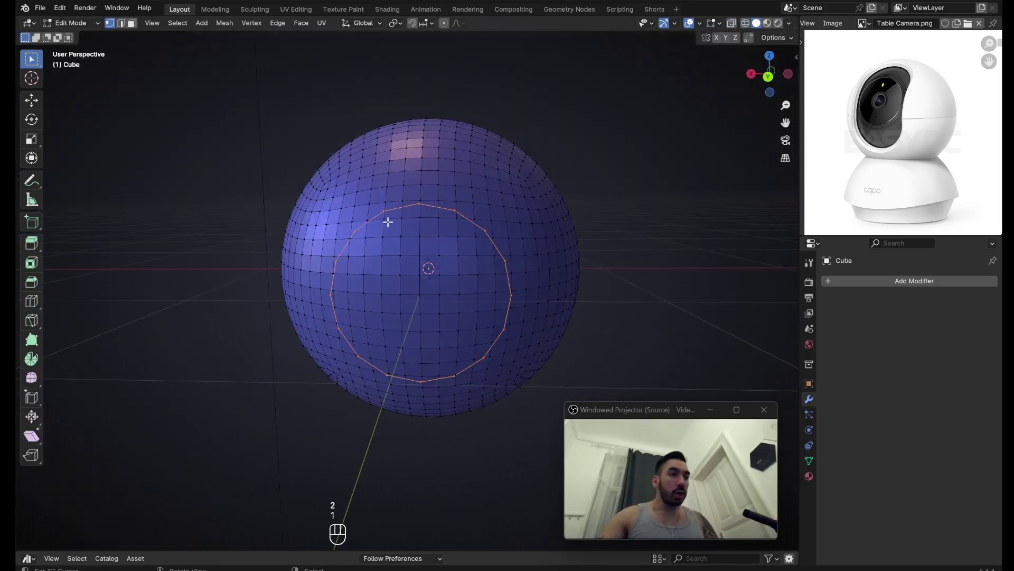
{"action": "left_click_drag", "start_coordinate": [396, 212], "coordinate": [410, 212]}
{"action": "key", "text": "1"}
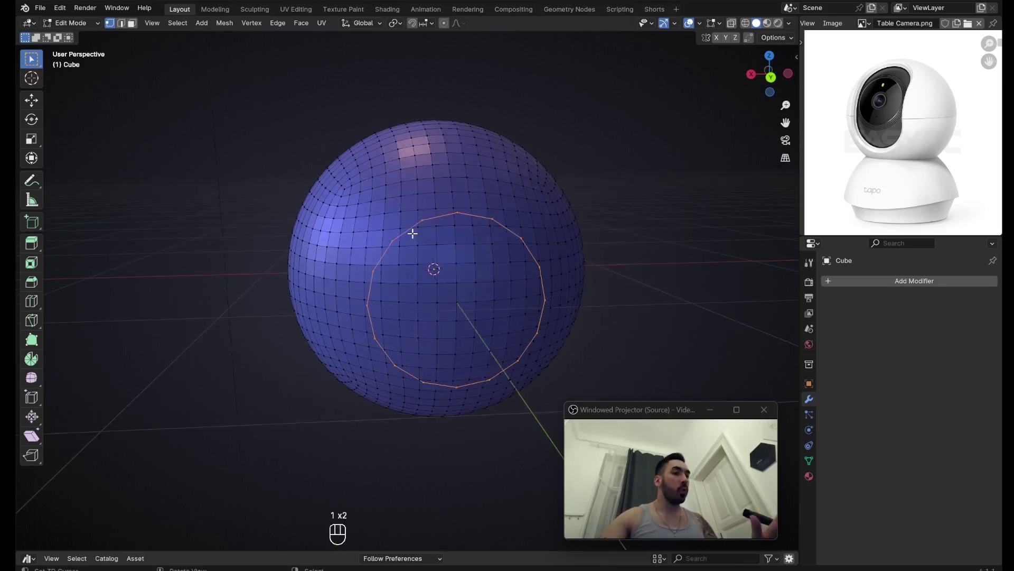
{"action": "middle_click", "coordinate": [423, 223]}
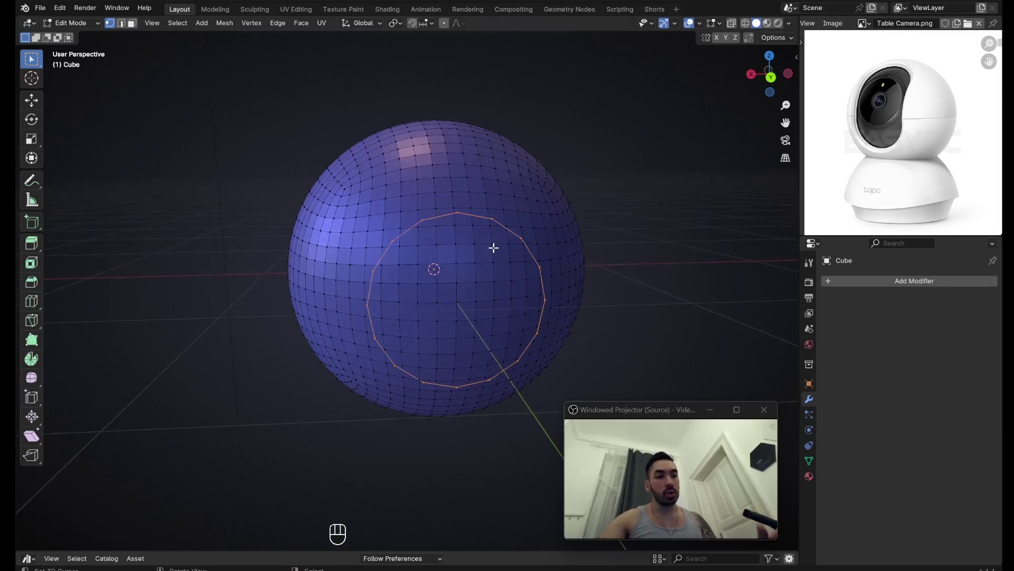
{"action": "middle_click", "coordinate": [507, 280]}
{"action": "middle_click", "coordinate": [433, 270]}
{"action": "middle_click", "coordinate": [464, 225]}
Subdivide the projected loop, round it with LoopTools Circle, and view the sphere from the back
{"action": "key", "text": "w"}
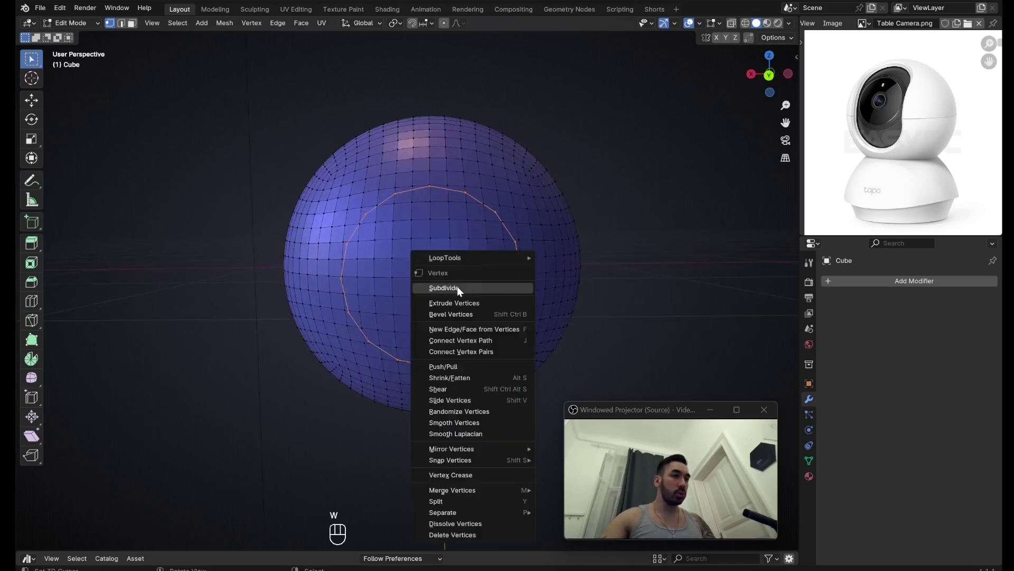
{"action": "key", "text": "w"}
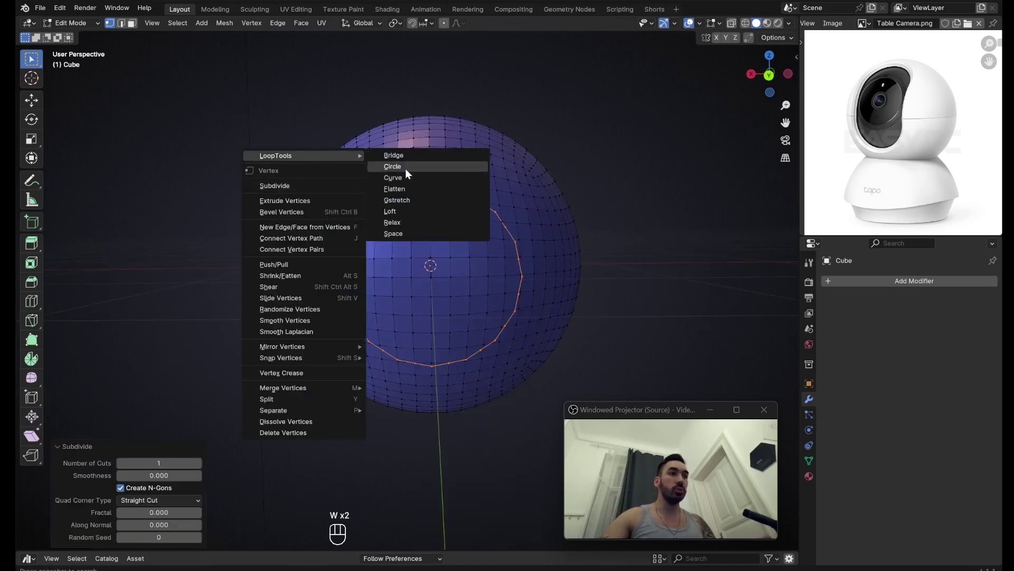
{"action": "key", "text": "KP_1"}
{"action": "key", "text": "KP_3"}
{"action": "middle_click", "coordinate": [432, 199]}
{"action": "key", "text": "ctrl+KP_1"}
{"action": "middle_click", "coordinate": [420, 190]}
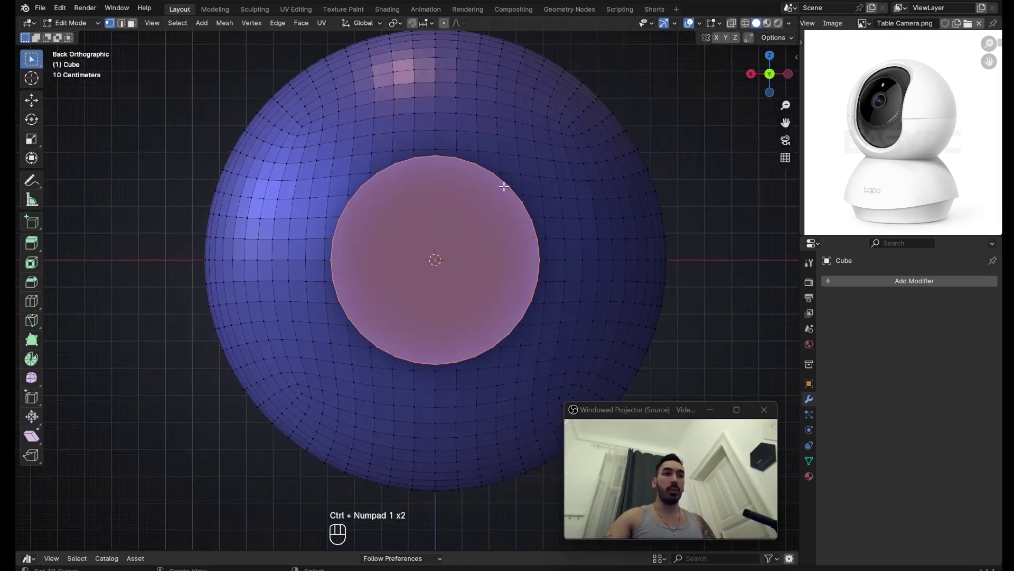
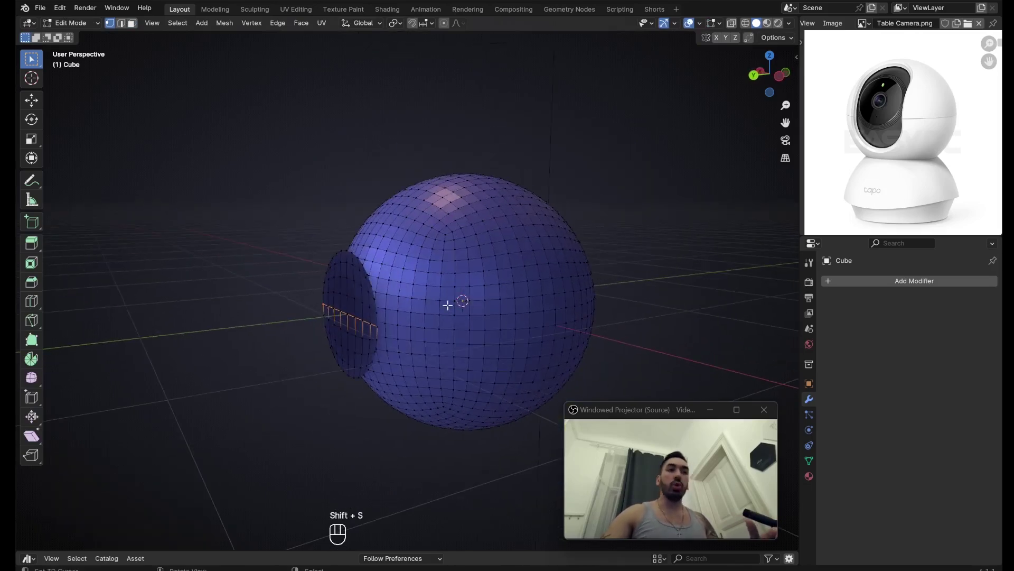
Extrude the circular patch inward and scale it flat into a recessed lens face, viewed from the right
{"action": "key", "text": "a"}
{"action": "left_click_drag", "start_coordinate": [400, 30], "coordinate": [398, 58]}
{"action": "left_click_drag", "start_coordinate": [343, 226], "coordinate": [331, 212]}
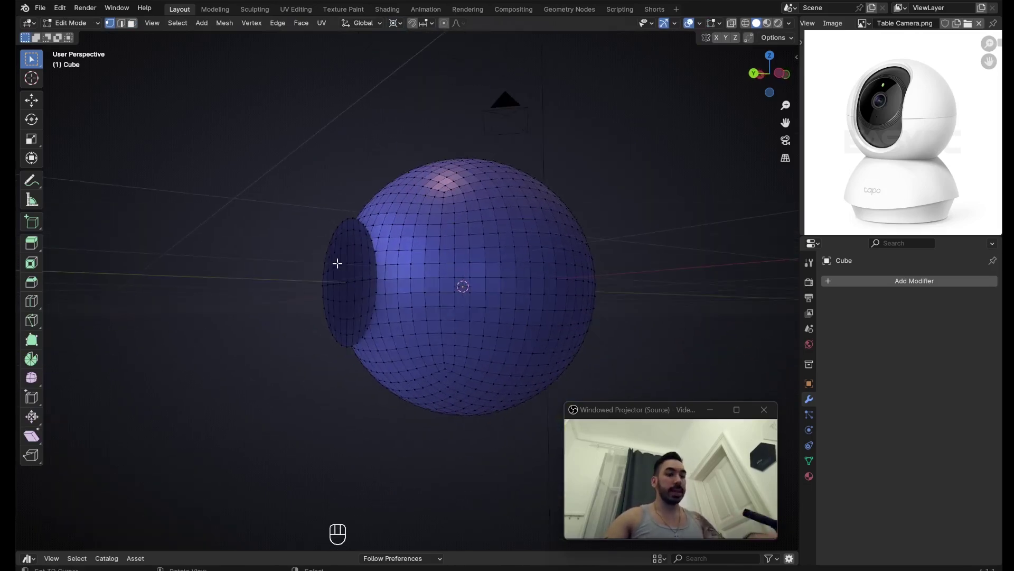
{"action": "key", "text": "l"}
{"action": "middle_click", "coordinate": [355, 271]}
{"action": "key", "text": "r"}
{"action": "key", "text": "KP_3"}
Duplicate the side profile edge and Spin it 12 steps, -45° around the X axis into a curved shell
{"action": "key", "text": "r"}
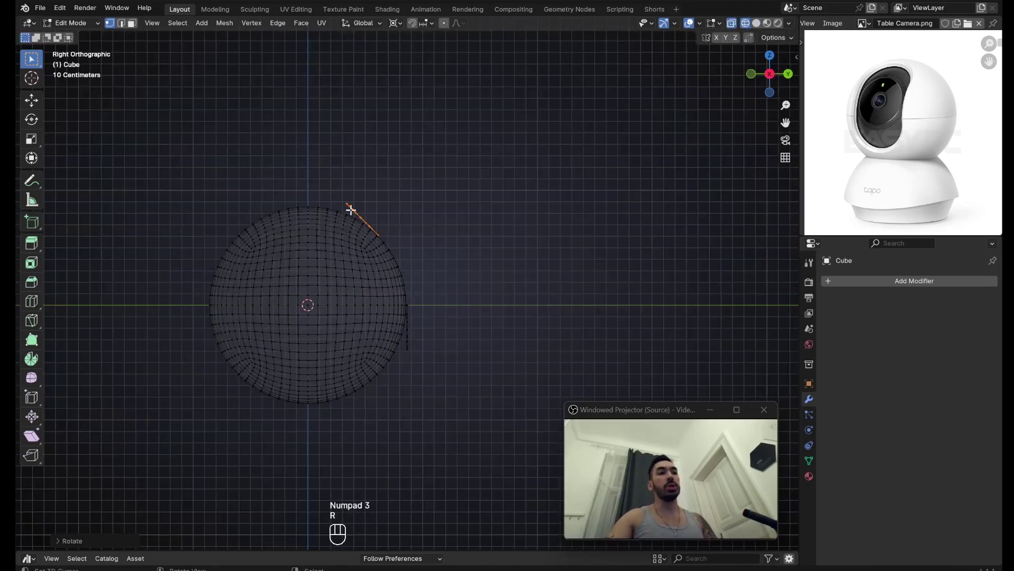
{"action": "left_click_drag", "start_coordinate": [426, 301], "coordinate": [340, 335]}
{"action": "key", "text": "z"}
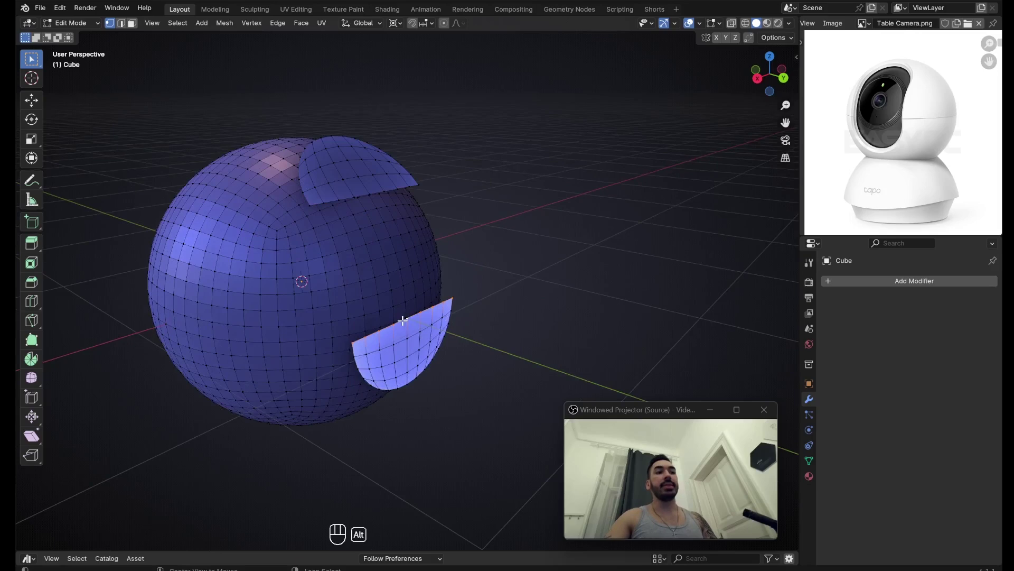
{"action": "left_click_drag", "start_coordinate": [402, 320], "coordinate": [449, 303]}
{"action": "key", "text": "KP_3"}
{"action": "key", "text": "z"}
{"action": "key", "text": "alt+e"}
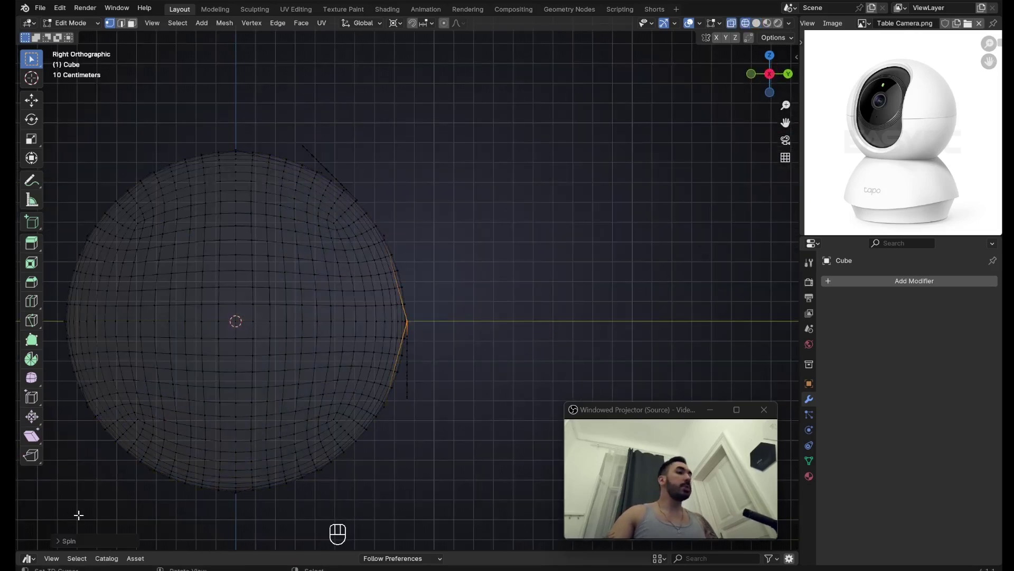
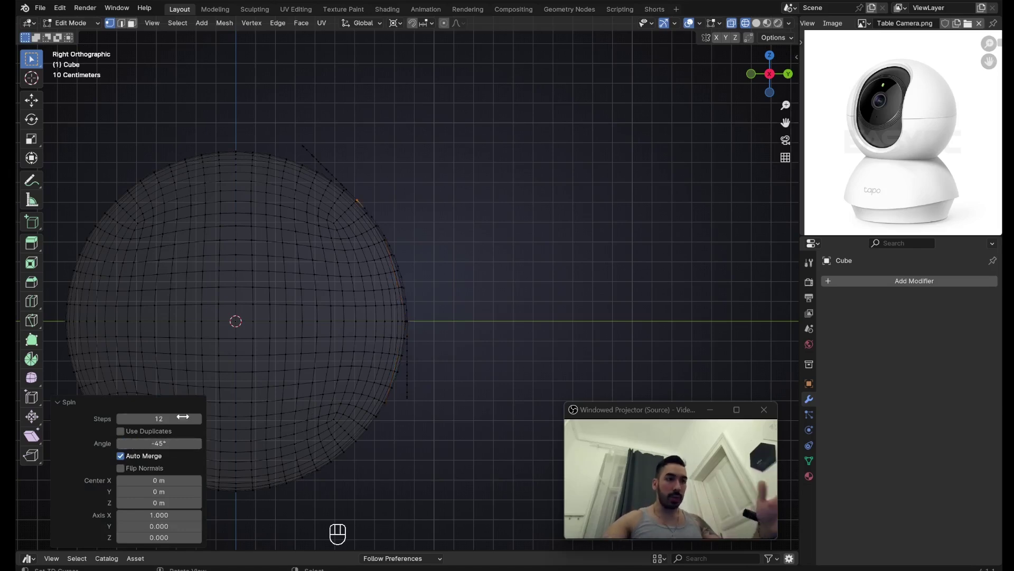
{"action": "left_click", "coordinate": [125, 418]}
{"action": "left_click", "coordinate": [124, 421]}
{"action": "double_click", "coordinate": [123, 421]}
Try moving the spun shell into place, undoing the misplaced attempts
{"action": "left_click_drag", "start_coordinate": [420, 315], "coordinate": [357, 257]}
{"action": "left_click_drag", "start_coordinate": [437, 285], "coordinate": [431, 274]}
{"action": "middle_click", "coordinate": [450, 269]}
{"action": "key", "text": "a"}
{"action": "key", "text": "g"}
{"action": "key", "text": "ctrl+z"}
{"action": "middle_click", "coordinate": [356, 219]}
{"action": "left_click_drag", "start_coordinate": [391, 300], "coordinate": [398, 280]}
{"action": "middle_click", "coordinate": [381, 346]}
{"action": "key", "text": "ctrl+z"}
Rotate the shell and sphere 22.5° around X so the shell stands apart along one side
{"action": "key", "text": "r"}
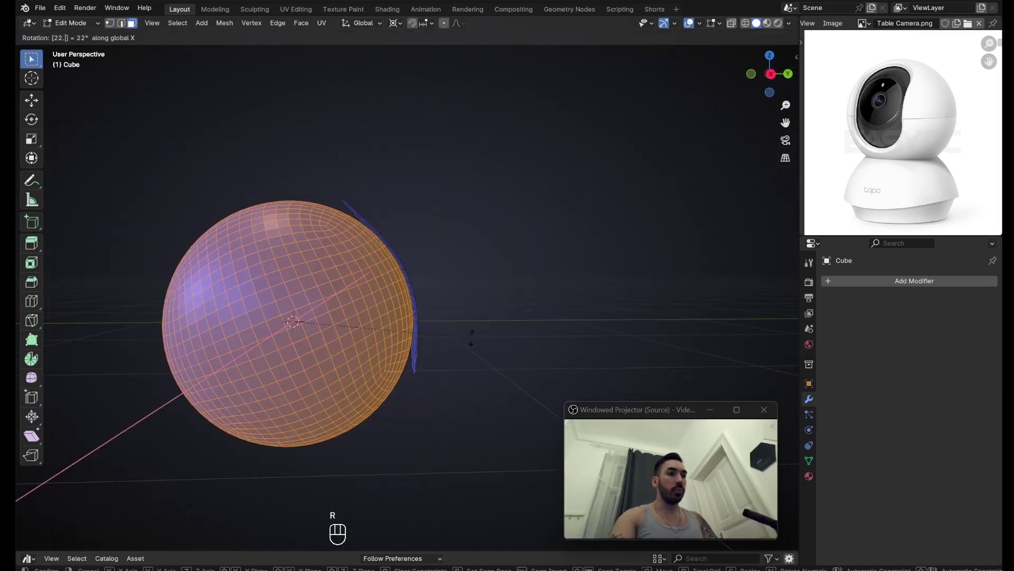
{"action": "key", "text": "z"}
{"action": "key", "text": "z"}
{"action": "middle_click", "coordinate": [412, 297]}
{"action": "key", "text": "2"}
{"action": "key", "text": "a"}
{"action": "key", "text": "2"}
{"action": "right_click", "coordinate": [304, 313]}
{"action": "middle_click", "coordinate": [307, 318]}
{"action": "key", "text": "3"}
{"action": "key", "text": "2"}
{"action": "right_click", "coordinate": [312, 320]}
{"action": "left_click_drag", "start_coordinate": [416, 264], "coordinate": [388, 264]}
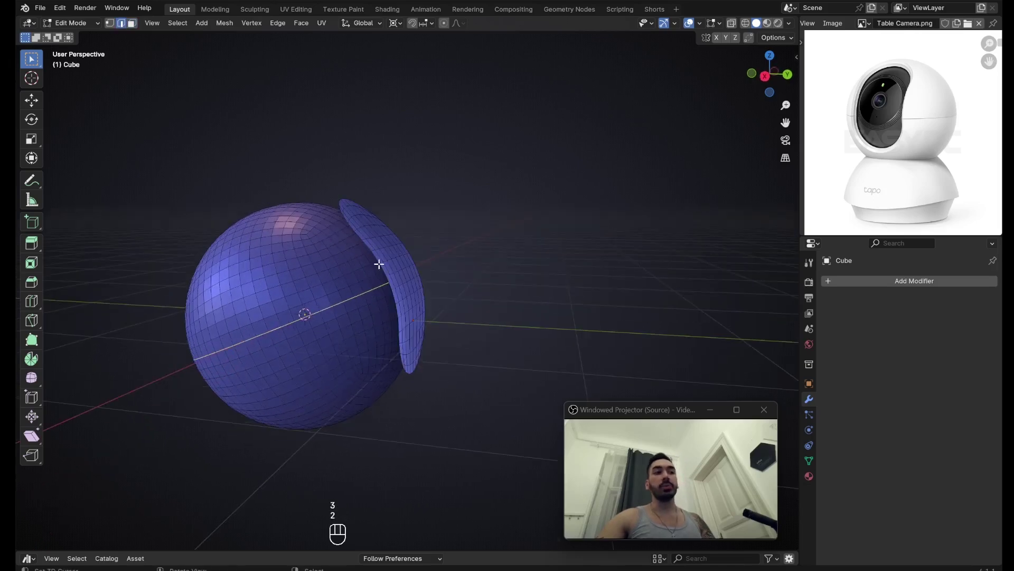
Select the linked shell geometry and separate it into its own object, Cube.001
{"action": "left_click_drag", "start_coordinate": [406, 297], "coordinate": [356, 262]}
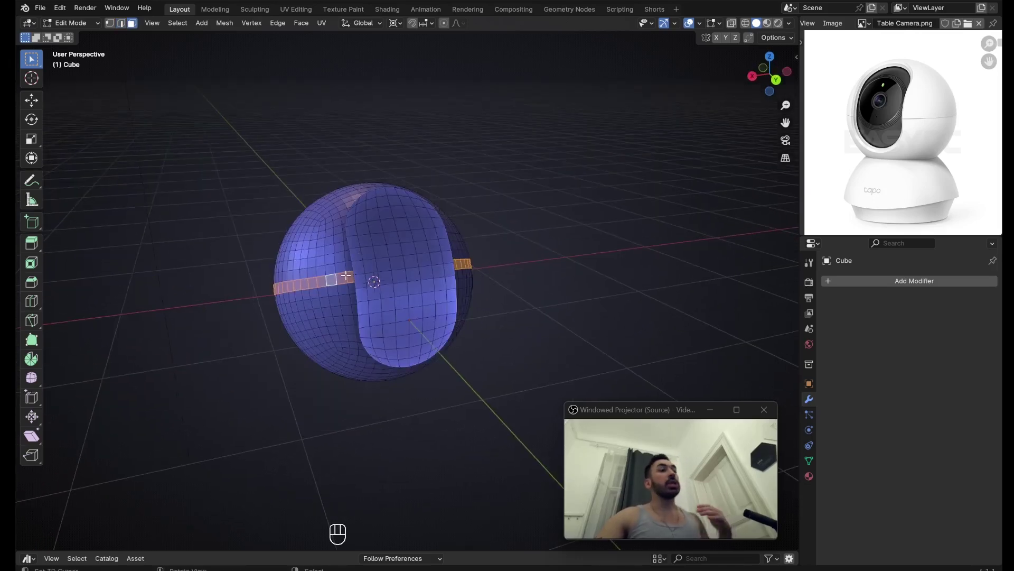
{"action": "middle_click", "coordinate": [350, 265]}
{"action": "middle_click", "coordinate": [364, 260]}
{"action": "middle_click", "coordinate": [359, 263]}
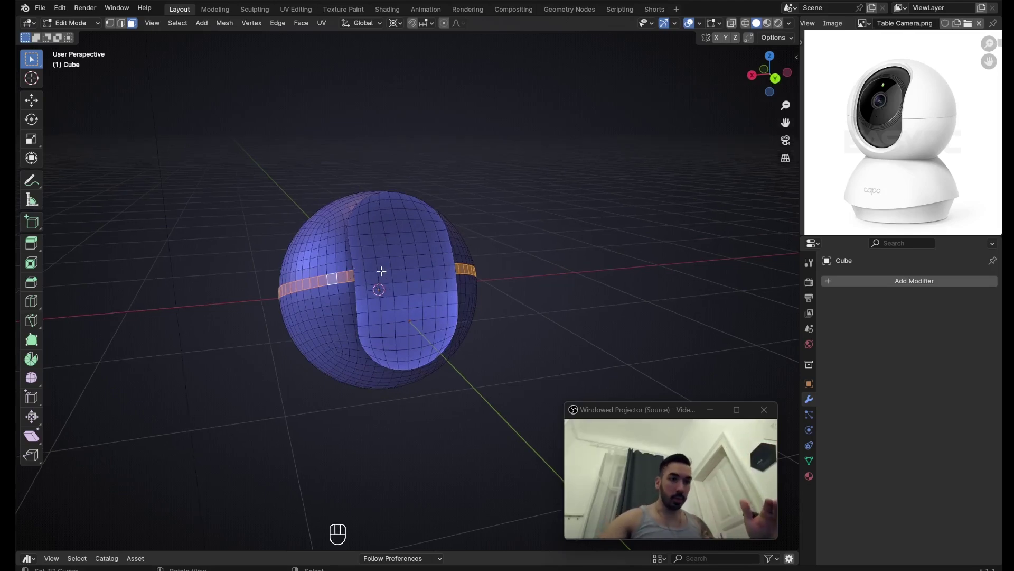
{"action": "key", "text": "a"}
{"action": "middle_click", "coordinate": [351, 274]}
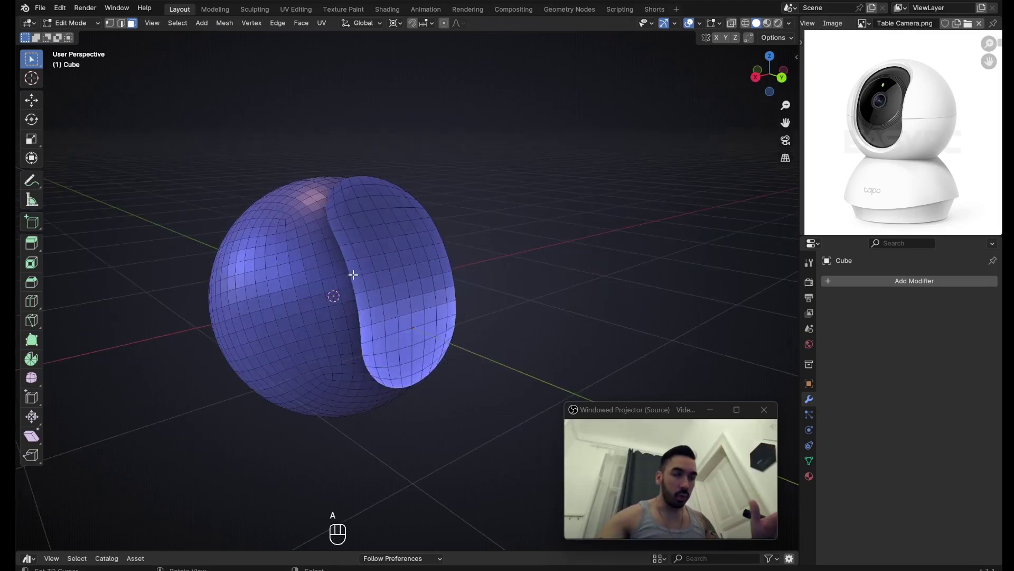
{"action": "left_click_drag", "start_coordinate": [373, 261], "coordinate": [395, 252]}
{"action": "key", "text": "Tab"}
{"action": "key", "text": "a"}
{"action": "key", "text": "l"}
{"action": "key", "text": "p"}
{"action": "key", "text": "Tab"}
Extrude the shell's faces and Shrink/Fatten them outward to give it visible thickness
{"action": "right_click", "coordinate": [378, 235]}
{"action": "key", "text": "Tab"}
{"action": "left_click_drag", "start_coordinate": [395, 228], "coordinate": [438, 230]}
{"action": "key", "text": "a"}
{"action": "key", "text": "e"}
{"action": "key", "text": "alt+s"}
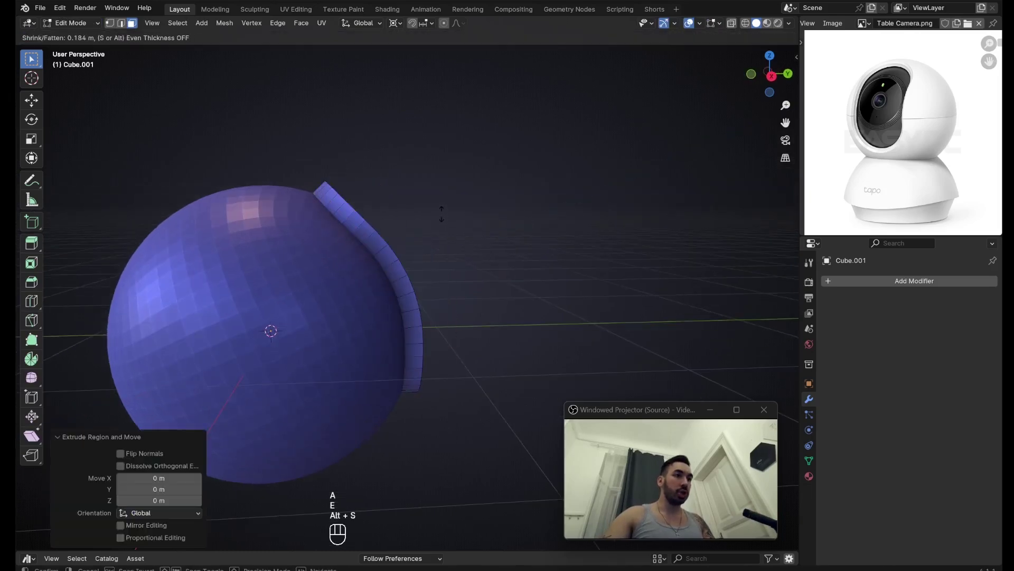
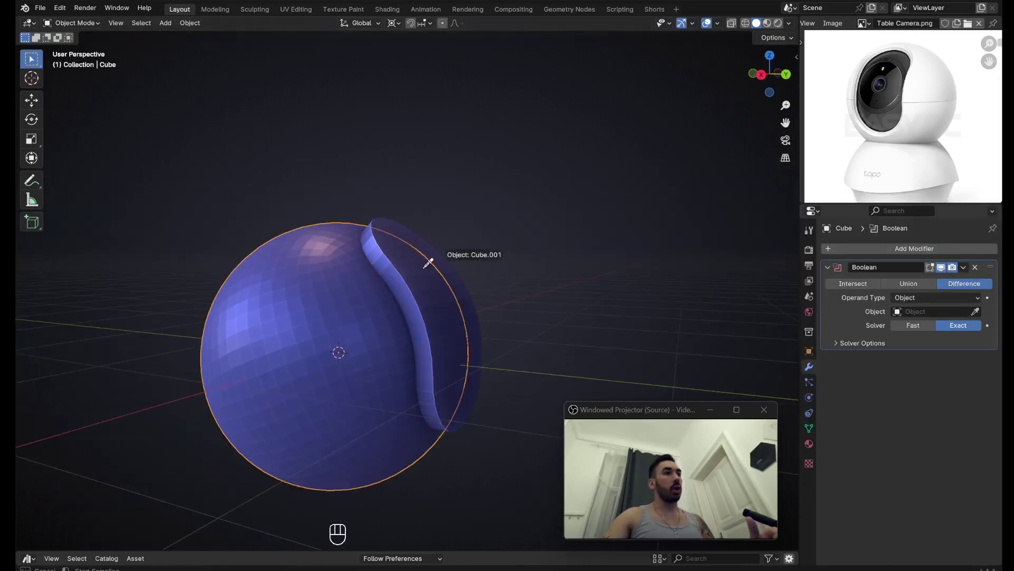
Position the thickened cutter piece so it overlaps the front of the sphere
{"action": "key", "text": "ctrl+a"}
{"action": "right_click", "coordinate": [387, 283]}
{"action": "left_click_drag", "start_coordinate": [428, 277], "coordinate": [437, 314]}
{"action": "key", "text": "g"}
{"action": "left_click_drag", "start_coordinate": [456, 330], "coordinate": [420, 335]}
{"action": "key", "text": "Tab"}
{"action": "key", "text": "x"}
{"action": "left_click_drag", "start_coordinate": [427, 336], "coordinate": [462, 351]}
{"action": "key", "text": "Tab"}
{"action": "middle_click", "coordinate": [456, 358]}
{"action": "middle_click", "coordinate": [406, 316]}
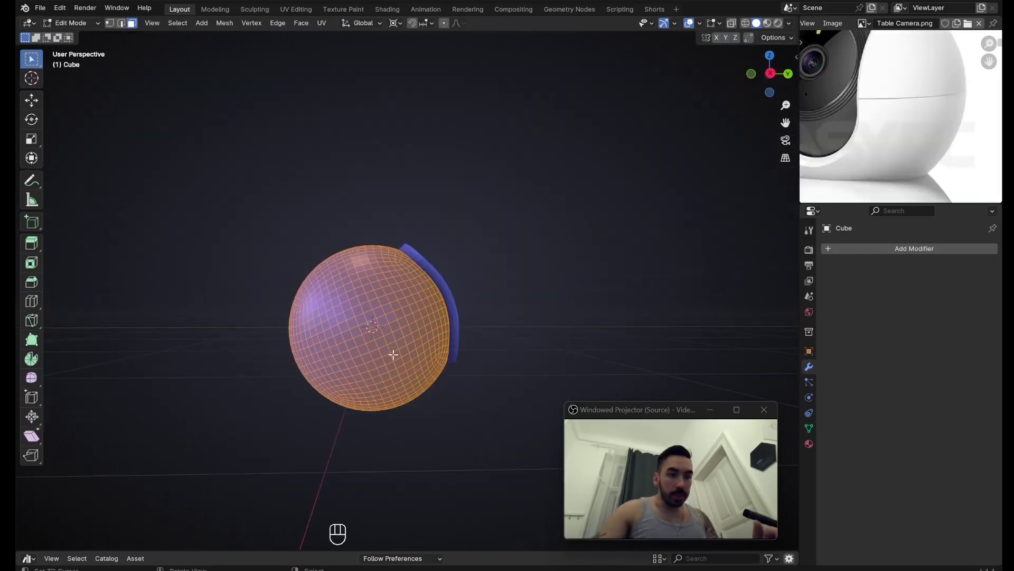
Adjust the cutter's rotation against the head, undoing a misstep, and check it from the side
{"action": "key", "text": "2"}
{"action": "right_click", "coordinate": [361, 333]}
{"action": "key", "text": "Tab"}
{"action": "middle_click", "coordinate": [320, 338]}
{"action": "middle_click", "coordinate": [326, 349]}
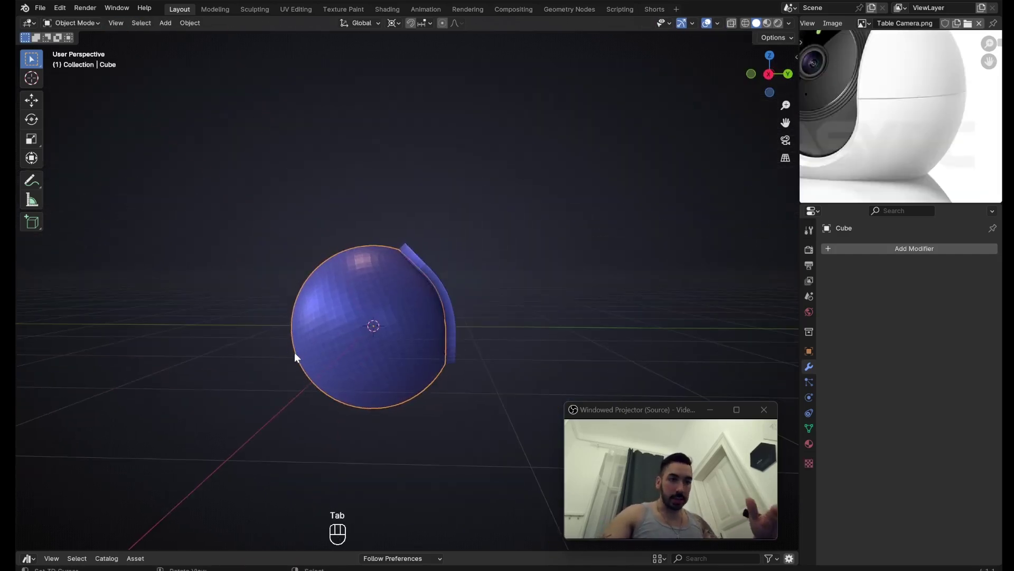
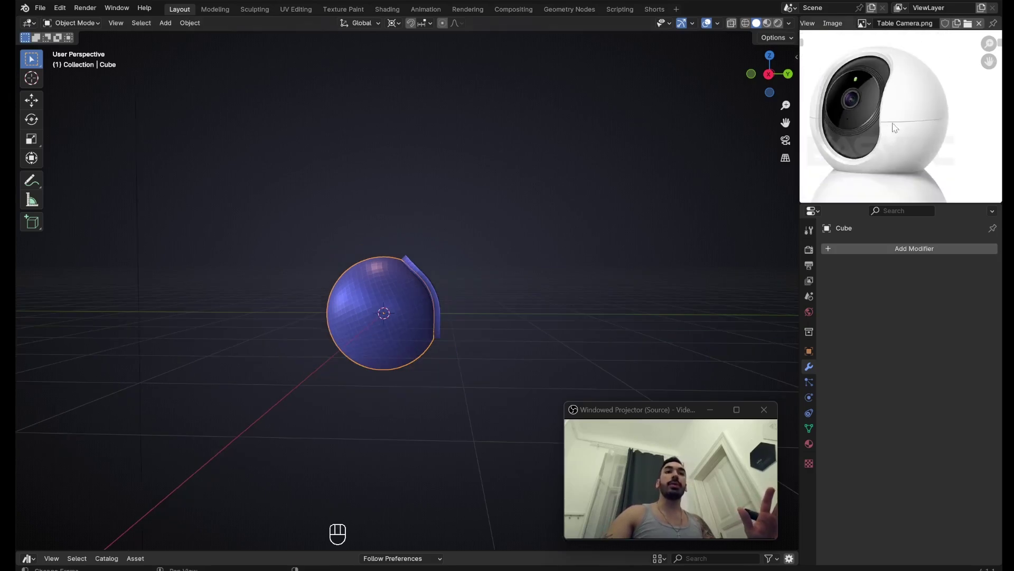
{"action": "middle_click", "coordinate": [487, 288]}
{"action": "key", "text": "ctrl+z"}
{"action": "key", "text": "Tab"}
{"action": "key", "text": "a"}
{"action": "key", "text": "r"}
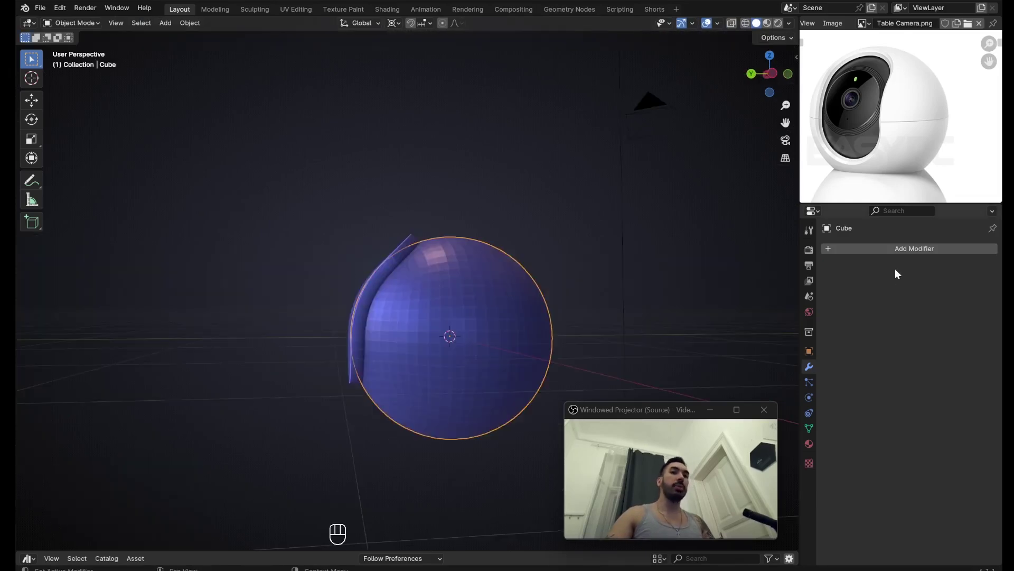
Add a Boolean Difference (Exact) modifier on the sphere with Cube.001 as the cutting object
{"action": "left_click_drag", "start_coordinate": [895, 256], "coordinate": [802, 284]}
{"action": "left_click", "coordinate": [980, 319]}
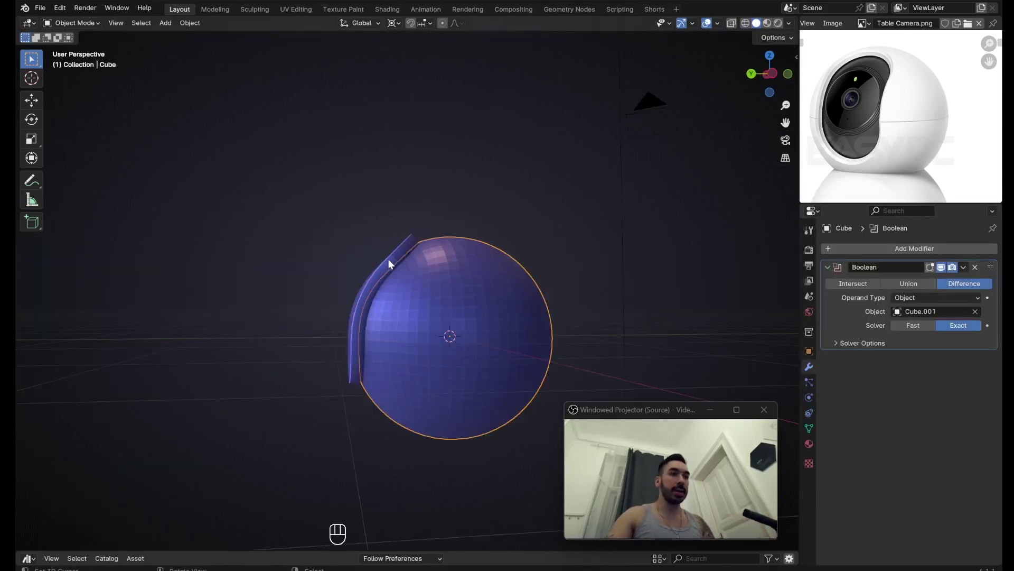
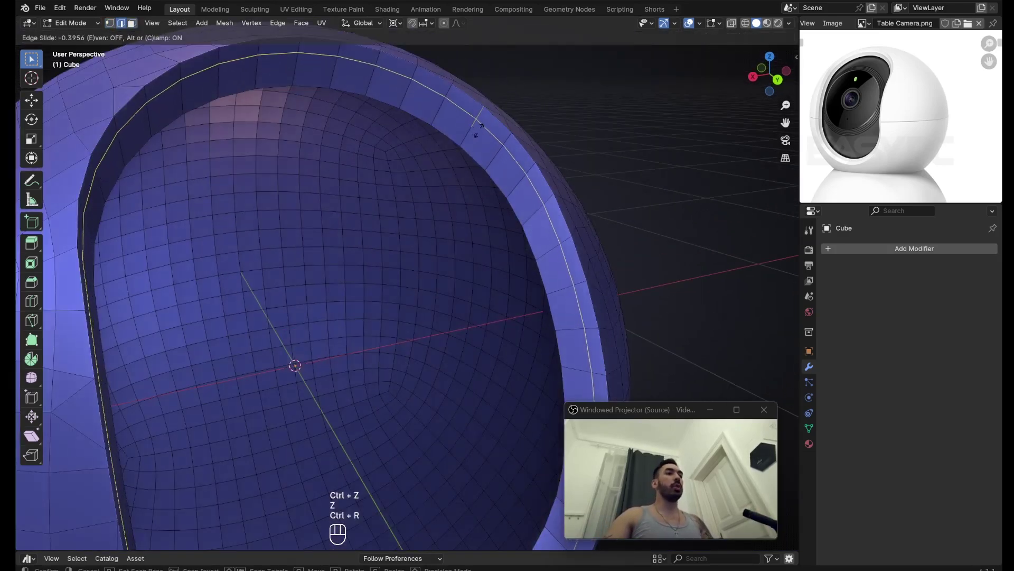
Slide the recess rim loop, select the rim band faces and push them inward with Shrink/Fatten
{"action": "key", "text": "3"}
{"action": "right_click", "coordinate": [406, 93]}
{"action": "left_click_drag", "start_coordinate": [374, 103], "coordinate": [210, 134]}
{"action": "middle_click", "coordinate": [330, 186]}
{"action": "left_click_drag", "start_coordinate": [445, 246], "coordinate": [477, 219]}
{"action": "key", "text": "alt+s"}
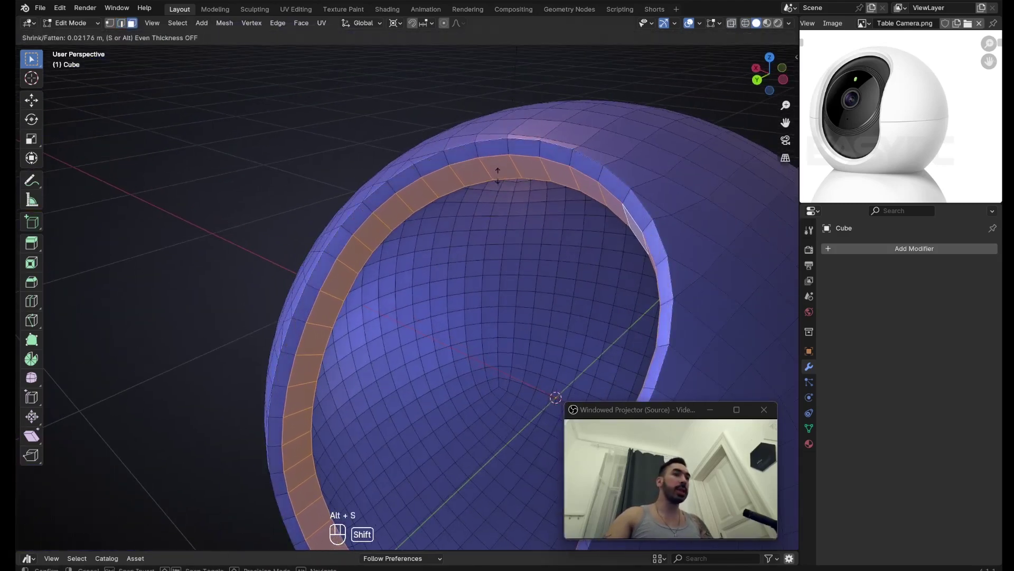
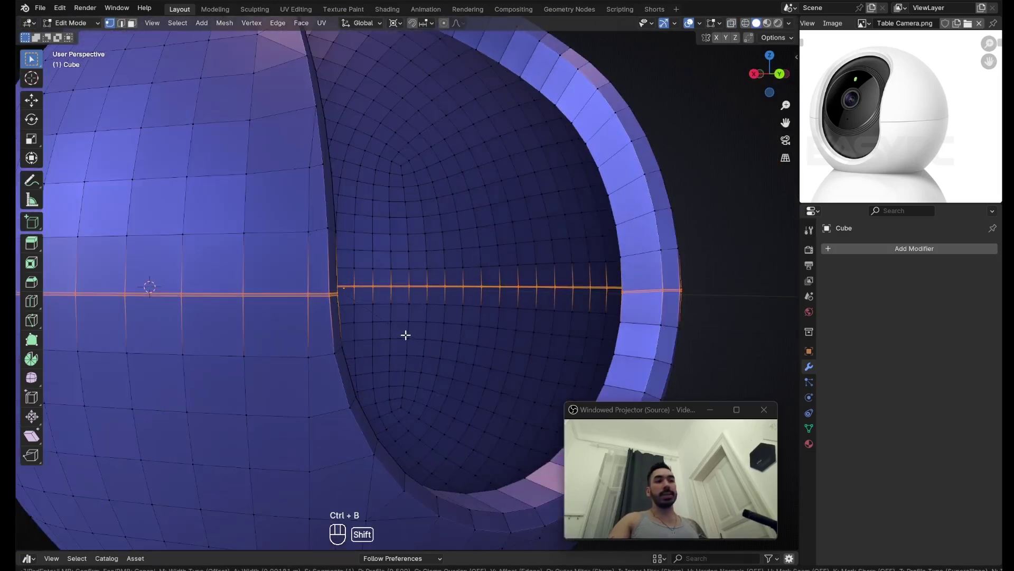
Bevel the horizontal middle edge loop into a narrow seam across the head
{"action": "key", "text": "ctrl+z"}
{"action": "key", "text": "alt+e"}
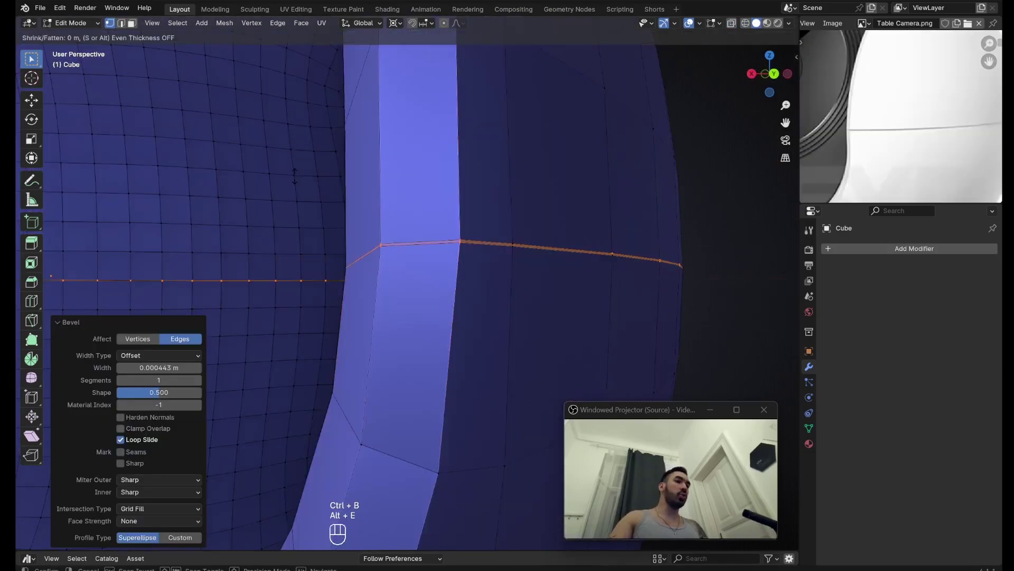
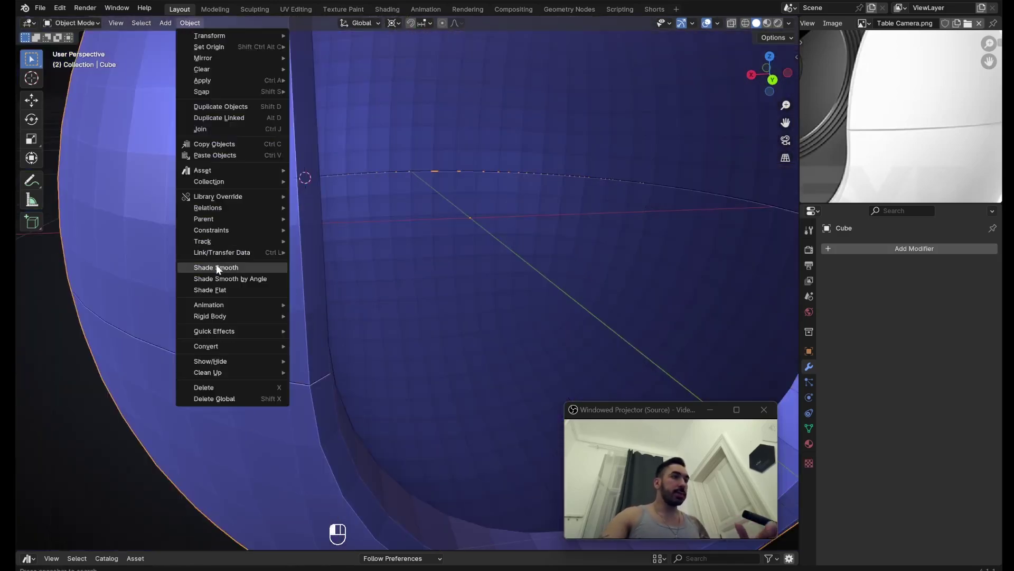
Shade the camera head smooth and inspect the recess rim from several angles
{"action": "left_click_drag", "start_coordinate": [387, 191], "coordinate": [405, 206]}
{"action": "middle_click", "coordinate": [409, 213]}
{"action": "middle_click", "coordinate": [400, 207]}
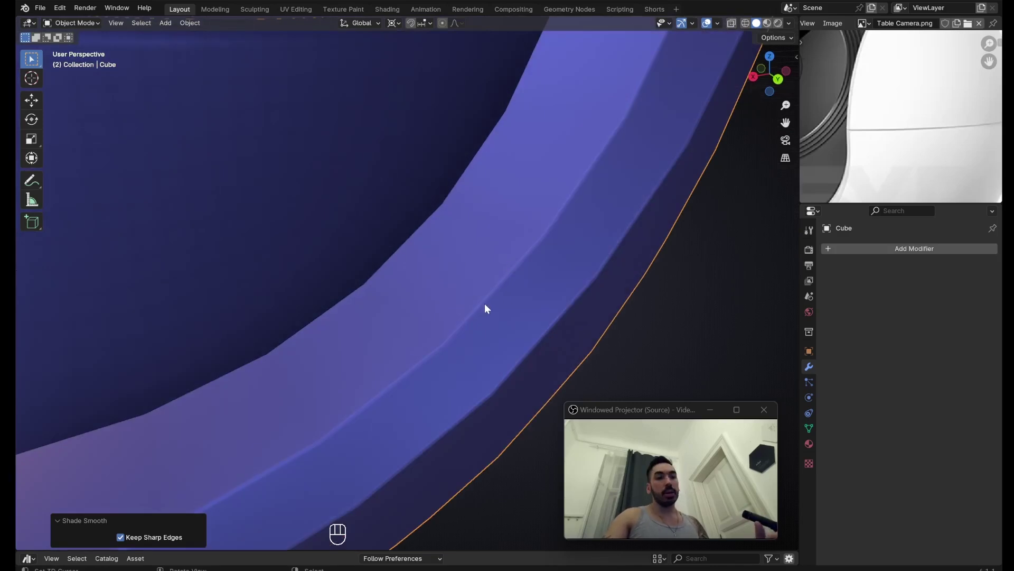
{"action": "left_click_drag", "start_coordinate": [621, 182], "coordinate": [569, 230]}
{"action": "middle_click", "coordinate": [520, 212]}
{"action": "left_click_drag", "start_coordinate": [352, 143], "coordinate": [368, 162]}
{"action": "middle_click", "coordinate": [475, 158]}
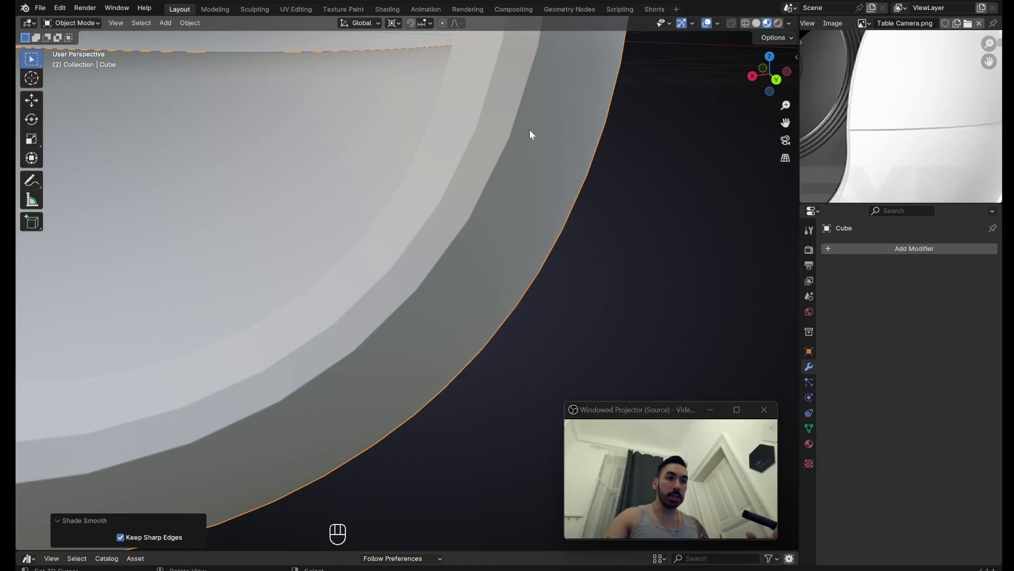
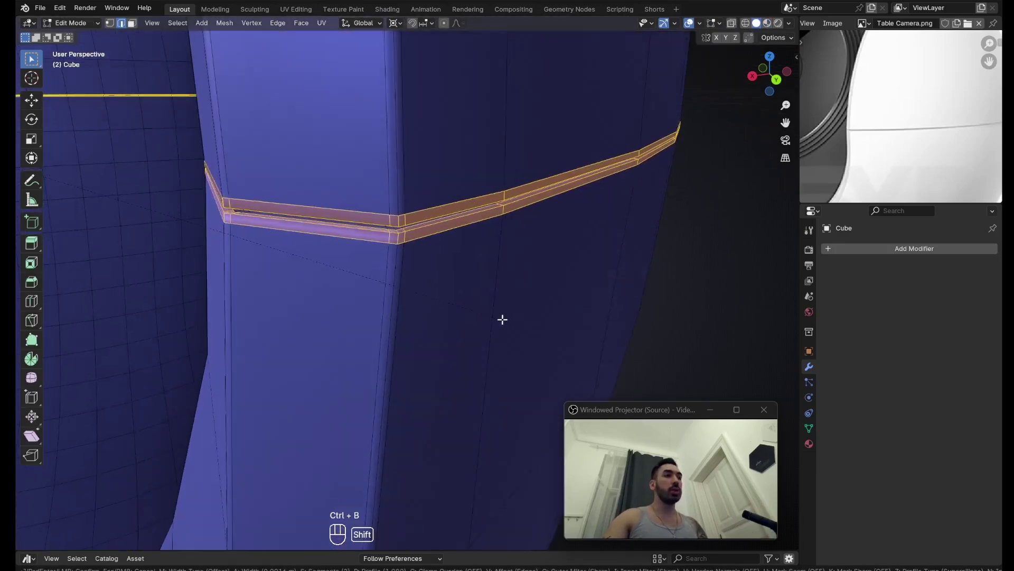
Extrude the seam band inward into a groove around the head
{"action": "key", "text": "Tab"}
{"action": "left_click_drag", "start_coordinate": [395, 268], "coordinate": [413, 251]}
{"action": "key", "text": "ctrl+1"}
{"action": "left_click_drag", "start_coordinate": [402, 248], "coordinate": [366, 243]}
{"action": "left_click_drag", "start_coordinate": [364, 249], "coordinate": [336, 241]}
{"action": "middle_click", "coordinate": [314, 243]}
{"action": "middle_click", "coordinate": [449, 256]}
{"action": "middle_click", "coordinate": [372, 253]}
Add a Subdivision Surface modifier (Ctrl+1) to smooth the finished head
{"action": "key", "text": "Tab"}
{"action": "left_click_drag", "start_coordinate": [499, 265], "coordinate": [482, 258]}
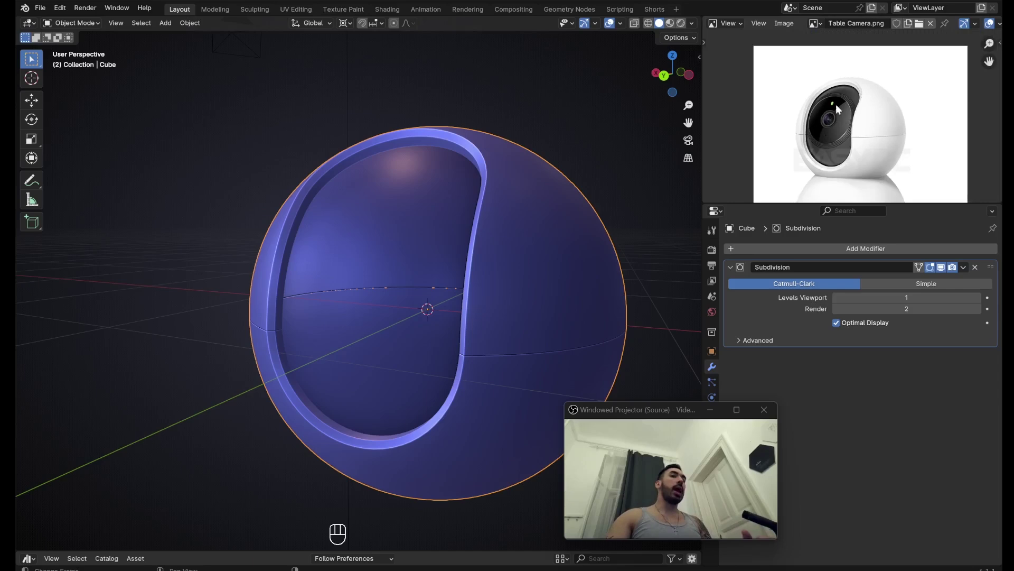
{"action": "middle_click", "coordinate": [397, 212]}
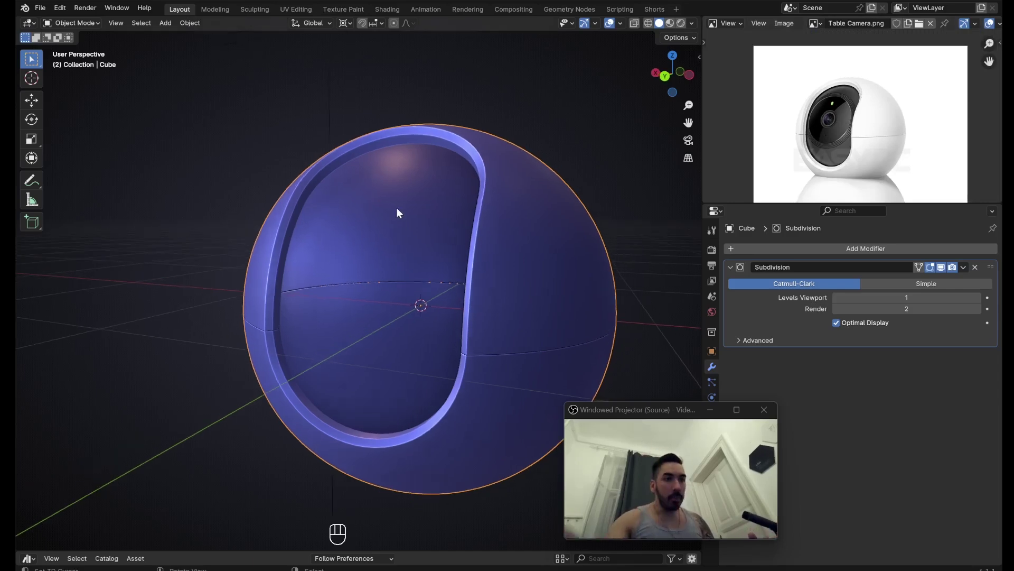
Add a UV sphere with 64 segments and 32 rings and start editing its mesh
{"action": "key", "text": "shift+a"}
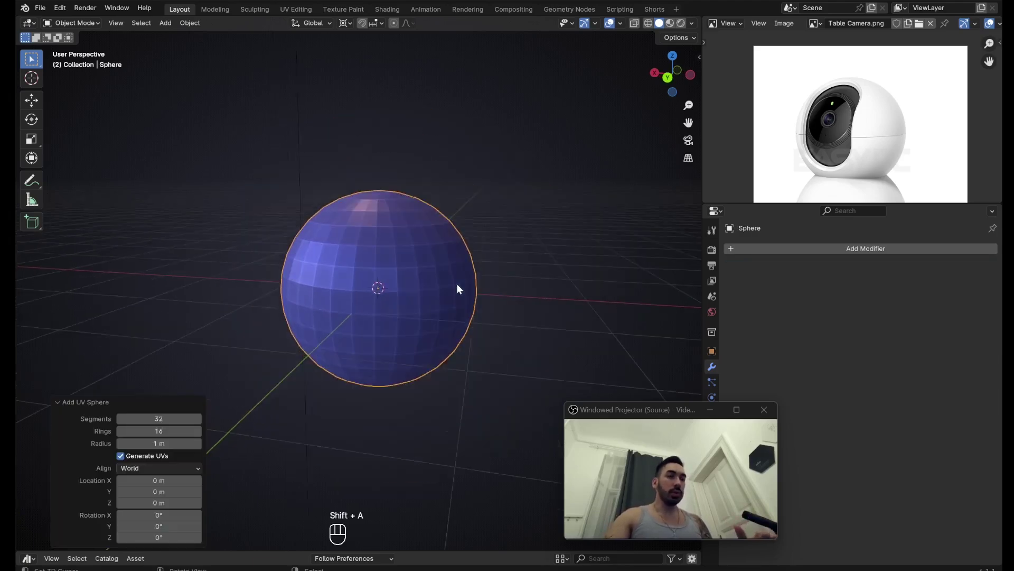
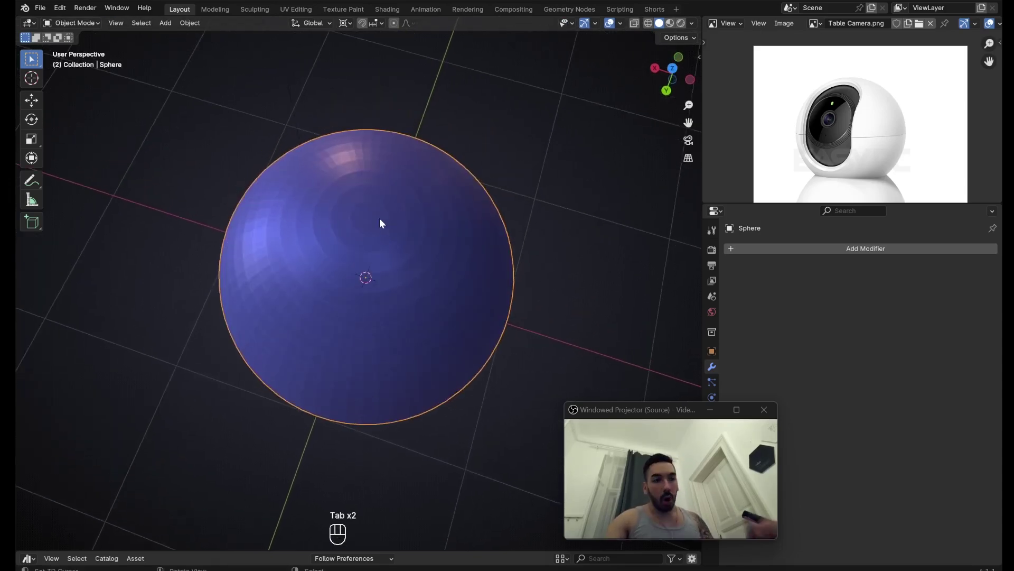
{"action": "middle_click", "coordinate": [395, 228]}
{"action": "key", "text": "Tab"}
{"action": "middle_click", "coordinate": [385, 205]}
{"action": "key", "text": "1"}
Select the sphere's top pole and grow the selection three rings outward into a round patch
{"action": "right_click", "coordinate": [364, 211]}
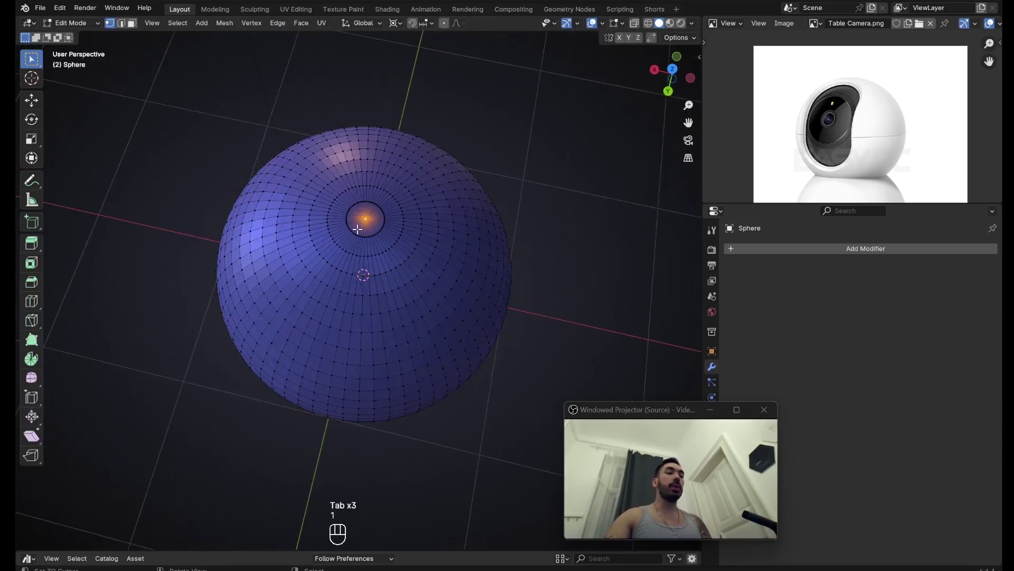
{"action": "middle_click", "coordinate": [355, 221]}
{"action": "key", "text": "g"}
{"action": "middle_click", "coordinate": [370, 195]}
{"action": "middle_click", "coordinate": [347, 198]}
{"action": "right_click", "coordinate": [351, 198]}
{"action": "key", "text": "ctrl+KP_Add"}
{"action": "key", "text": "ctrl+KP_Add"}
{"action": "key", "text": "ctrl+KP_Add"}
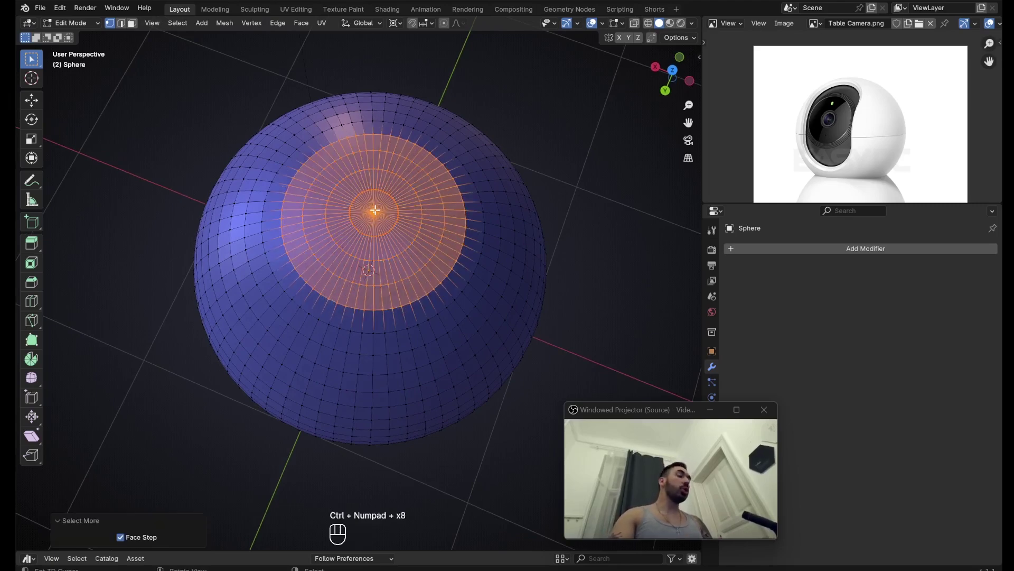
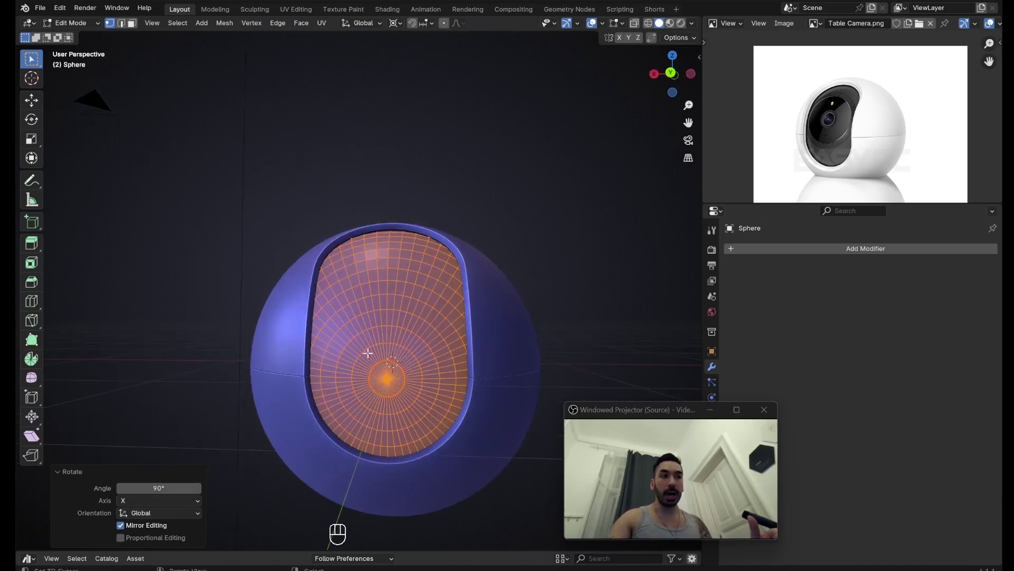
Grow the front pole selection into a circular lens region and scale it down slightly
{"action": "key", "text": "Tab"}
{"action": "middle_click", "coordinate": [399, 384]}
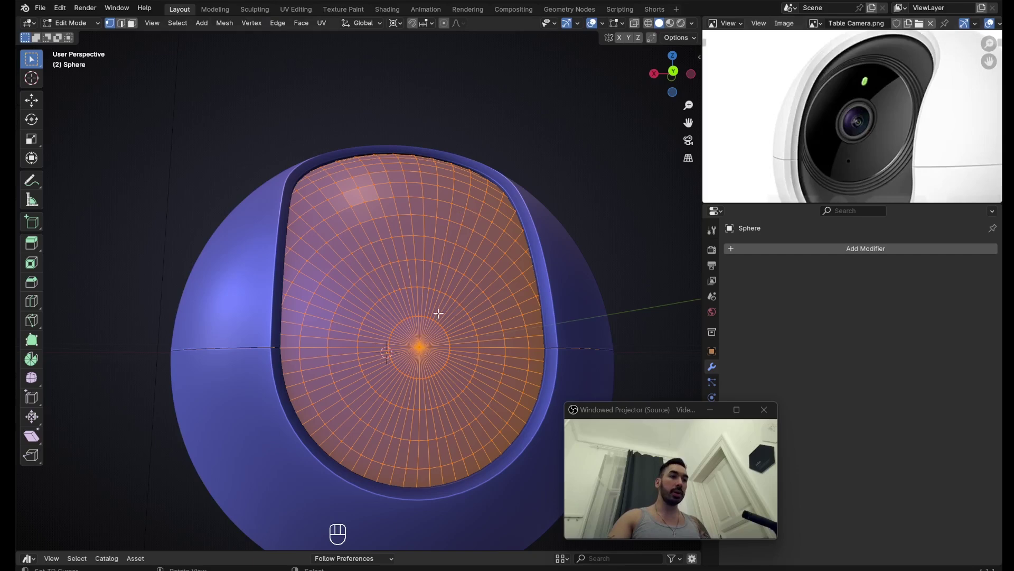
{"action": "key", "text": "3"}
{"action": "key", "text": "1"}
{"action": "key", "text": "ctrl+KP_Add"}
{"action": "key", "text": "ctrl+KP_Add"}
{"action": "key", "text": "ctrl+KP_Add"}
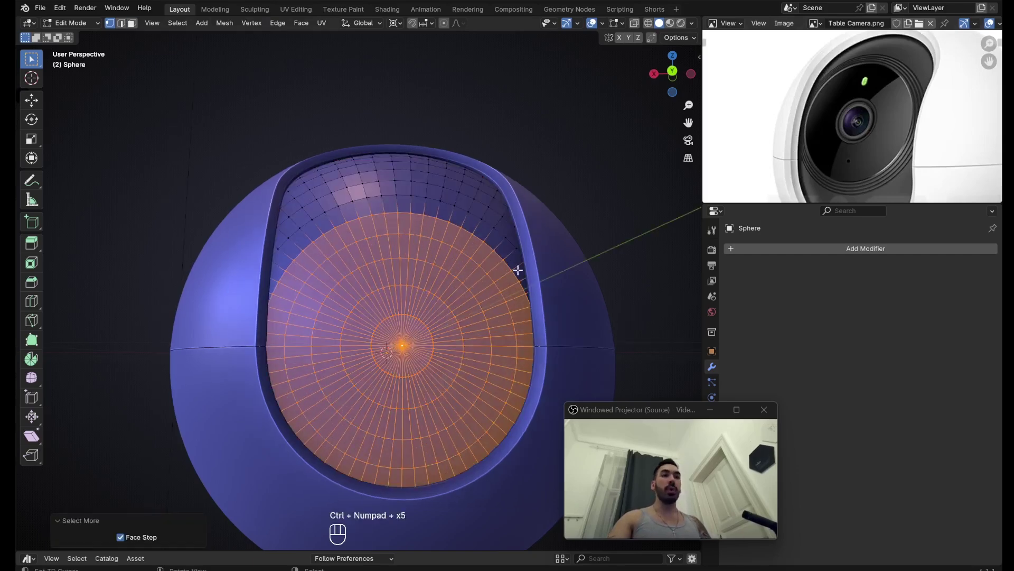
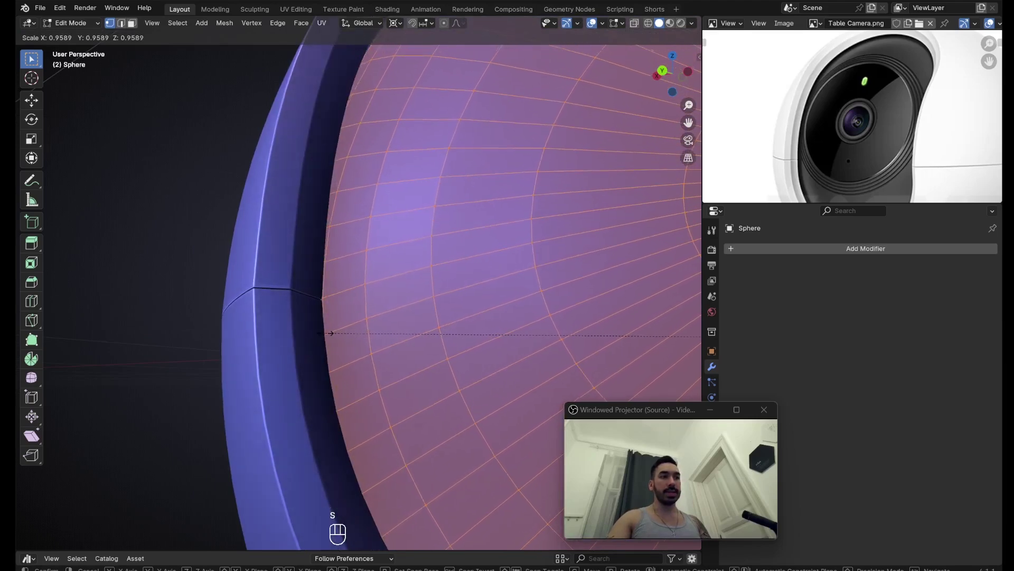
{"action": "key", "text": "ctrl+KP_Add"}
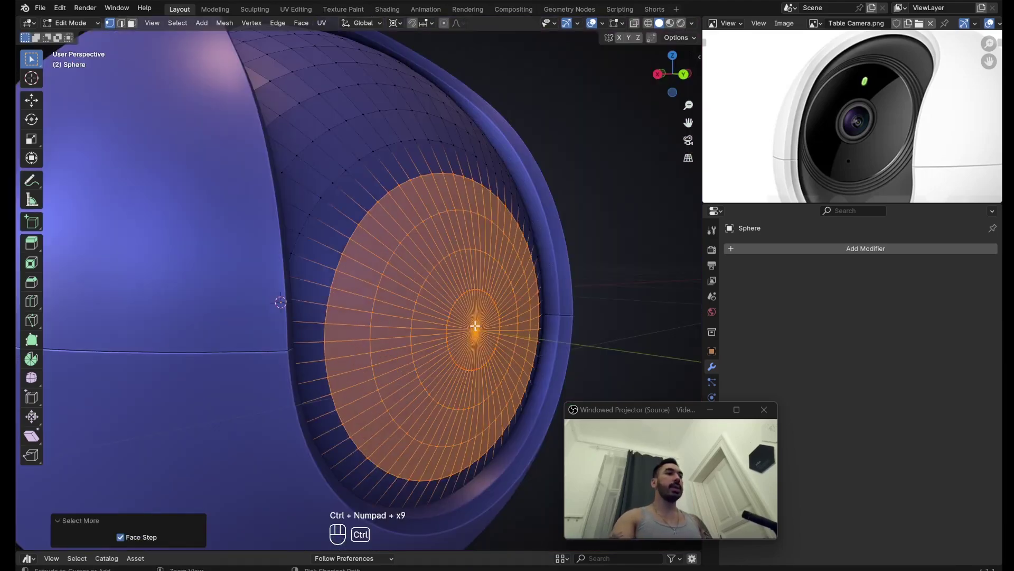
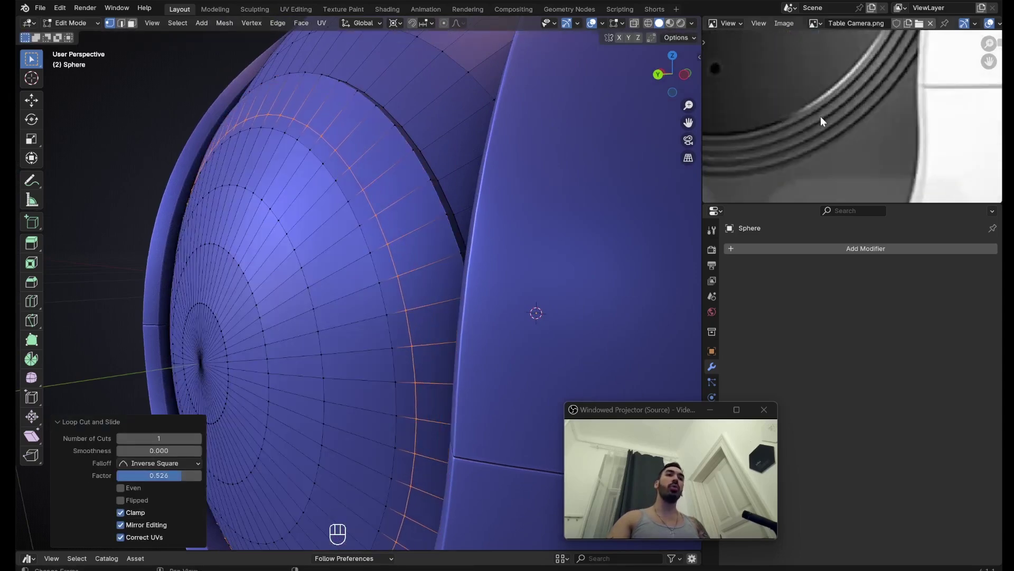
Add edge loops near the lens rim and slide one toward the edge to outline a thin ring band
{"action": "key", "text": "ctrl+r"}
{"action": "key", "text": "3"}
{"action": "right_click", "coordinate": [386, 128]}
{"action": "right_click", "coordinate": [363, 142]}
{"action": "right_click", "coordinate": [349, 158]}
{"action": "key", "text": "ctrl+z"}
{"action": "key", "text": "ctrl+r"}
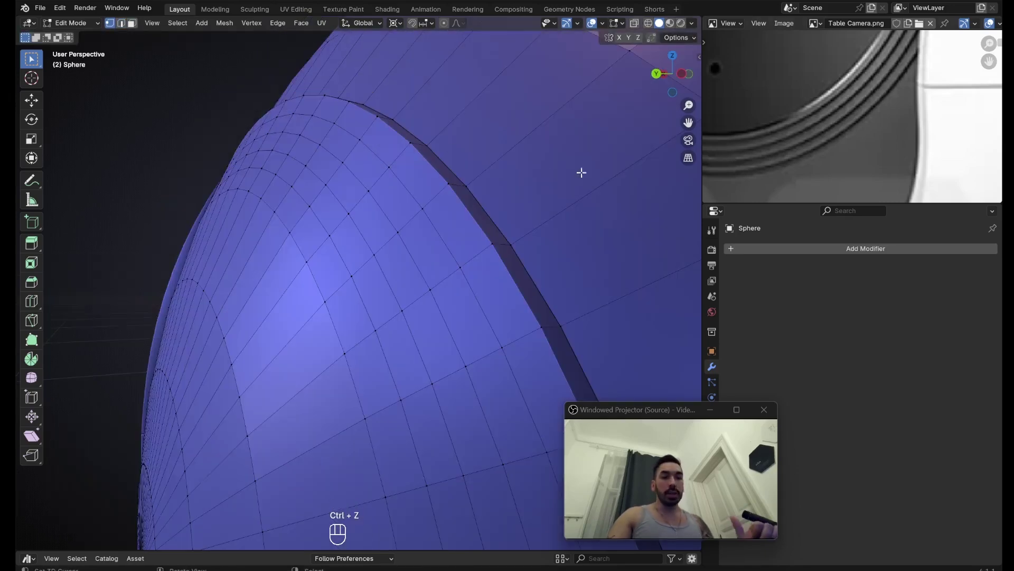
{"action": "key", "text": "ctrl+r"}
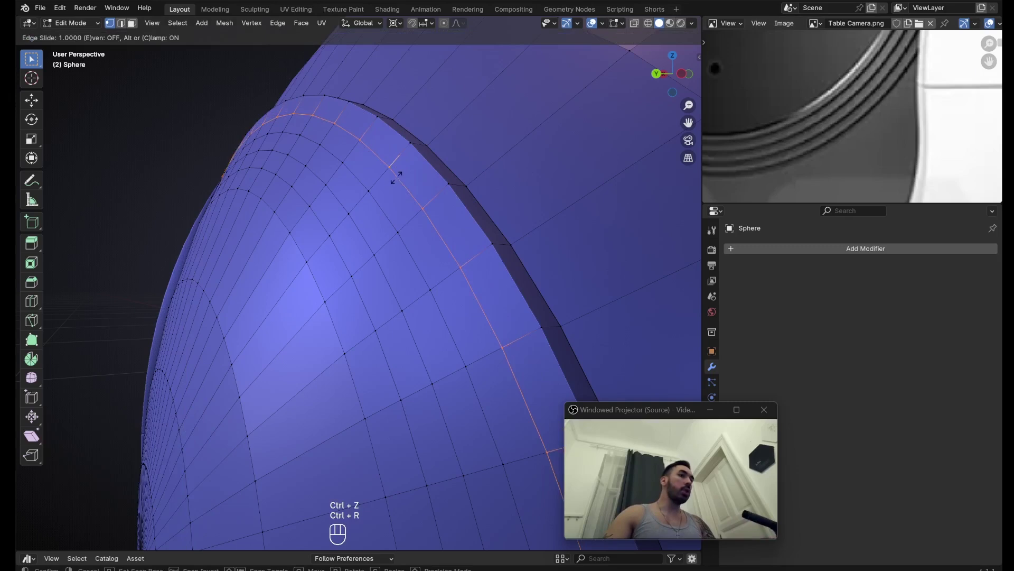
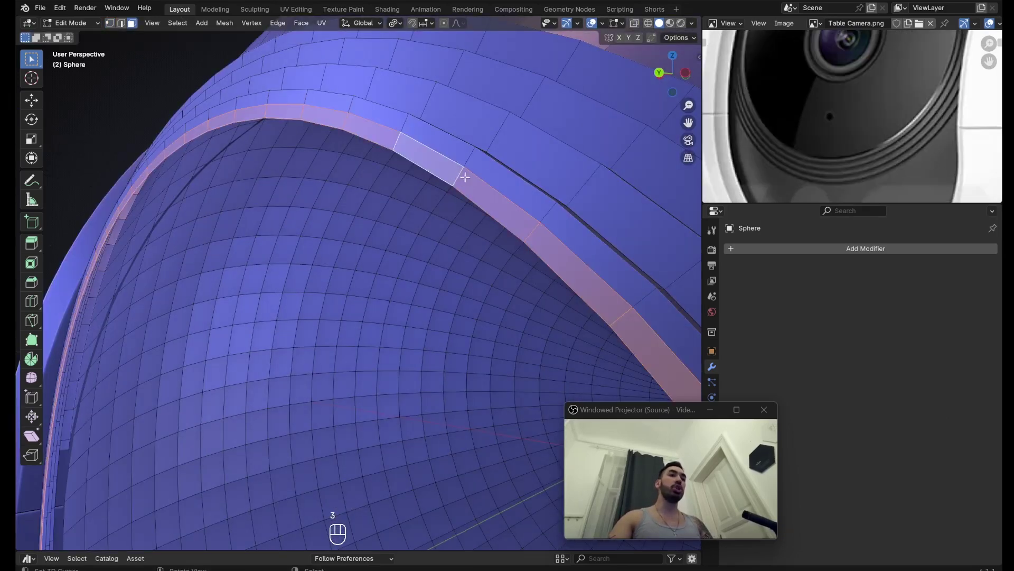
Extrude the outer lens ring back into the sphere and scale it inward
{"action": "key", "text": "shift+1"}
{"action": "middle_click", "coordinate": [400, 183]}
{"action": "key", "text": "e"}
{"action": "key", "text": "g"}
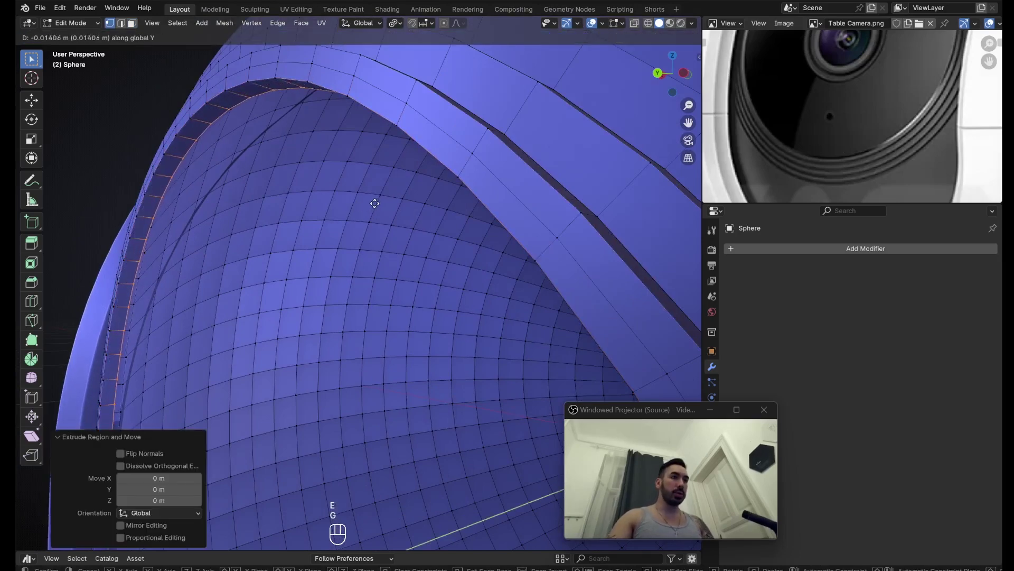
{"action": "key", "text": "s"}
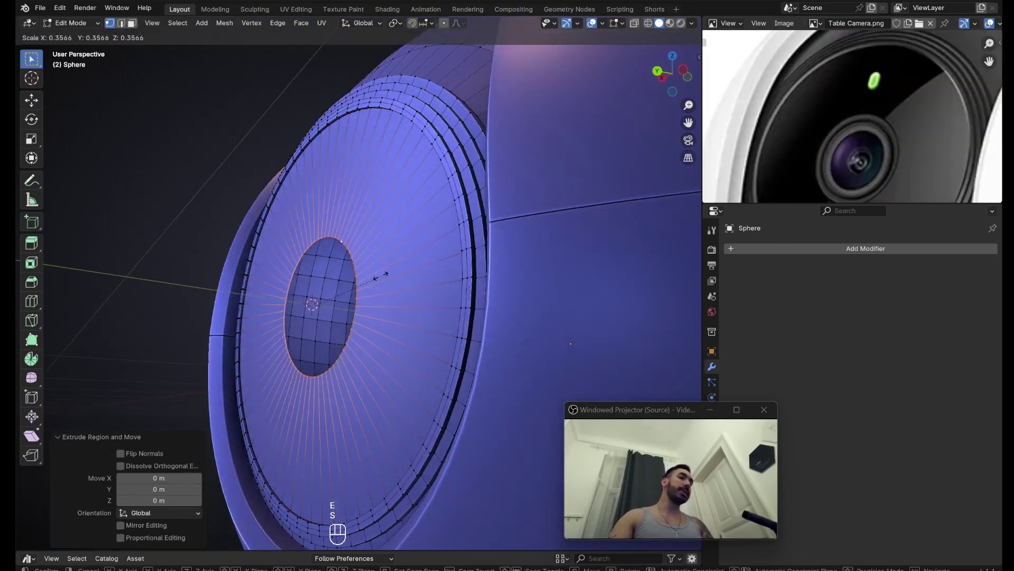
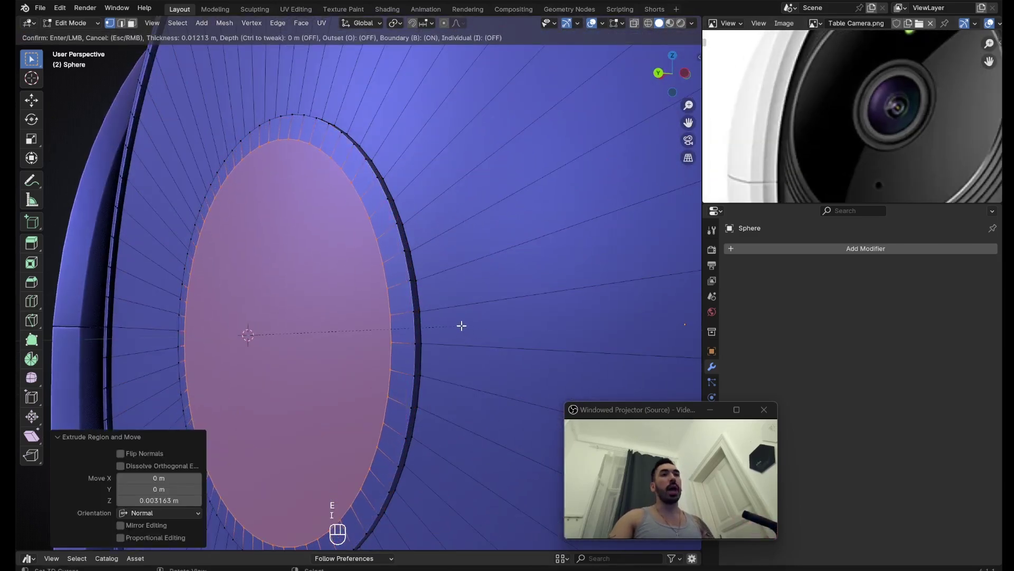
{"action": "key", "text": "s"}
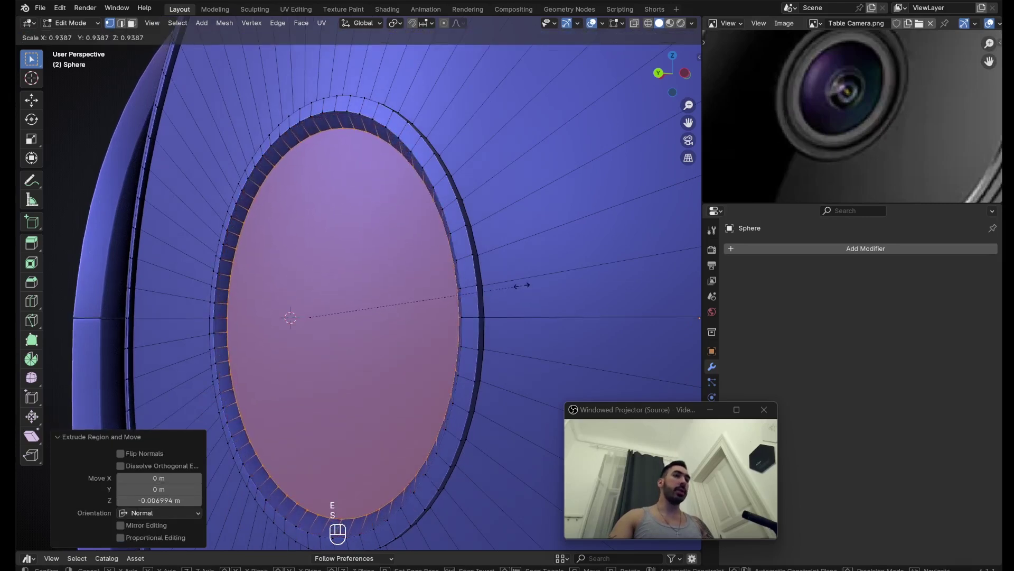
Repeat inset and shallow extrude to form stepped concentric rings, shrinking the innermost lens faces
{"action": "key", "text": "e"}
{"action": "key", "text": "i"}
{"action": "key", "text": "e"}
{"action": "key", "text": "i"}
{"action": "key", "text": "e"}
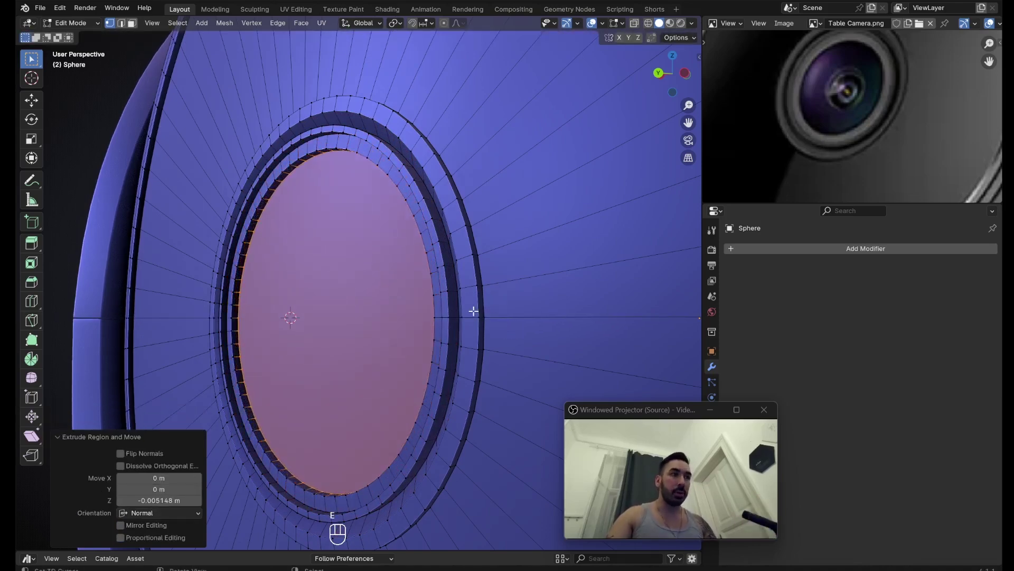
{"action": "key", "text": "i"}
{"action": "key", "text": "i"}
{"action": "key", "text": "e"}
{"action": "key", "text": "e"}
{"action": "key", "text": "s"}
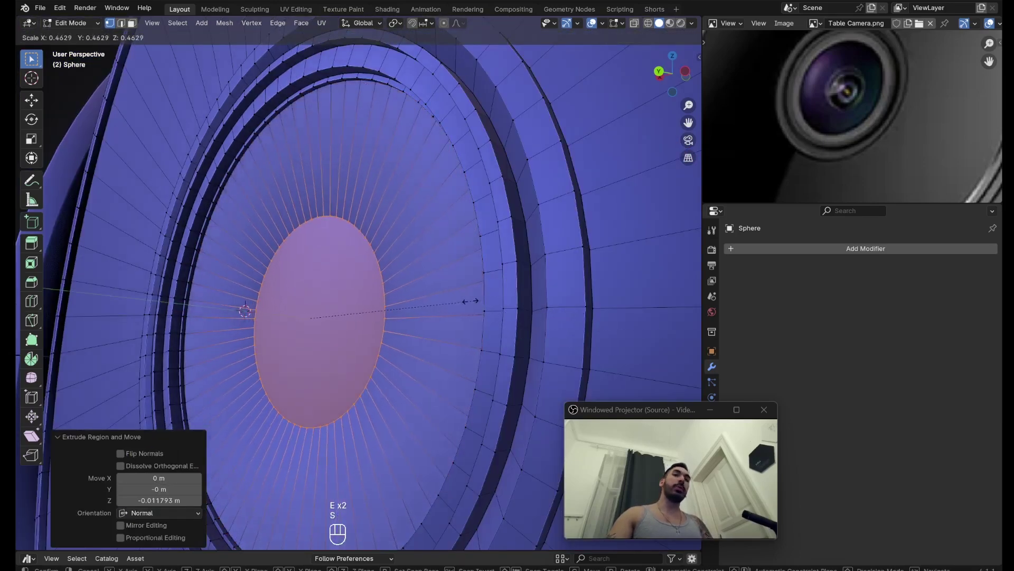
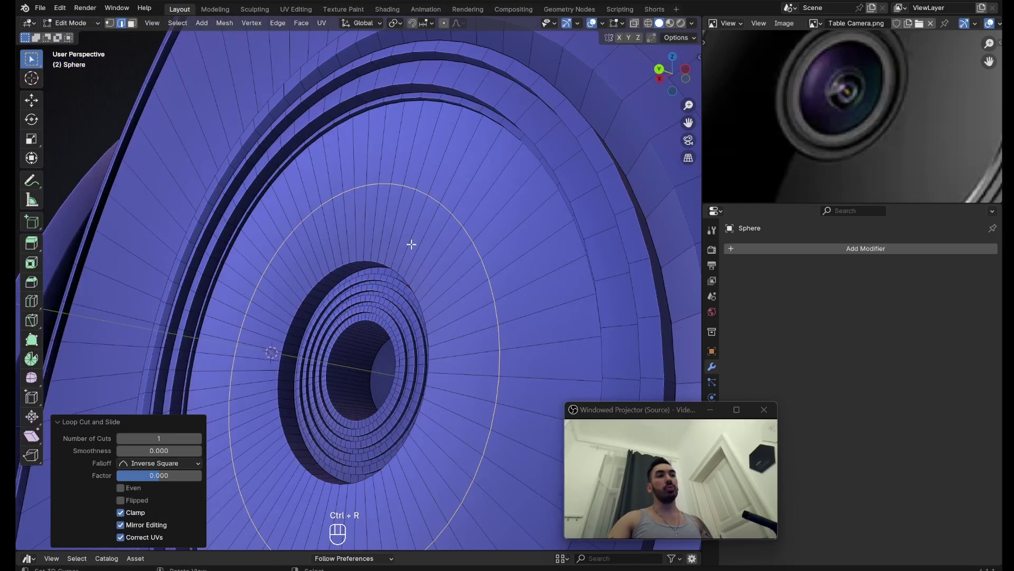
Push the wide face ring around the lens slightly into the sphere and bevel the grooves
{"action": "key", "text": "alt+s"}
{"action": "middle_click", "coordinate": [452, 278]}
{"action": "key", "text": "ctrl+b"}
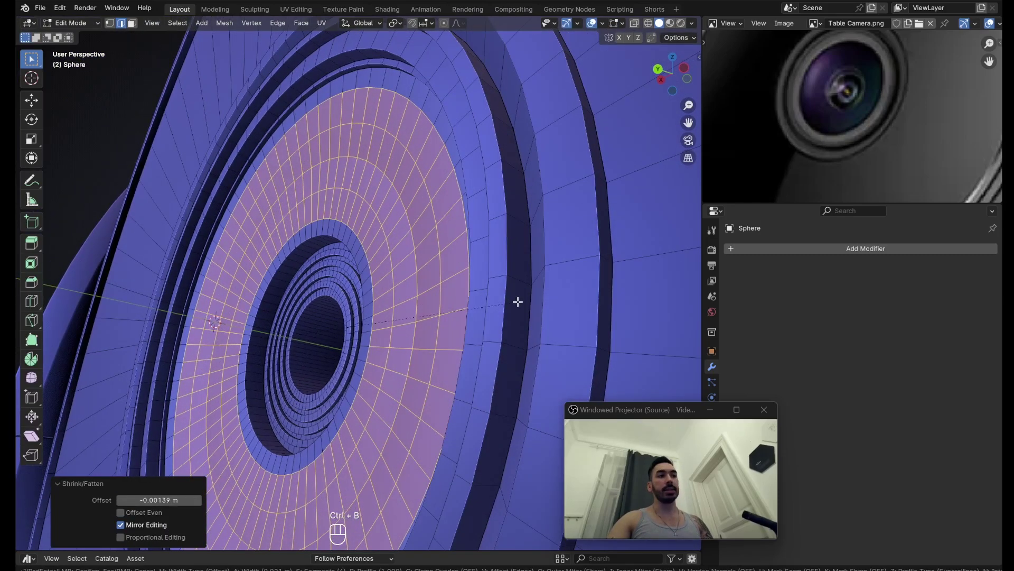
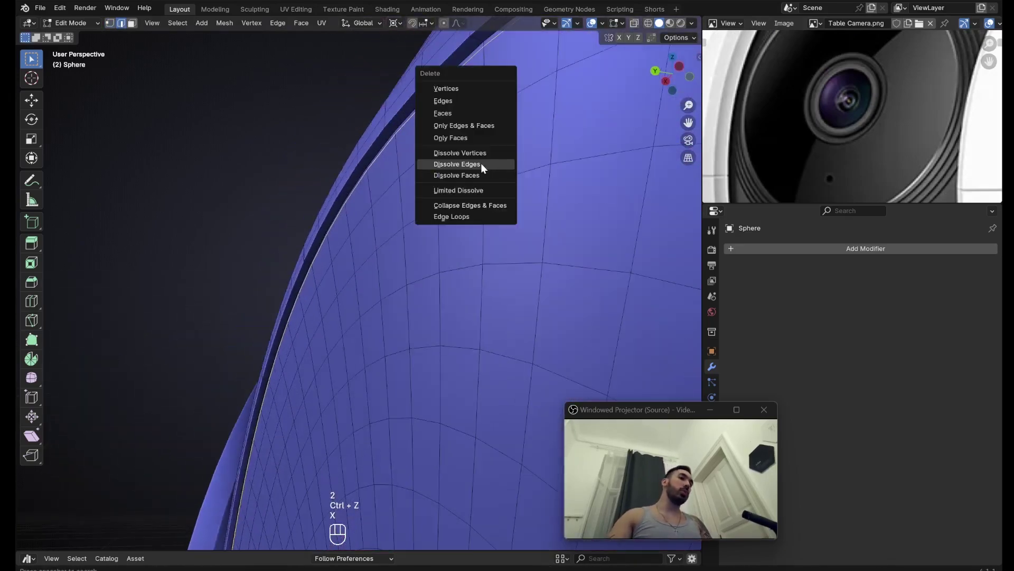
Dissolve the unneeded edge loop and select the sharp ring edges by similar face angle
{"action": "left_click_drag", "start_coordinate": [388, 142], "coordinate": [464, 170]}
{"action": "middle_click", "coordinate": [432, 249]}
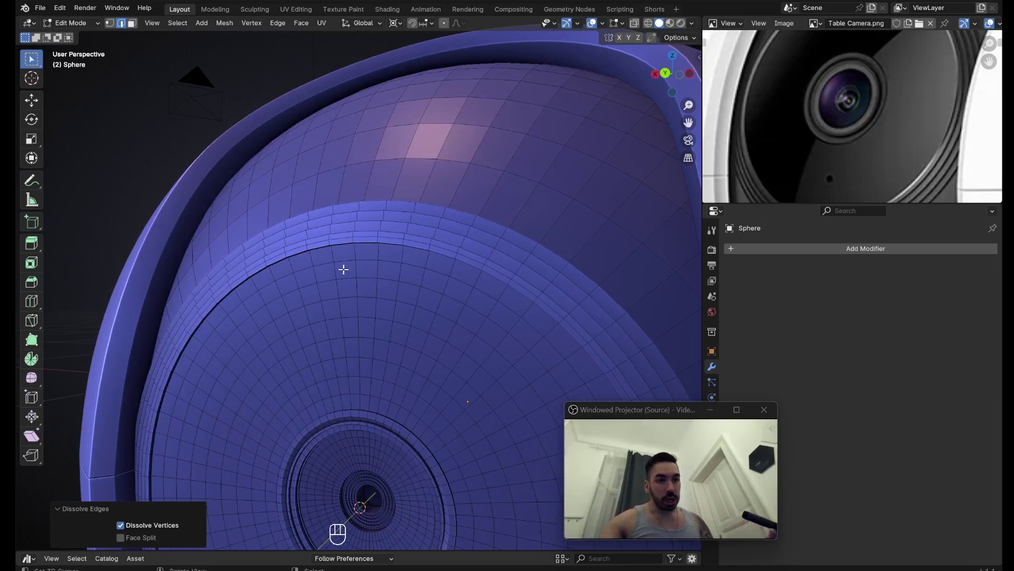
{"action": "middle_click", "coordinate": [866, 154]}
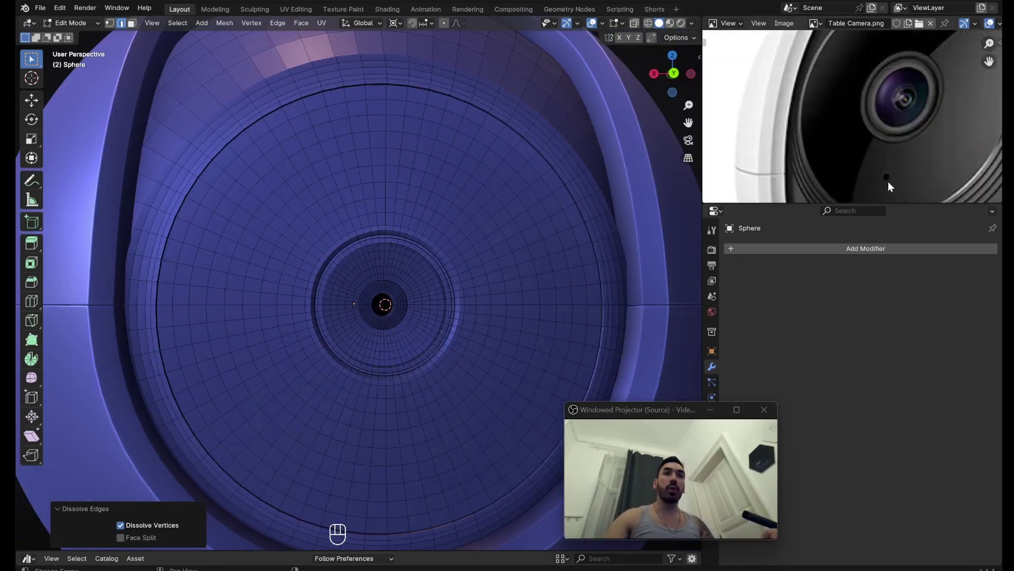
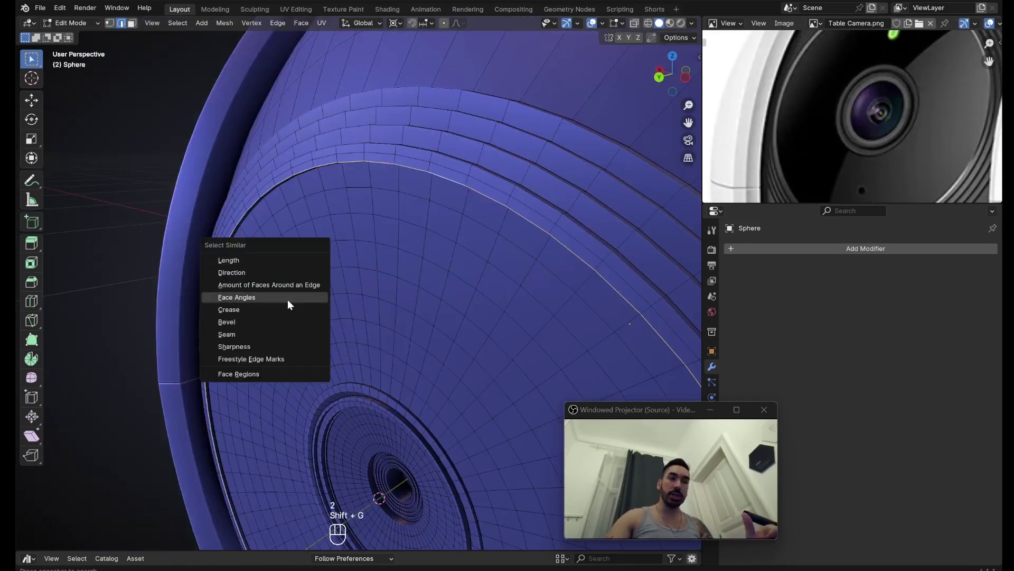
{"action": "left_click_drag", "start_coordinate": [404, 304], "coordinate": [433, 293]}
{"action": "left_click_drag", "start_coordinate": [520, 233], "coordinate": [497, 241]}
Give the camera head a Subdivision modifier with viewport level 1 and render level 2
{"action": "key", "text": "Tab"}
{"action": "middle_click", "coordinate": [456, 244]}
{"action": "key", "text": "ctrl+1"}
{"action": "key", "text": "Tab"}
{"action": "left_click_drag", "start_coordinate": [485, 228], "coordinate": [427, 230]}
{"action": "left_click_drag", "start_coordinate": [446, 231], "coordinate": [503, 190]}
{"action": "key", "text": "n"}
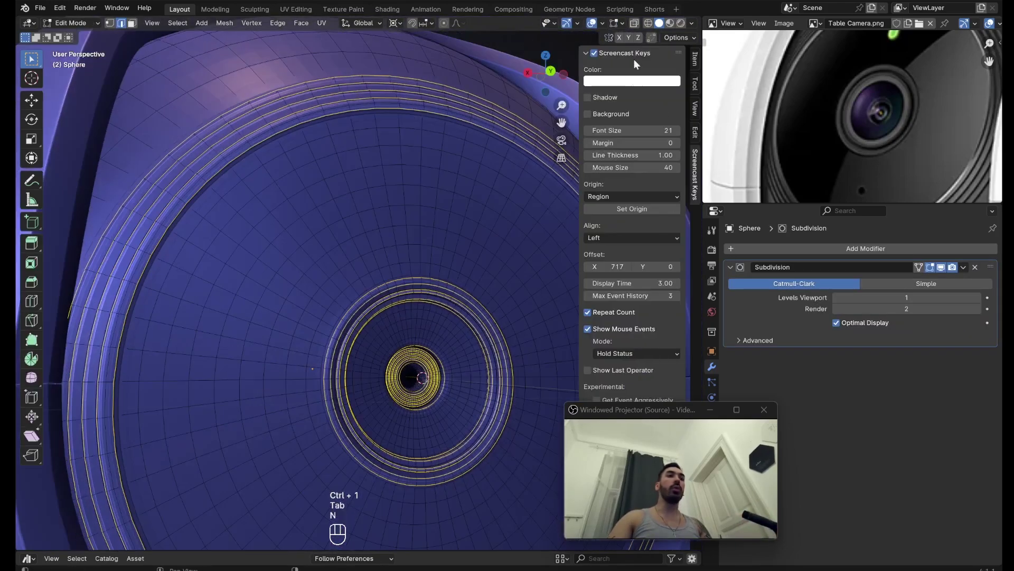
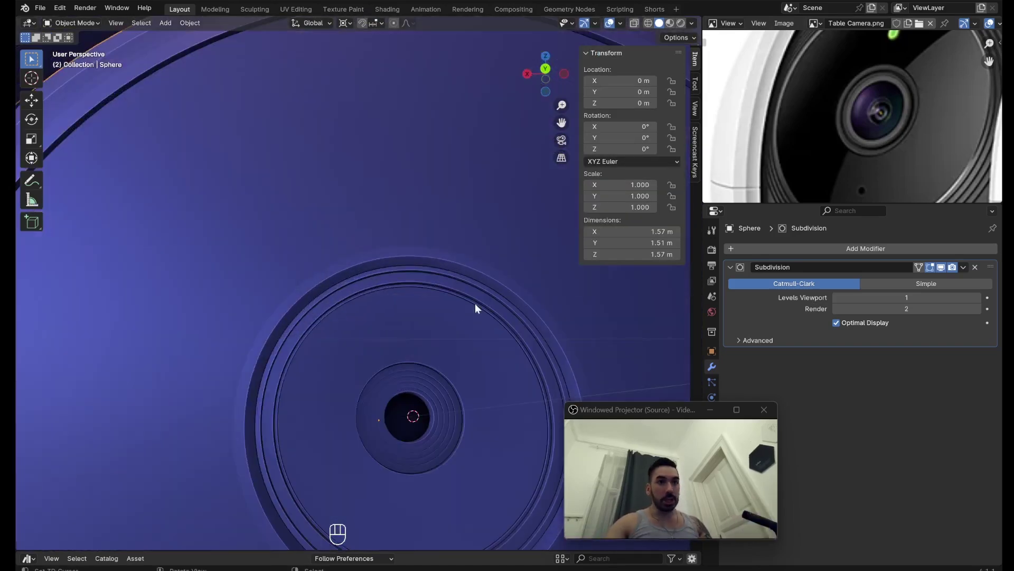
Crease the lens ring edges to about 0.99 and apply the Subdivision modifier to the mesh
{"action": "left_click", "coordinate": [805, 312]}
{"action": "key", "text": "ctrl+a"}
{"action": "key", "text": "Tab"}
{"action": "key", "text": "Tab"}
{"action": "middle_click", "coordinate": [395, 261]}
{"action": "key", "text": "Tab"}
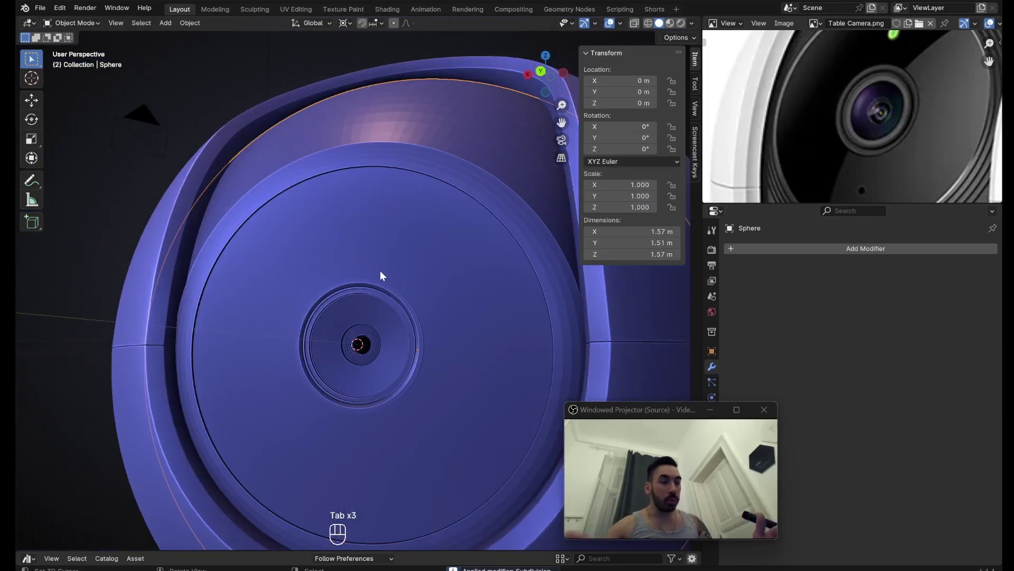
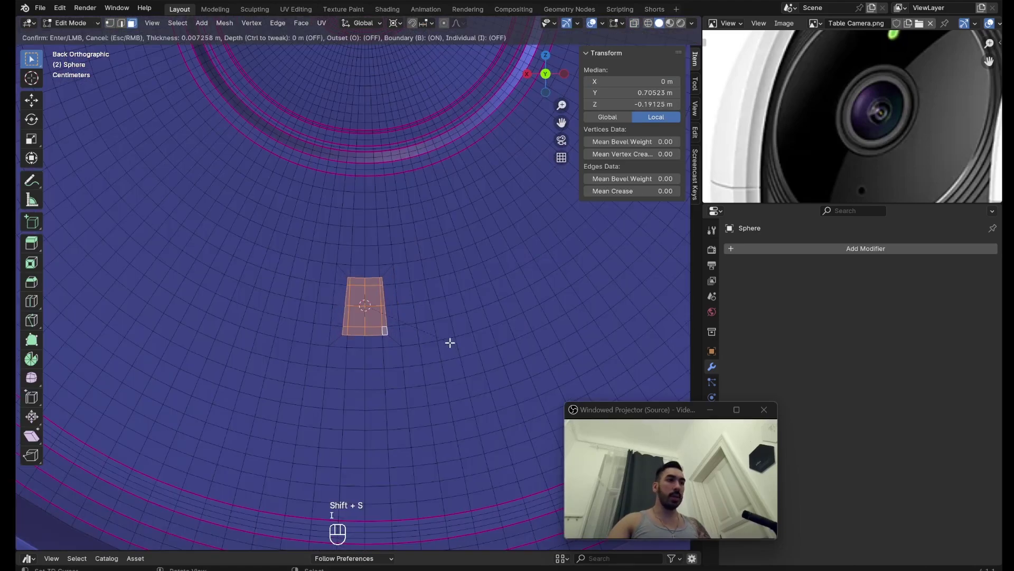
Round the small patch below the lens into a circle, shrink it and bevel the sensor hole rim
{"action": "key", "text": "w"}
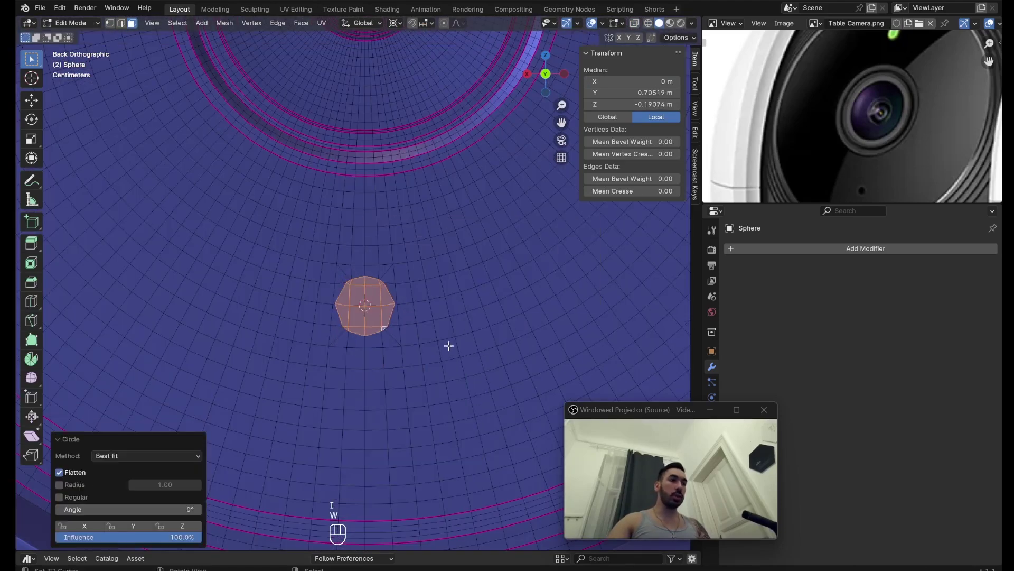
{"action": "key", "text": "s"}
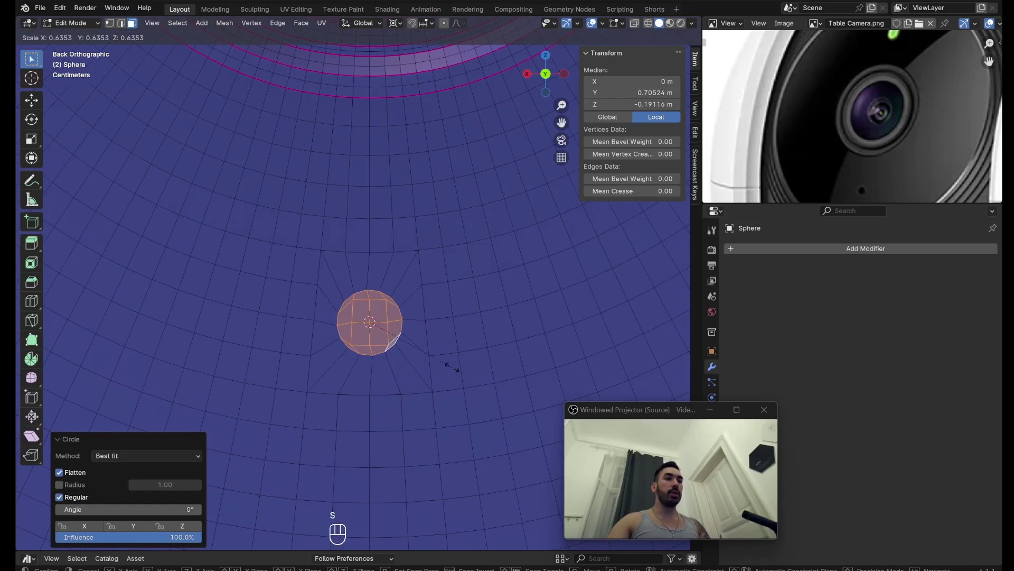
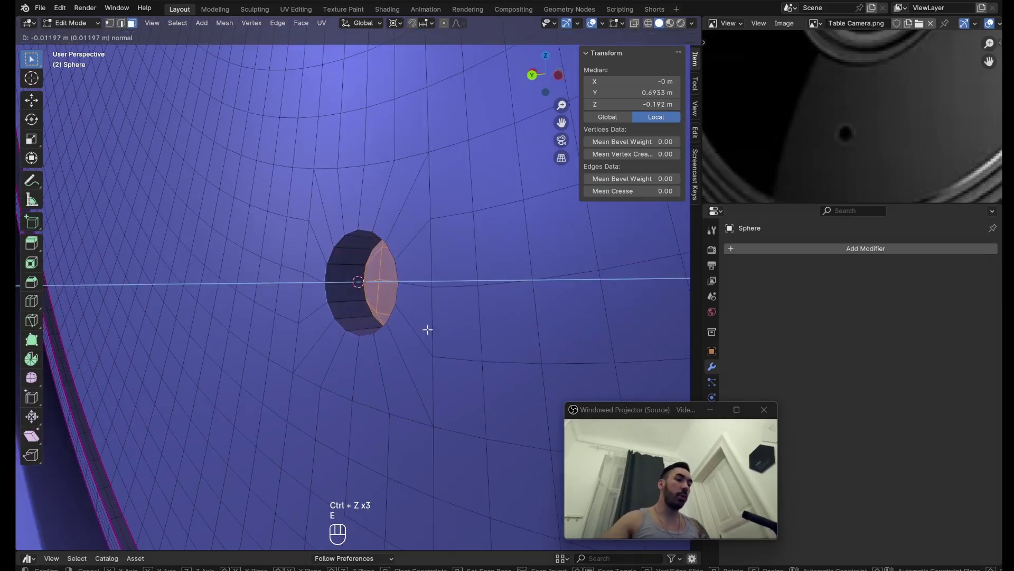
{"action": "key", "text": "ctrl+b"}
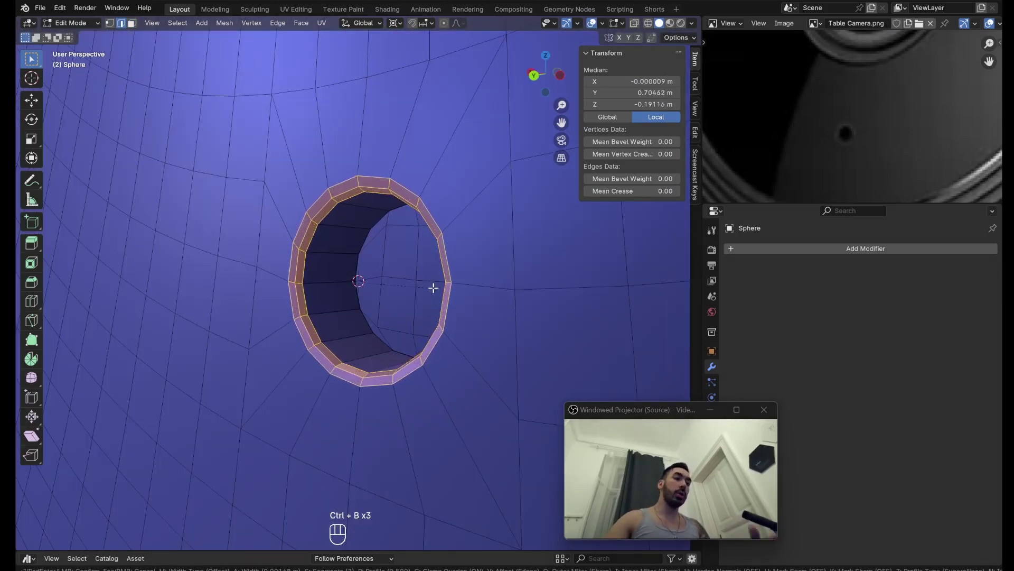
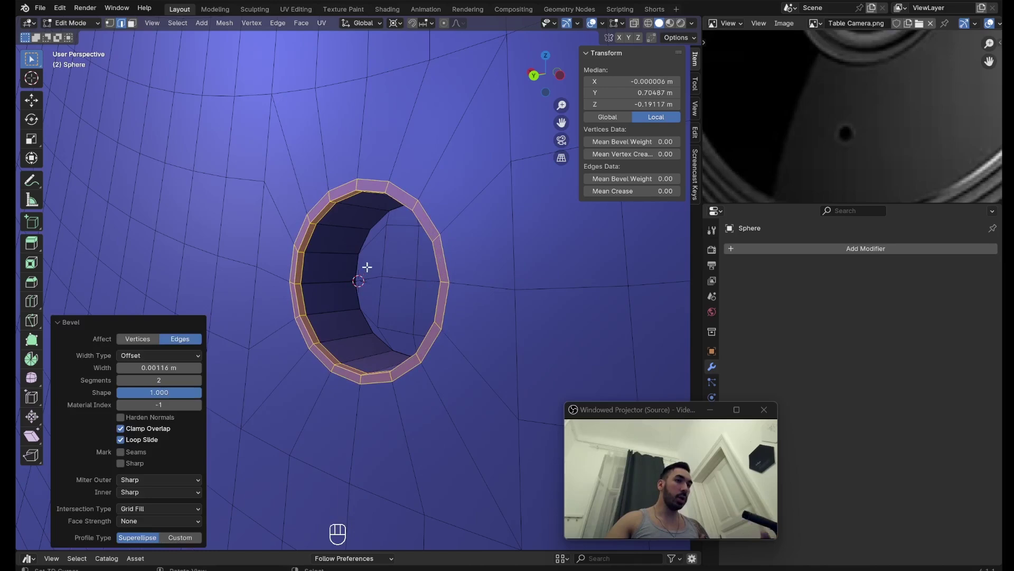
{"action": "left_click", "coordinate": [136, 448]}
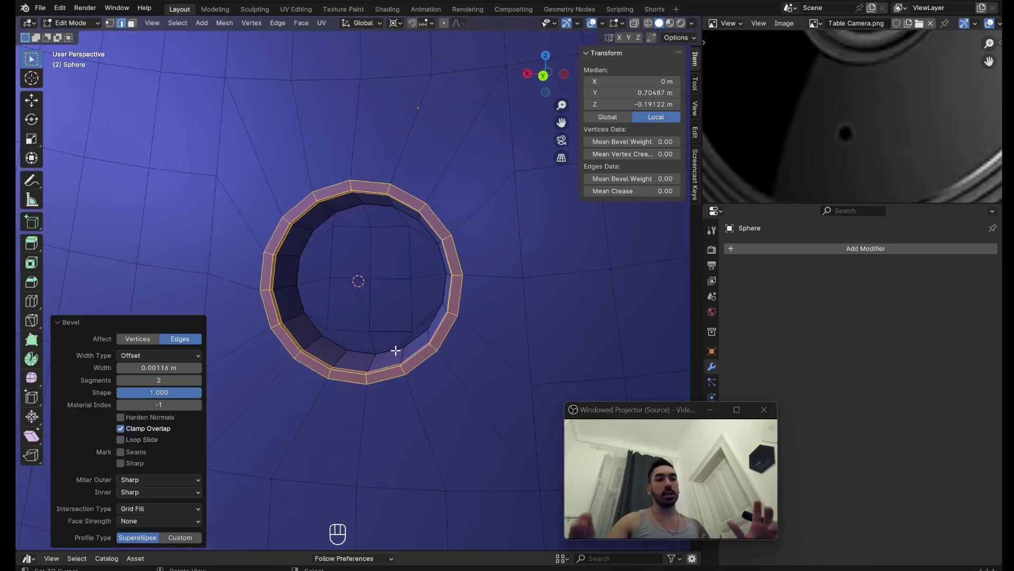
Select the edge loop around the sensor hole and slide it closer to the hole
{"action": "key", "text": "shift+alt+2"}
{"action": "right_click", "coordinate": [432, 305]}
{"action": "key", "text": "g"}
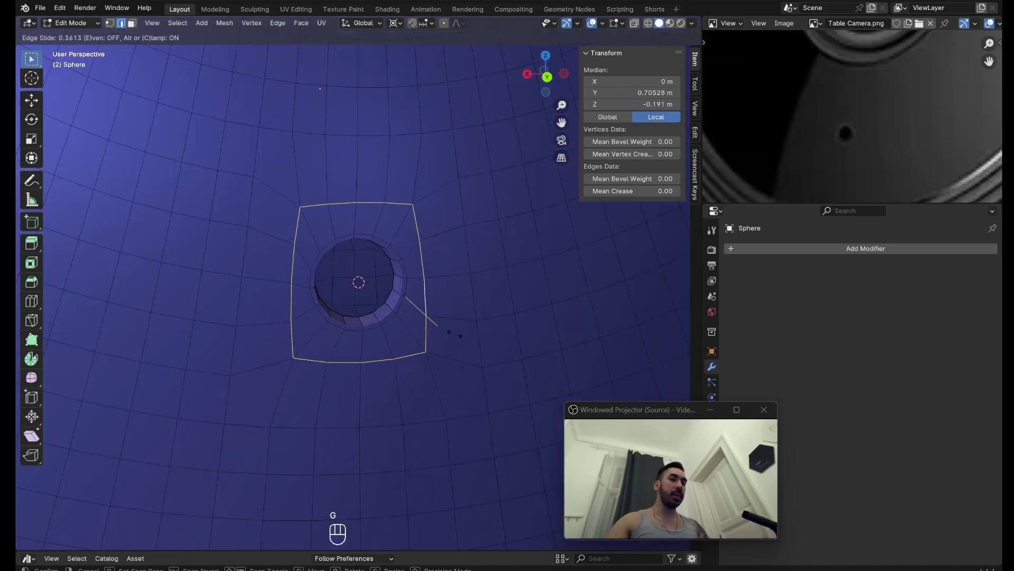
{"action": "key", "text": "g"}
{"action": "key", "text": "Tab"}
{"action": "left_click_drag", "start_coordinate": [440, 309], "coordinate": [357, 124]}
Select a square patch of faces above the lens for the LED slot
{"action": "key", "text": "alt+1"}
{"action": "right_click", "coordinate": [357, 124]}
{"action": "right_click", "coordinate": [362, 122]}
{"action": "middle_click", "coordinate": [364, 150]}
{"action": "key", "text": "3"}
{"action": "right_click", "coordinate": [335, 127]}
{"action": "left_click", "coordinate": [392, 164]}
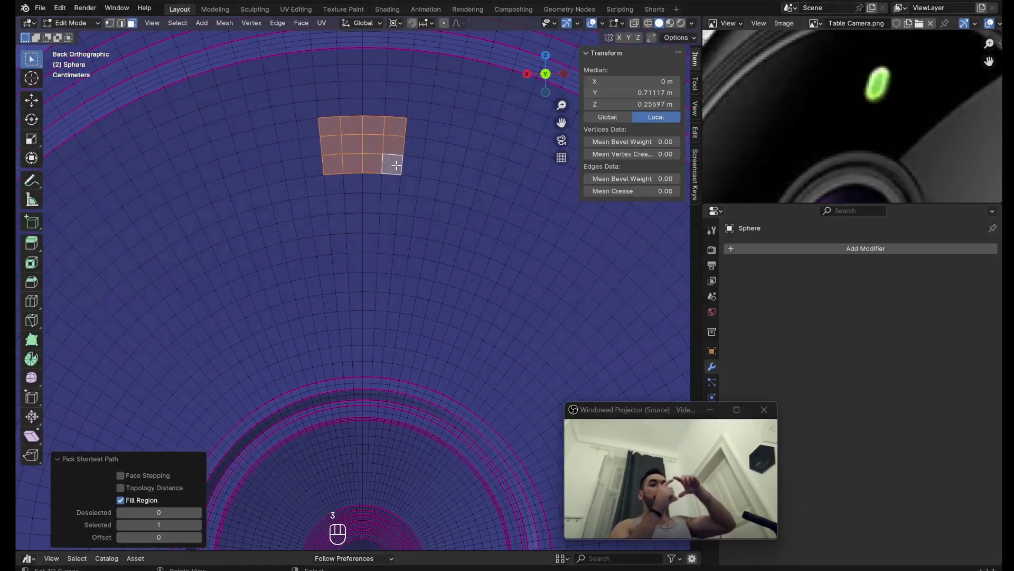
Inset, round and scale the face patch above the lens to rough out the slot shape
{"action": "right_click", "coordinate": [396, 176]}
{"action": "middle_click", "coordinate": [392, 212]}
{"action": "key", "text": "i"}
{"action": "key", "text": "w"}
{"action": "key", "text": "s"}
{"action": "key", "text": "3"}
{"action": "right_click", "coordinate": [328, 198]}
{"action": "key", "text": "i"}
{"action": "key", "text": "w"}
{"action": "key", "text": "z"}
{"action": "key", "text": "s"}
Move the patch vertically, undo, then box-select and delete its faces to open the slot
{"action": "middle_click", "coordinate": [433, 278]}
{"action": "key", "text": "g"}
{"action": "key", "text": "z"}
{"action": "key", "text": "g"}
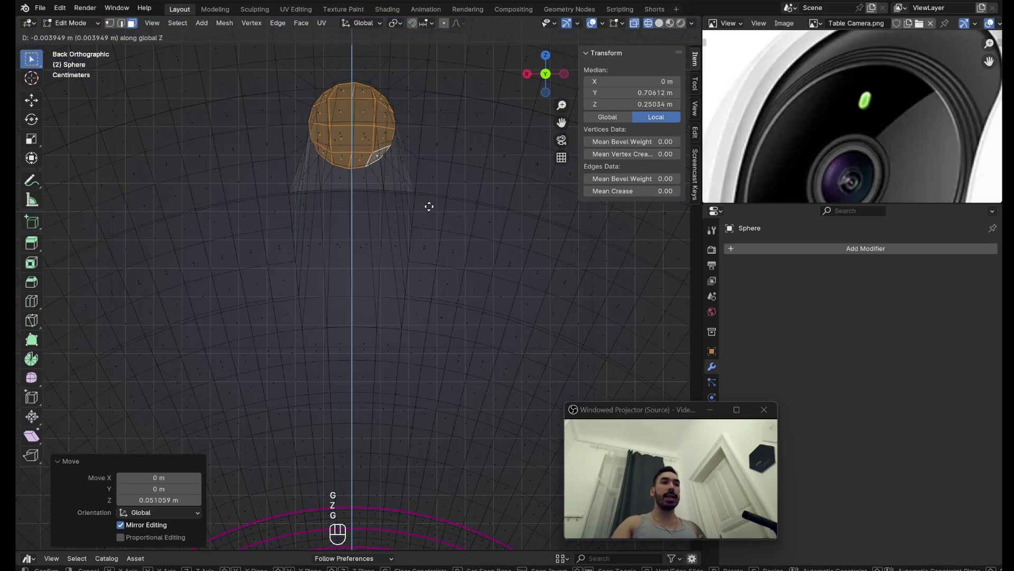
{"action": "key", "text": "ctrl+z"}
{"action": "key", "text": "ctrl+z"}
{"action": "key", "text": "3"}
{"action": "key", "text": "a"}
{"action": "key", "text": "b"}
{"action": "key", "text": "b"}
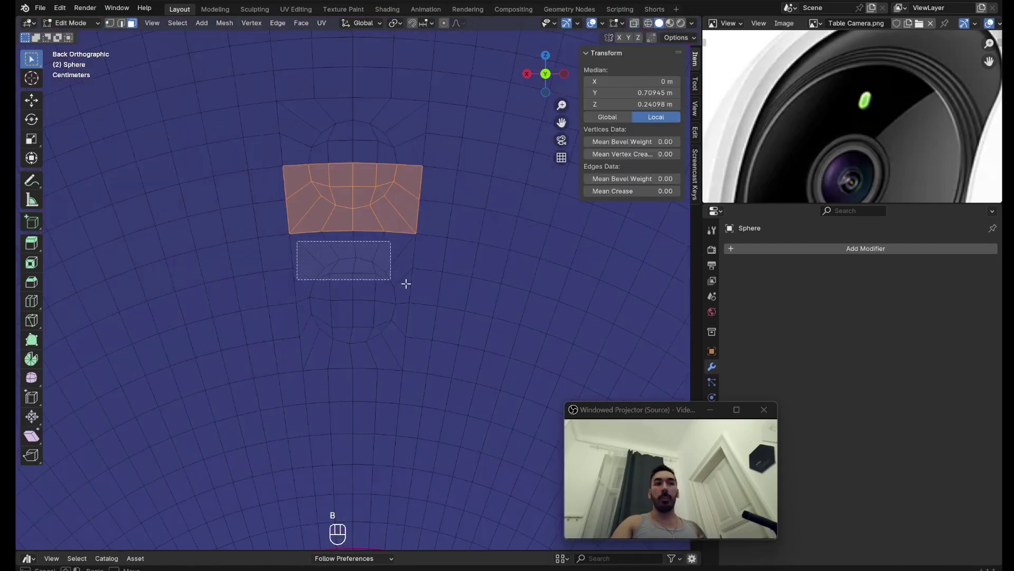
{"action": "key", "text": "x"}
{"action": "key", "text": "x"}
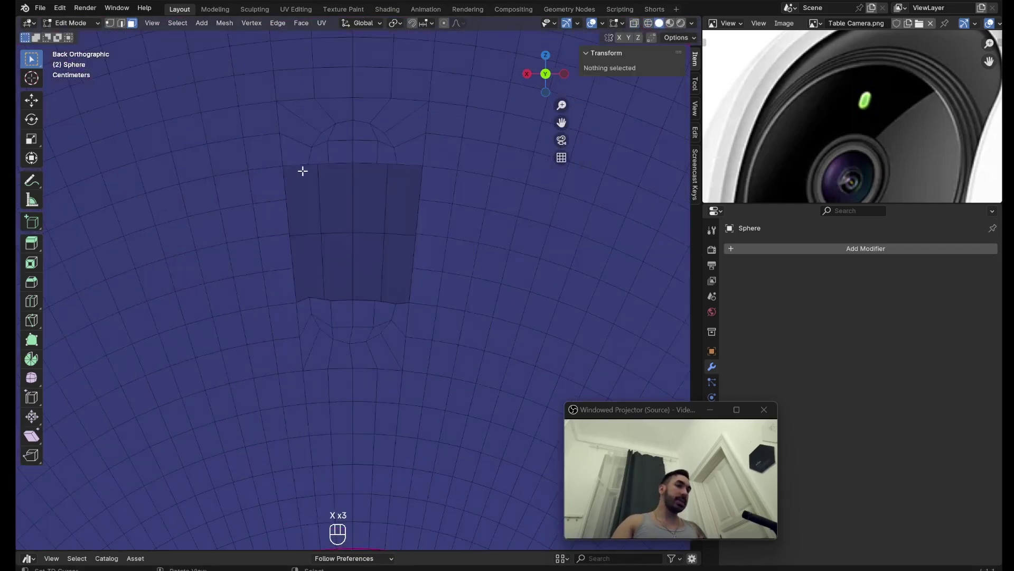
Rebuild faces around the opening and add loop cuts across the slot, including a vertical one
{"action": "key", "text": "f"}
{"action": "key", "text": "ctrl+z"}
{"action": "key", "text": "a"}
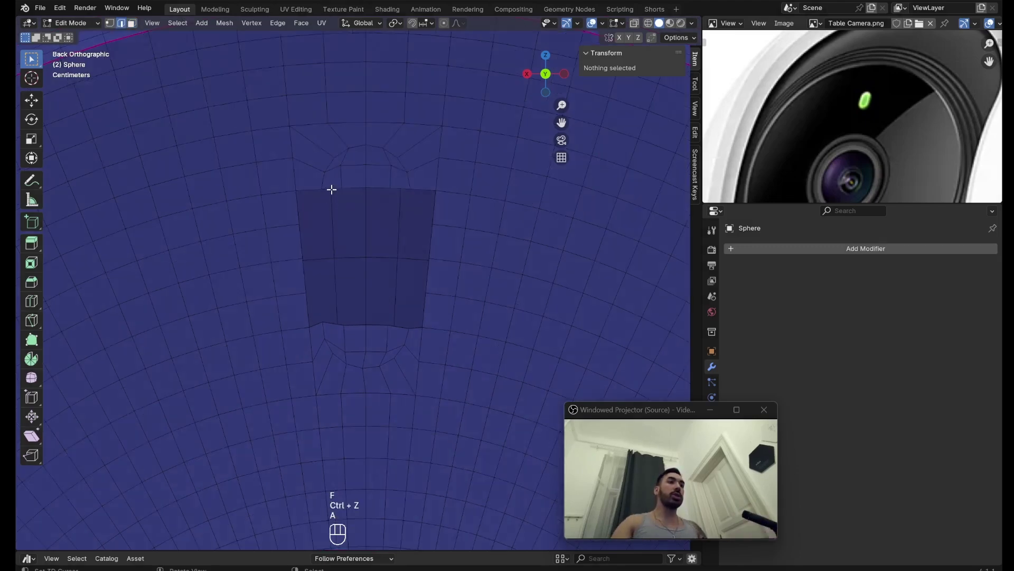
{"action": "key", "text": "shift+1"}
{"action": "right_click", "coordinate": [409, 327]}
{"action": "key", "text": "f"}
{"action": "key", "text": "ctrl+r"}
{"action": "left_click", "coordinate": [409, 247]}
{"action": "key", "text": "1"}
{"action": "right_click", "coordinate": [327, 316]}
{"action": "key", "text": "f"}
{"action": "key", "text": "ctrl+r"}
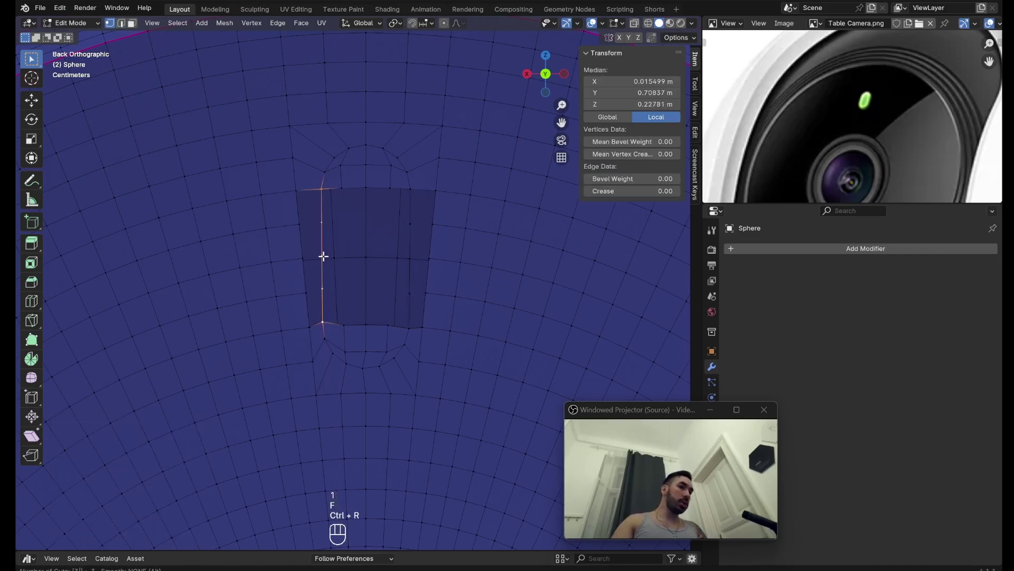
Select the slot's boundary vertices and edges on each side and straighten them into a rectangular outline
{"action": "key", "text": "2"}
{"action": "key", "text": "1"}
{"action": "right_click", "coordinate": [306, 310]}
{"action": "right_click", "coordinate": [322, 300]}
{"action": "right_click", "coordinate": [319, 197]}
{"action": "key", "text": "w"}
{"action": "key", "text": "2"}
{"action": "right_click", "coordinate": [418, 310]}
{"action": "left_click_drag", "start_coordinate": [423, 313], "coordinate": [435, 260]}
{"action": "right_click", "coordinate": [430, 205]}
{"action": "key", "text": "w"}
Fill the LED slot opening with a grid of faces and increase the number of spans
{"action": "key", "text": "1"}
{"action": "key", "text": "a"}
{"action": "left_click", "coordinate": [310, 45]}
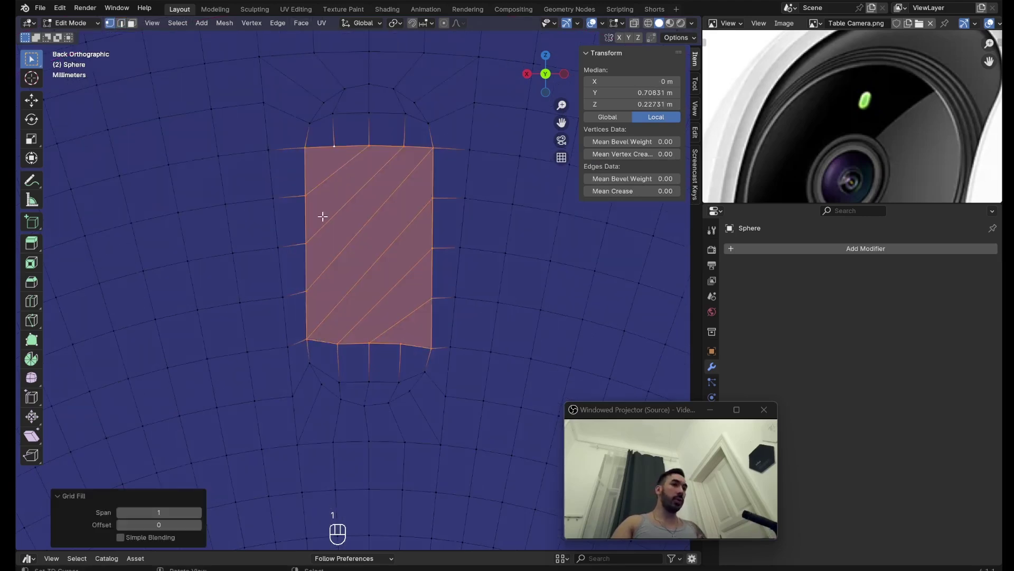
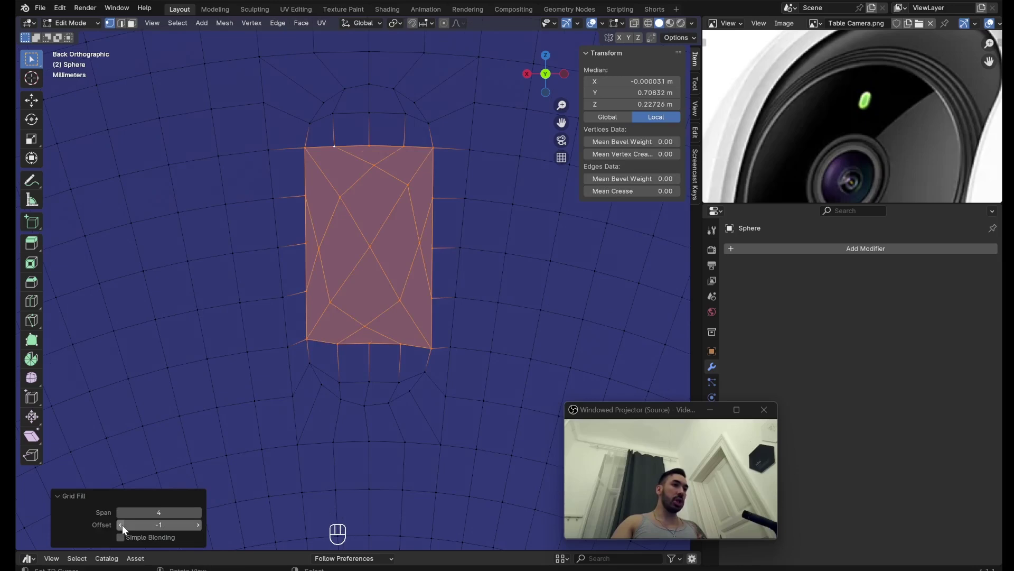
Adjust the LED slot Grid Fill to four spans with shifted offset, undoing a stray extrude
{"action": "left_click", "coordinate": [204, 527]}
{"action": "key", "text": "e"}
{"action": "key", "text": "ctrl+z"}
Select the lens ring edge loops and set their crease to full strength 1
{"action": "middle_click", "coordinate": [426, 262]}
{"action": "middle_click", "coordinate": [419, 249]}
{"action": "middle_click", "coordinate": [459, 290]}
{"action": "key", "text": "i"}
{"action": "key", "text": "3"}
{"action": "key", "text": "a"}
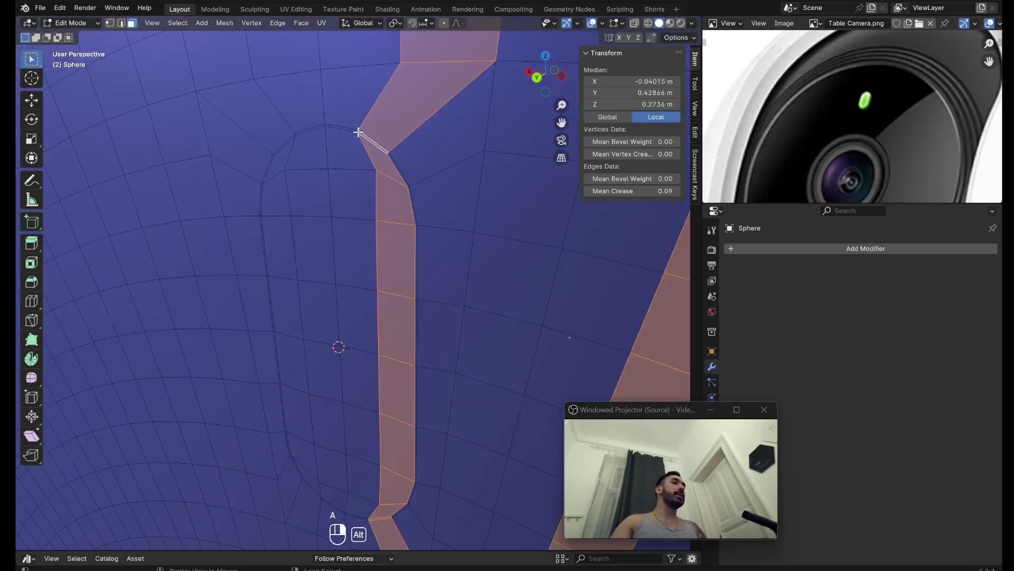
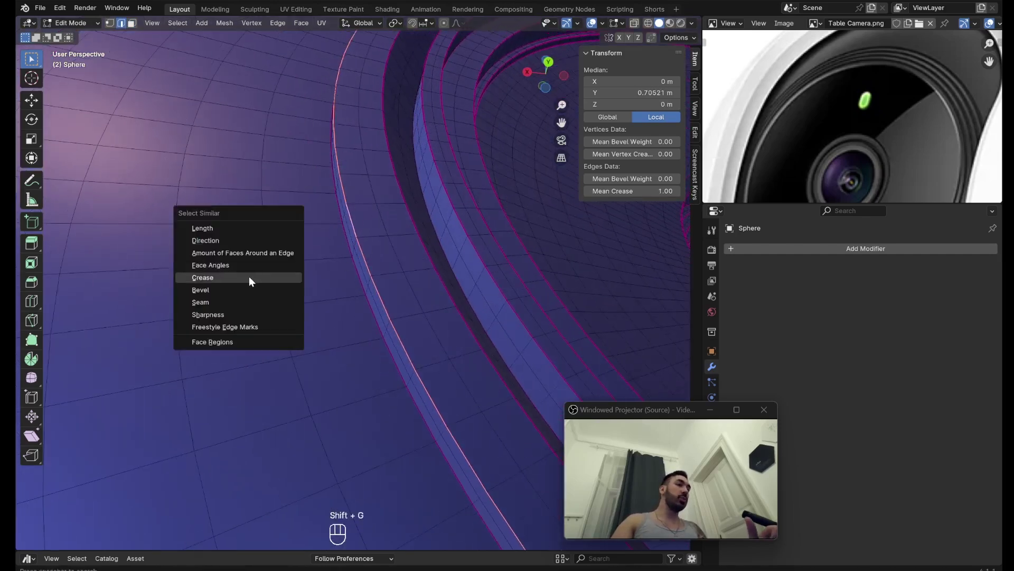
Select all edges by similar crease, then shade the head smooth keeping sharp edges crisp
{"action": "left_click_drag", "start_coordinate": [307, 273], "coordinate": [275, 307]}
{"action": "left_click", "coordinate": [274, 307]}
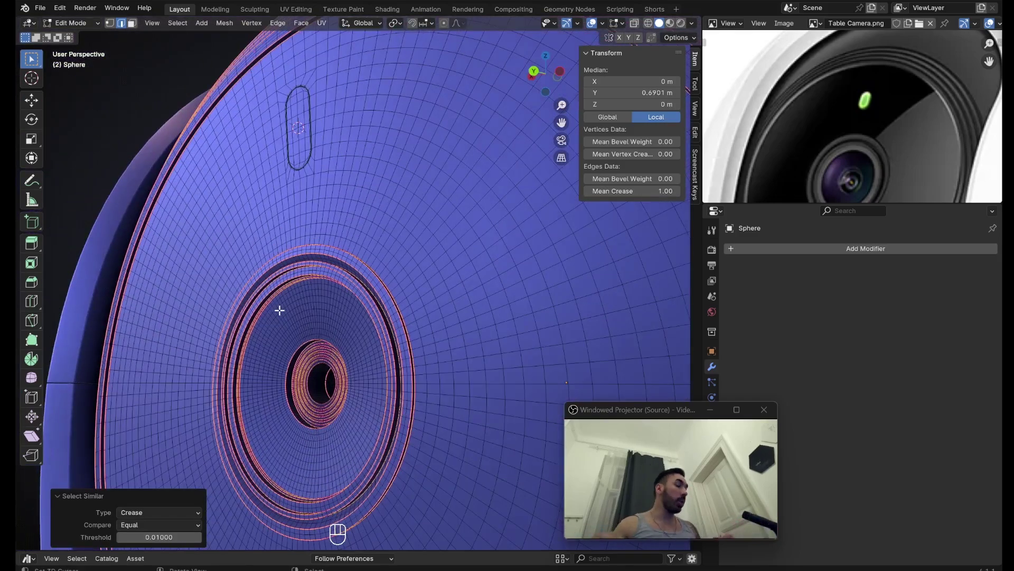
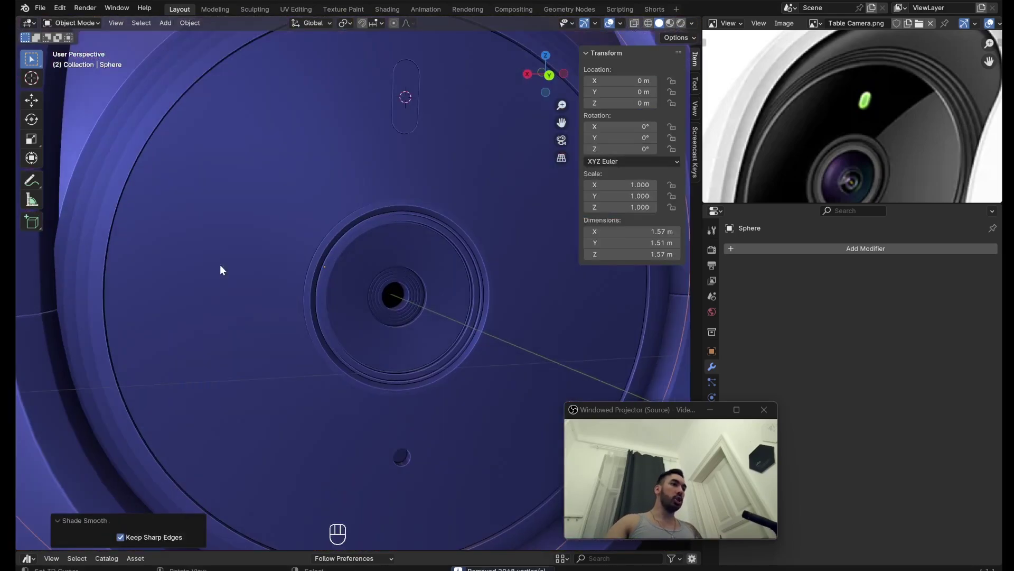
{"action": "middle_click", "coordinate": [355, 263]}
{"action": "left_click_drag", "start_coordinate": [438, 314], "coordinate": [389, 347]}
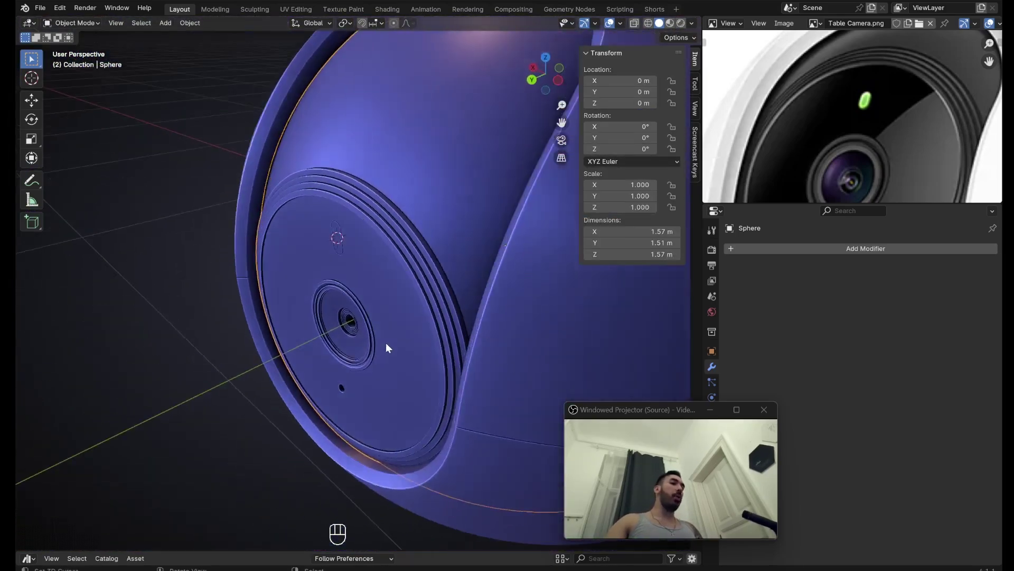
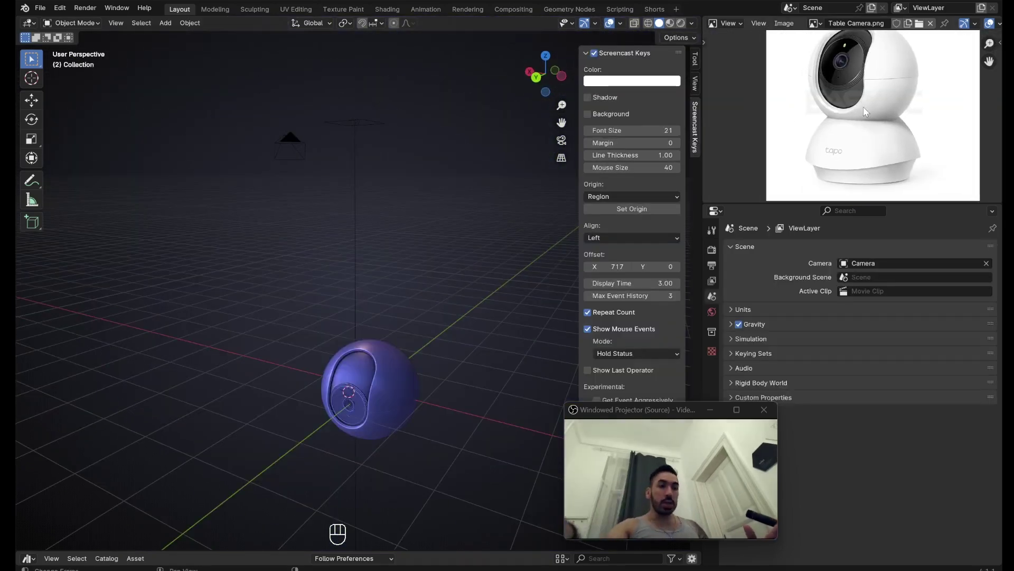
Add a UV sphere for the base and delete one half of it in front X-ray view
{"action": "key", "text": "shift+a"}
{"action": "key", "text": "shift+a"}
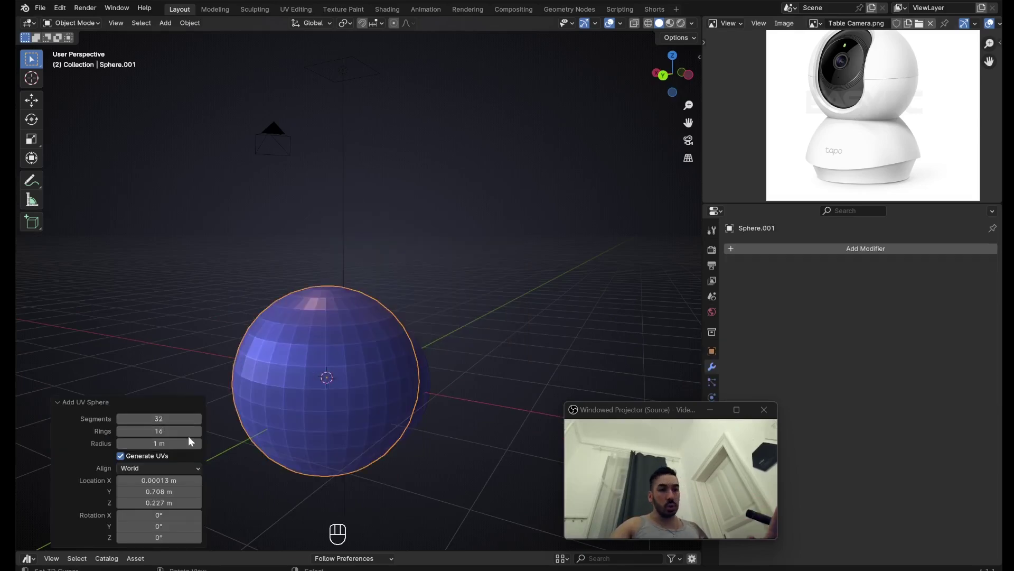
{"action": "key", "text": "z"}
{"action": "key", "text": "a"}
{"action": "key", "text": "b"}
{"action": "key", "text": "x"}
{"action": "left_click_drag", "start_coordinate": [355, 241], "coordinate": [341, 281]}
{"action": "key", "text": "b"}
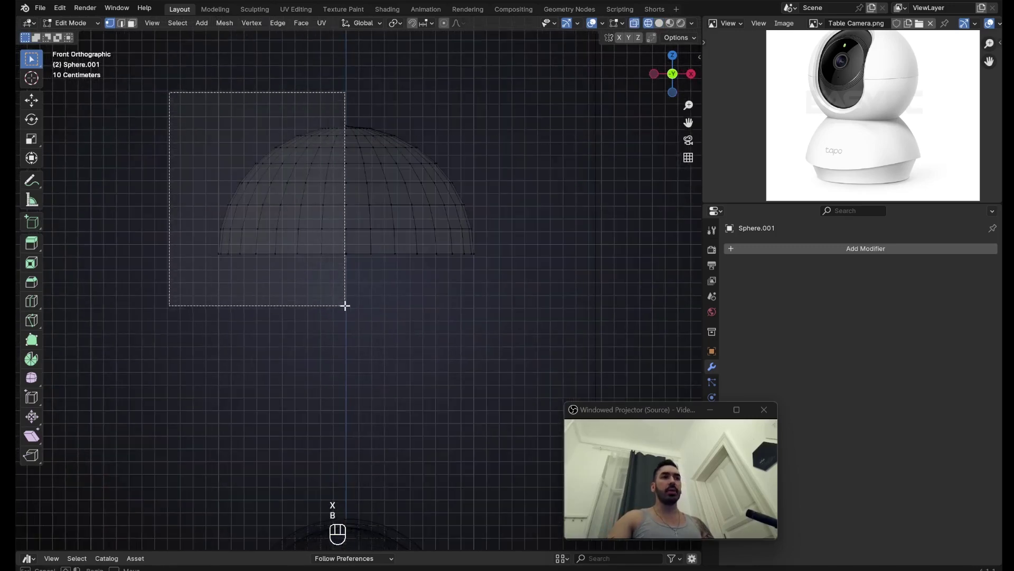
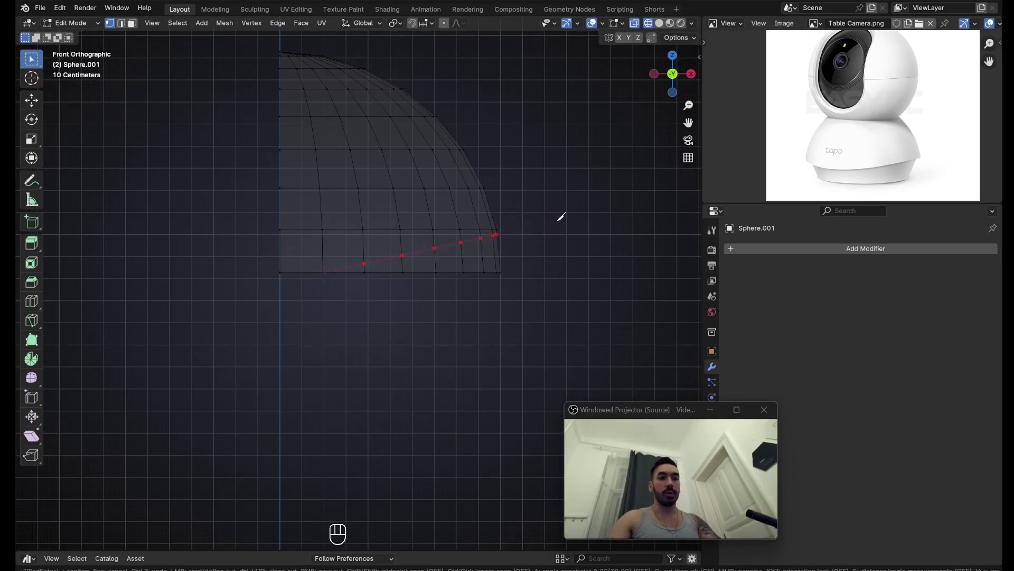
Knife a slanted cut across the lower rows, delete the sliver and slide the corner vertex along its edge
{"action": "key", "text": "3"}
{"action": "key", "text": "a"}
{"action": "key", "text": "c"}
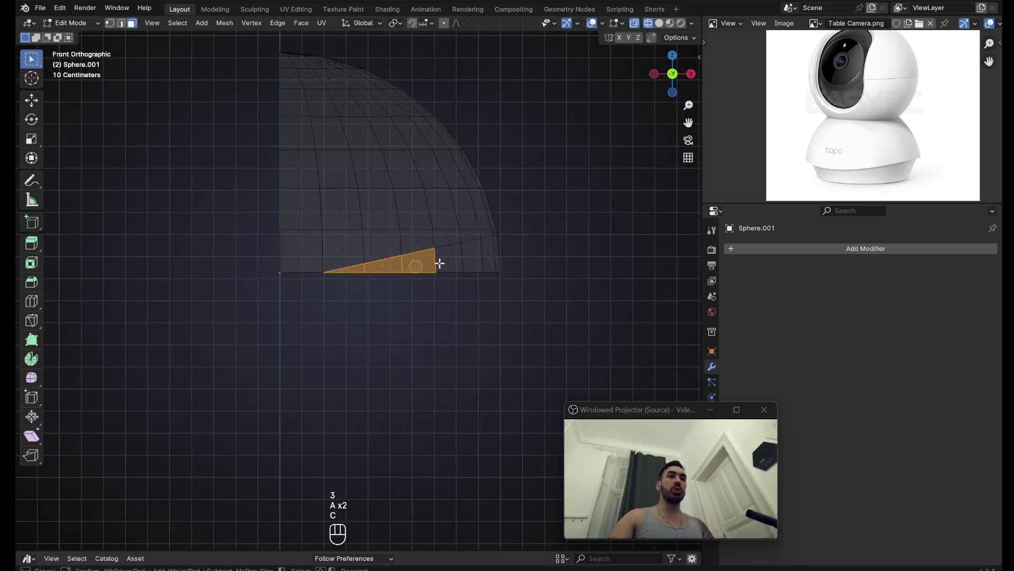
{"action": "key", "text": "x"}
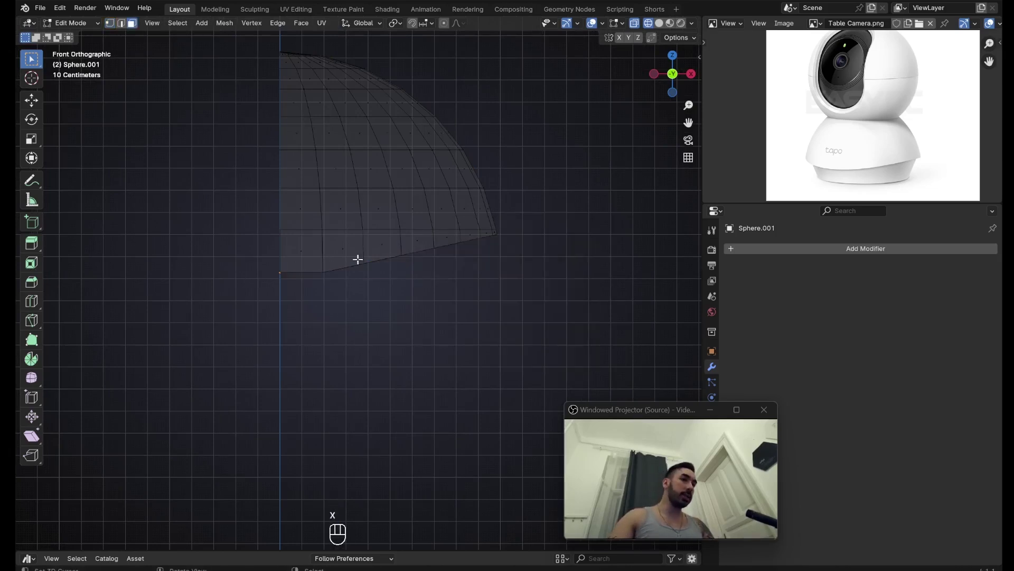
{"action": "key", "text": "1"}
{"action": "key", "text": "a"}
{"action": "key", "text": "b"}
{"action": "key", "text": "g"}
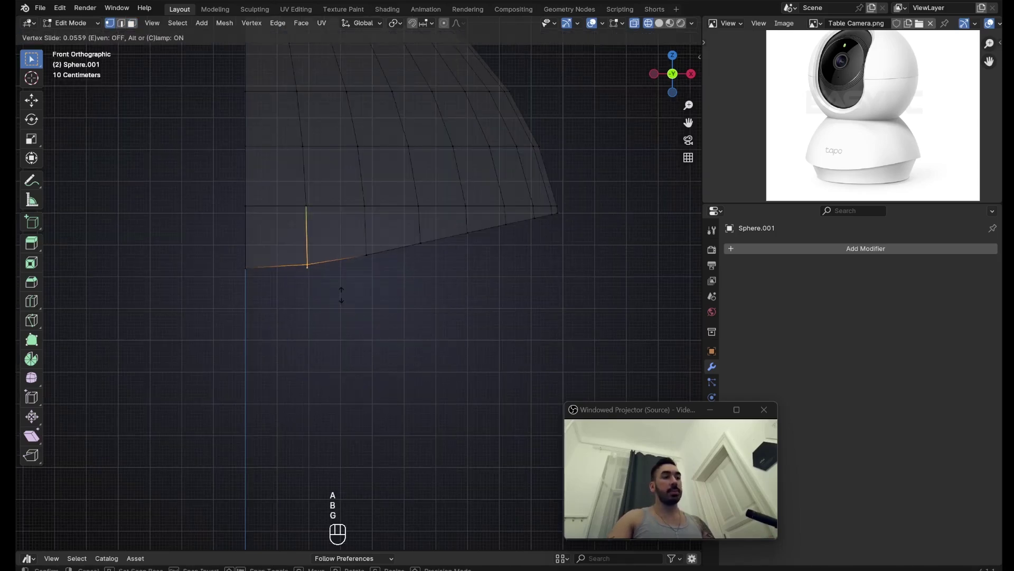
{"action": "key", "text": "Tab"}
{"action": "key", "text": "Tab"}
{"action": "key", "text": "1"}
{"action": "key", "text": "shift+s"}
Duplicate the quarter dome and mirror the copy across the centre line with scale -1 on X
{"action": "left_click_drag", "start_coordinate": [407, 47], "coordinate": [413, 60]}
{"action": "key", "text": "a"}
{"action": "key", "text": "a"}
{"action": "key", "text": "shift+d"}
{"action": "key", "text": "s"}
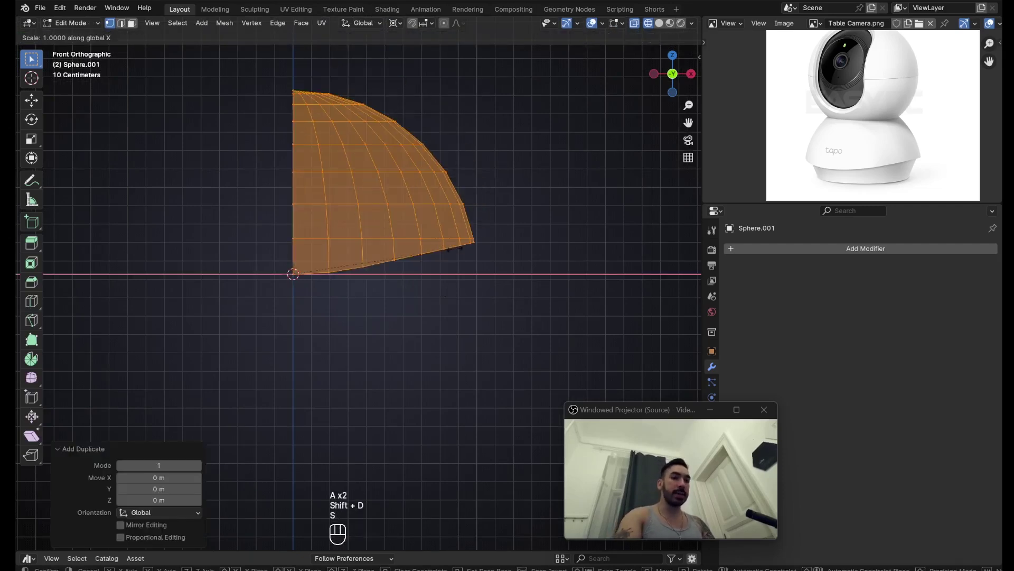
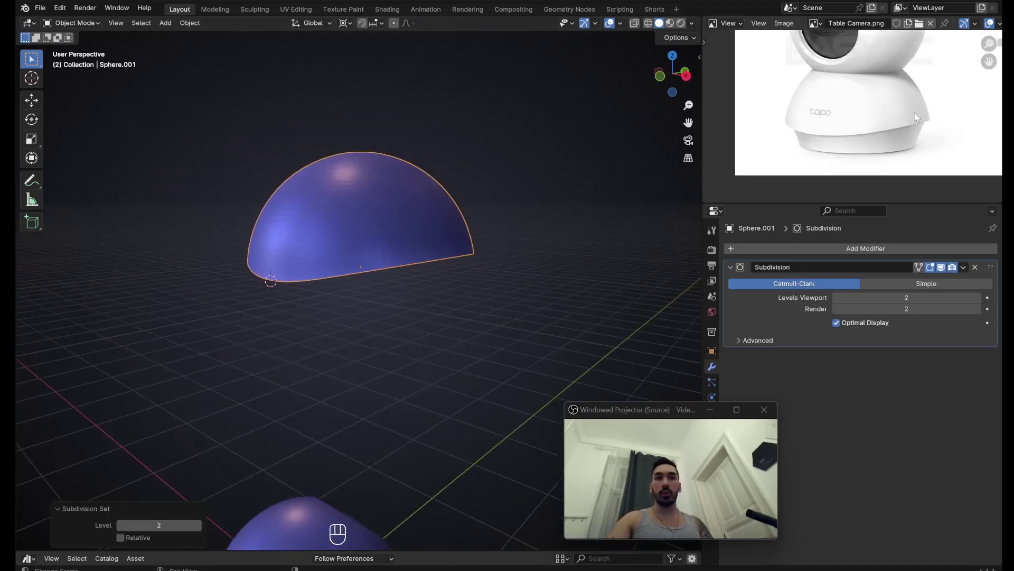
Extrude the dome's bottom rim in place and shrink it inward into a lip
{"action": "middle_click", "coordinate": [415, 225]}
{"action": "key", "text": "alt+s"}
{"action": "key", "text": "ctrl+z"}
{"action": "right_click", "coordinate": [370, 220]}
{"action": "key", "text": "e"}
{"action": "key", "text": "alt+s"}
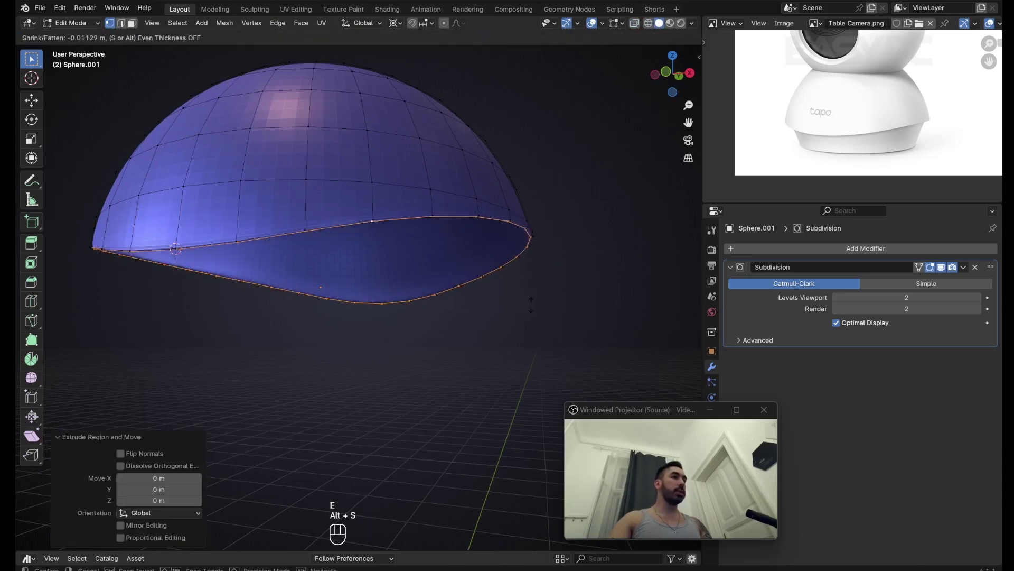
{"action": "key", "text": "e"}
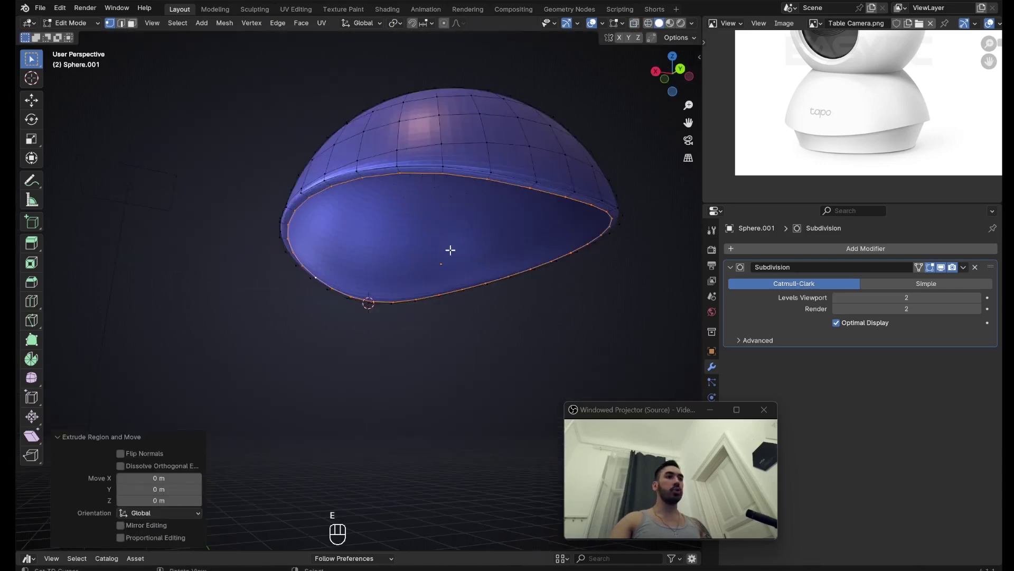
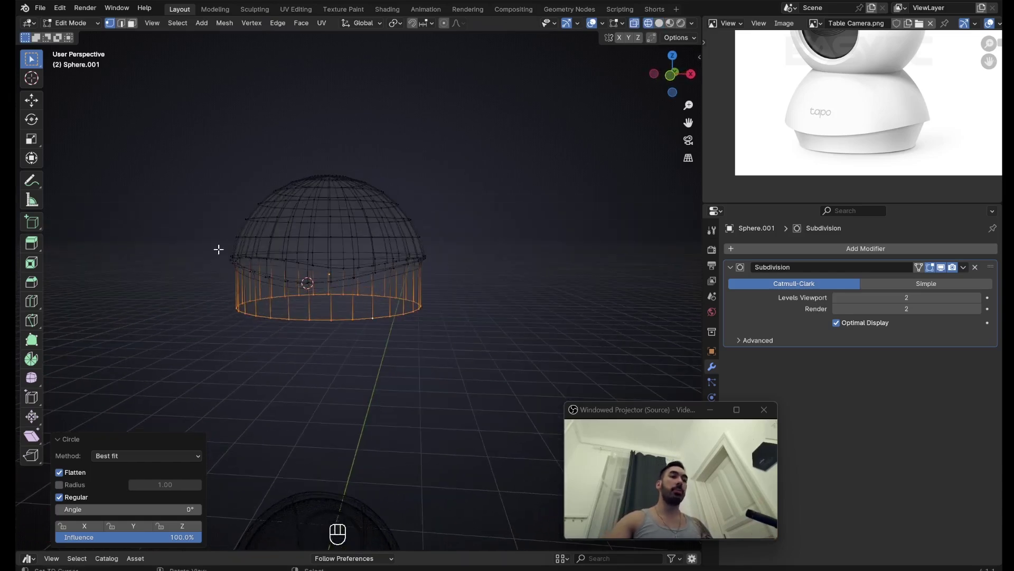
View the base in X-ray and orbit around to reach the dome-to-wall seam
{"action": "key", "text": "z"}
{"action": "middle_click", "coordinate": [366, 284]}
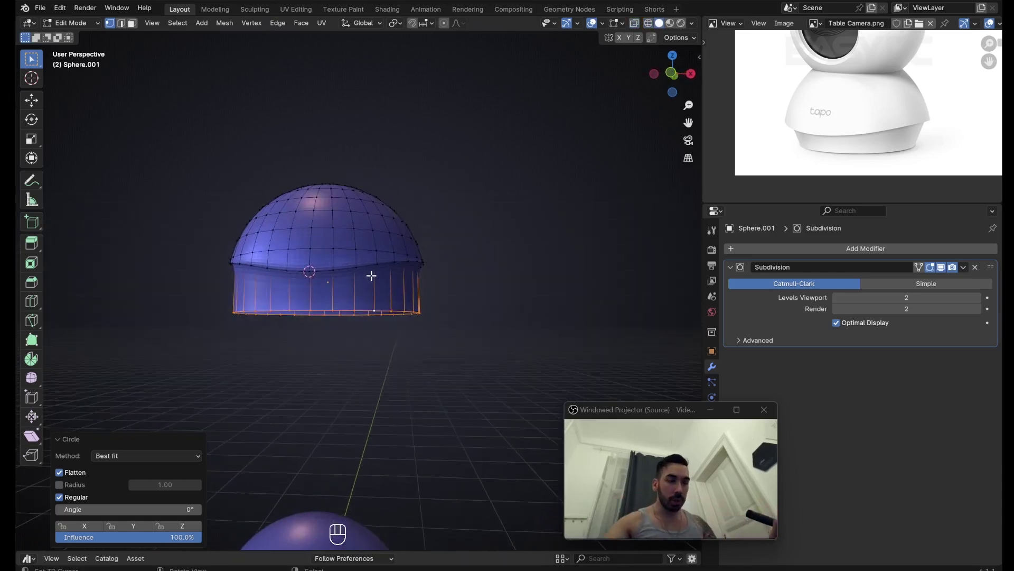
{"action": "key", "text": "s"}
{"action": "left_click_drag", "start_coordinate": [452, 331], "coordinate": [404, 332]}
{"action": "key", "text": "g"}
{"action": "left_click_drag", "start_coordinate": [403, 310], "coordinate": [462, 292]}
{"action": "middle_click", "coordinate": [461, 288]}
{"action": "key", "text": "f"}
{"action": "middle_click", "coordinate": [471, 289]}
{"action": "key", "text": "ctrl+b"}
{"action": "key", "text": "z"}
Bevel the wavy seam edge loop into a band and push it out into a ridge
{"action": "key", "text": "a"}
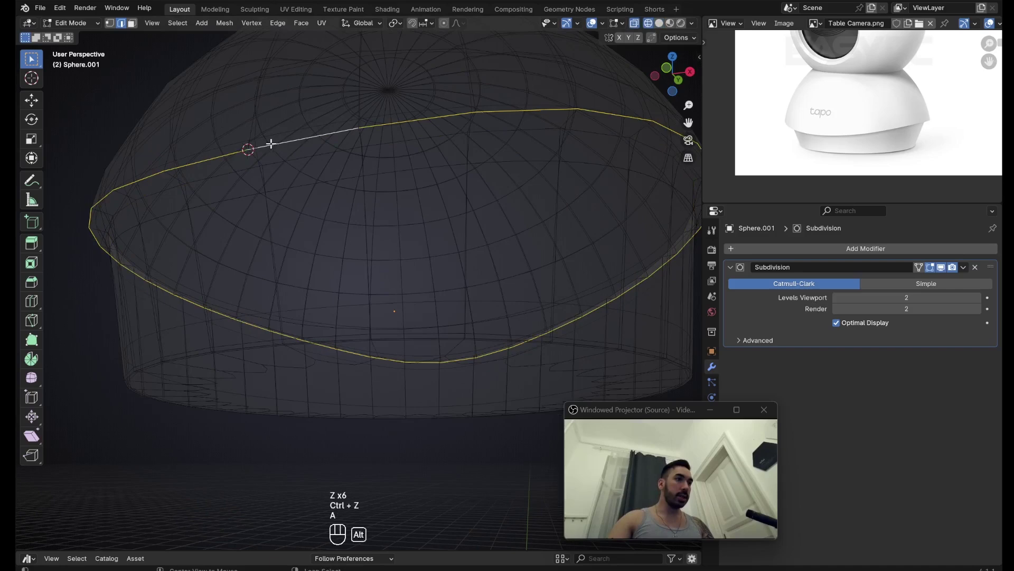
{"action": "right_click", "coordinate": [244, 165]}
{"action": "key", "text": "ctrl+b"}
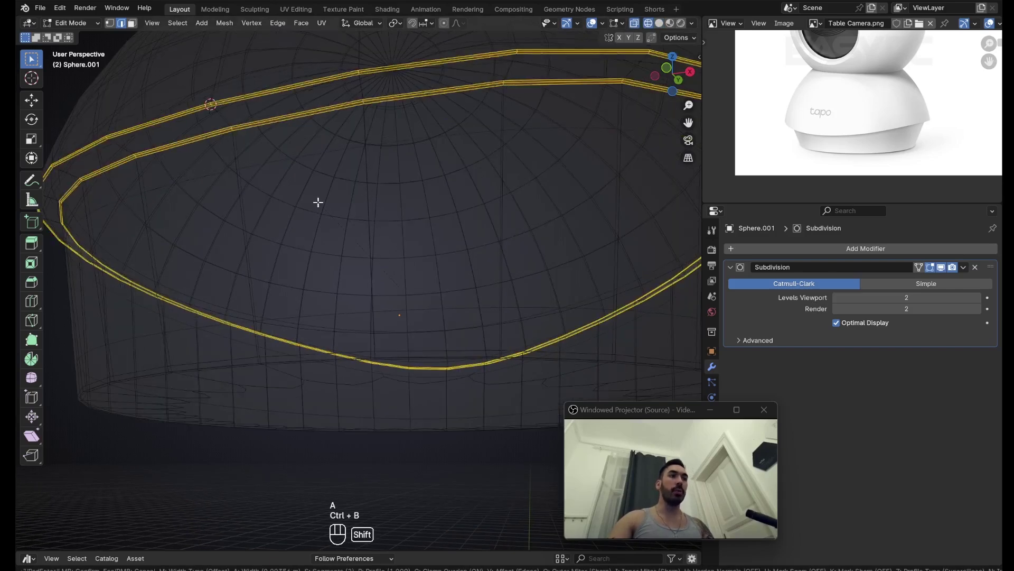
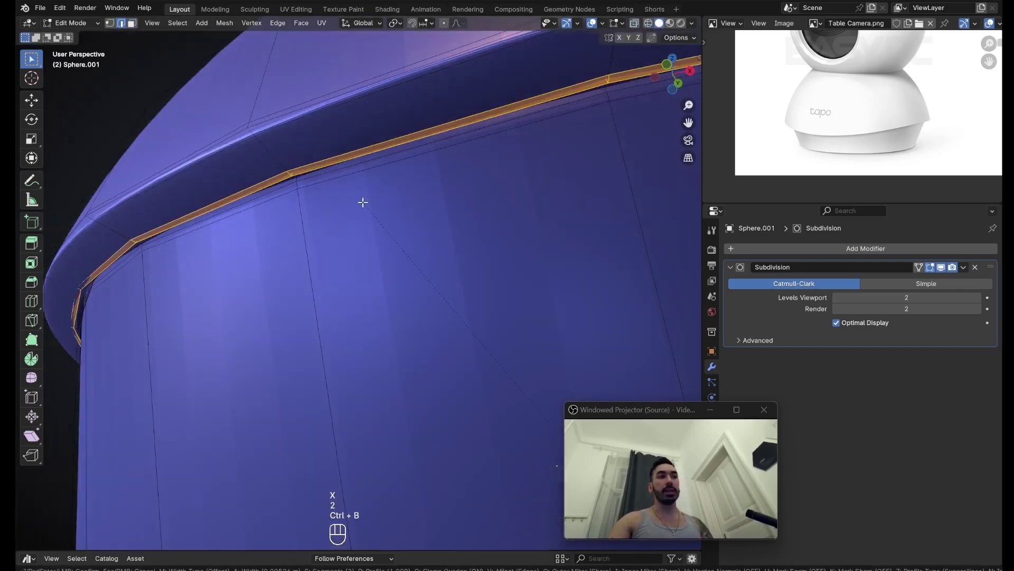
{"action": "key", "text": "Tab"}
{"action": "key", "text": "shift+s"}
Move the base down along Z below the camera head
{"action": "key", "text": "g"}
{"action": "middle_click", "coordinate": [372, 131]}
{"action": "key", "text": "g"}
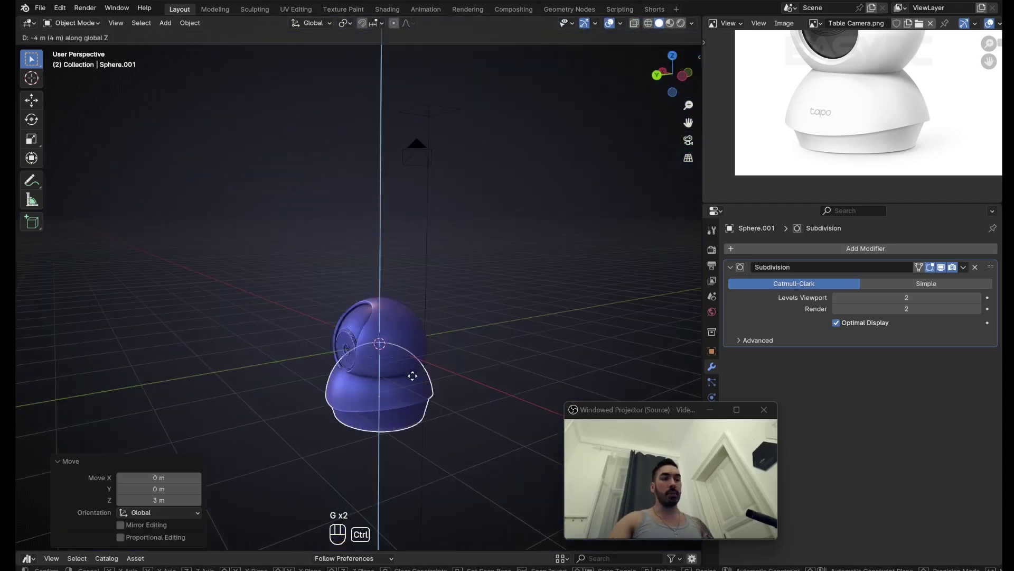
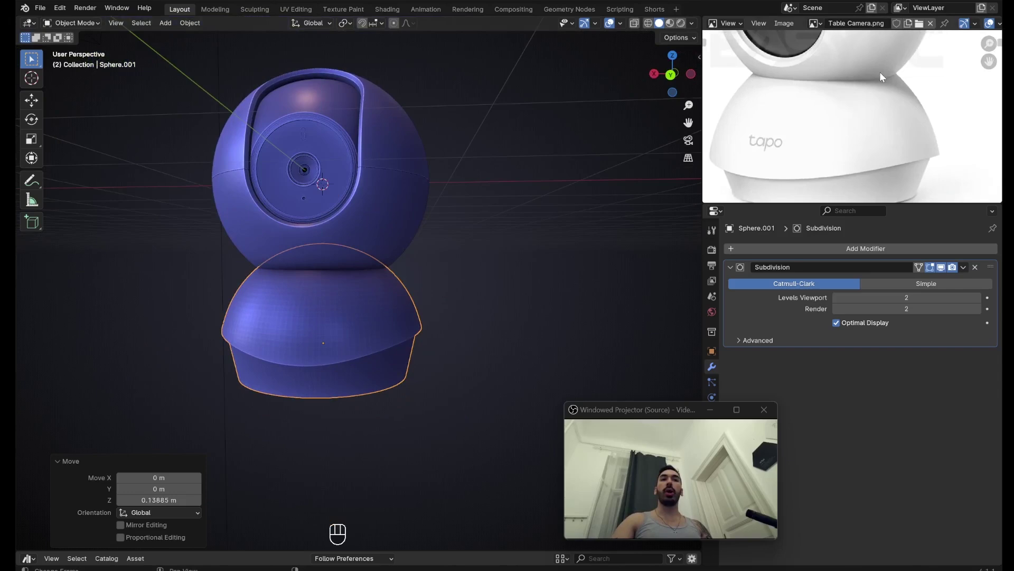
Raise the base snugly under the head and apply its Subdivision modifier into the mesh
{"action": "middle_click", "coordinate": [825, 113]}
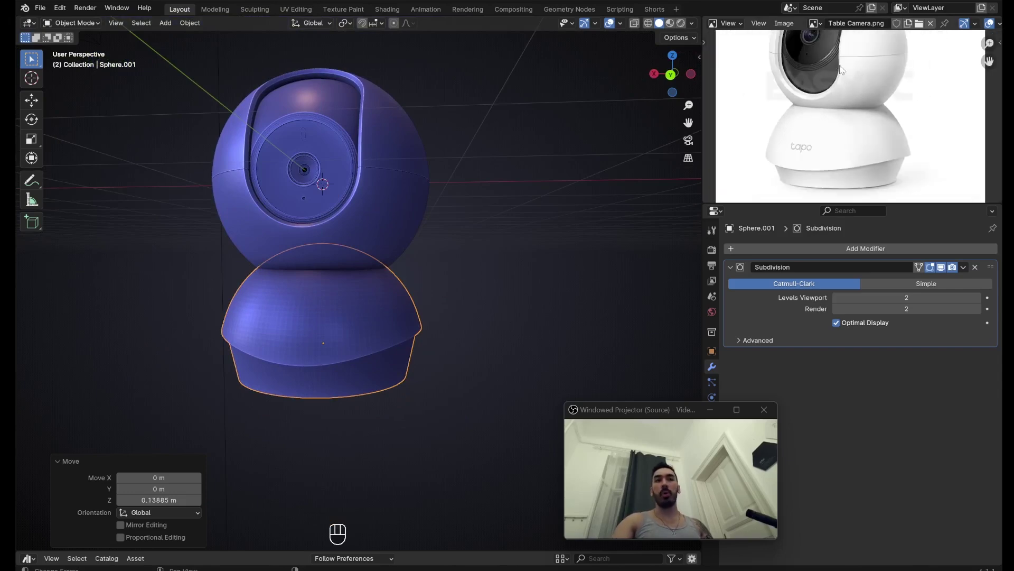
{"action": "key", "text": "z"}
{"action": "middle_click", "coordinate": [381, 305]}
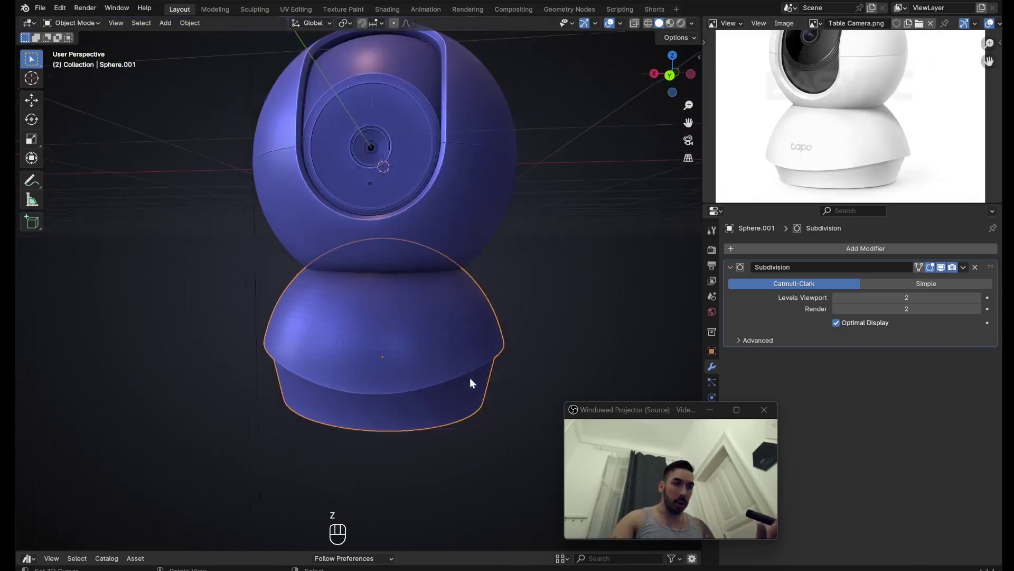